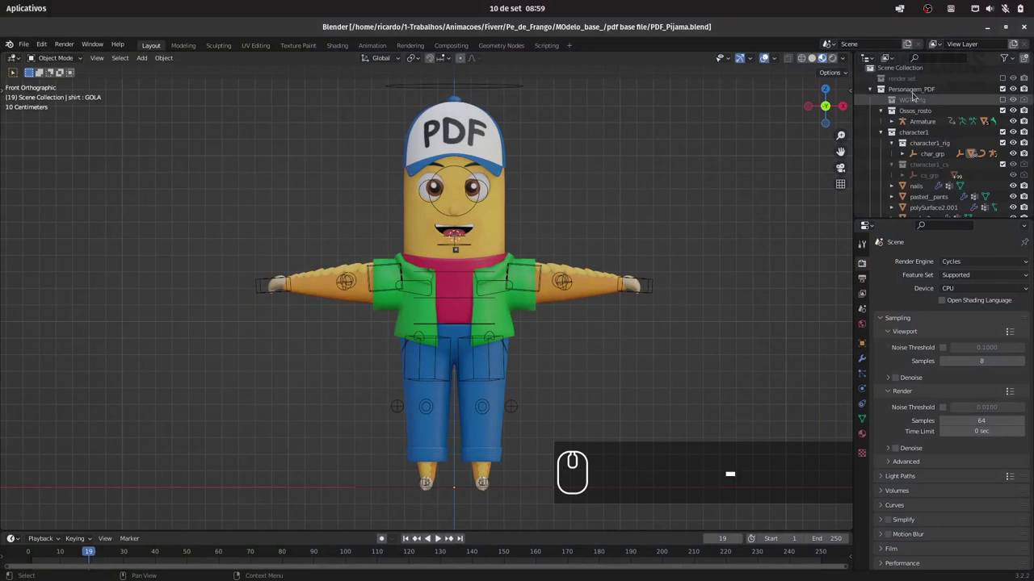
- Expand the Personagem_PDF collection in the Outliner to list the character's parts
left_click_drag(908, 94, 921, 113)
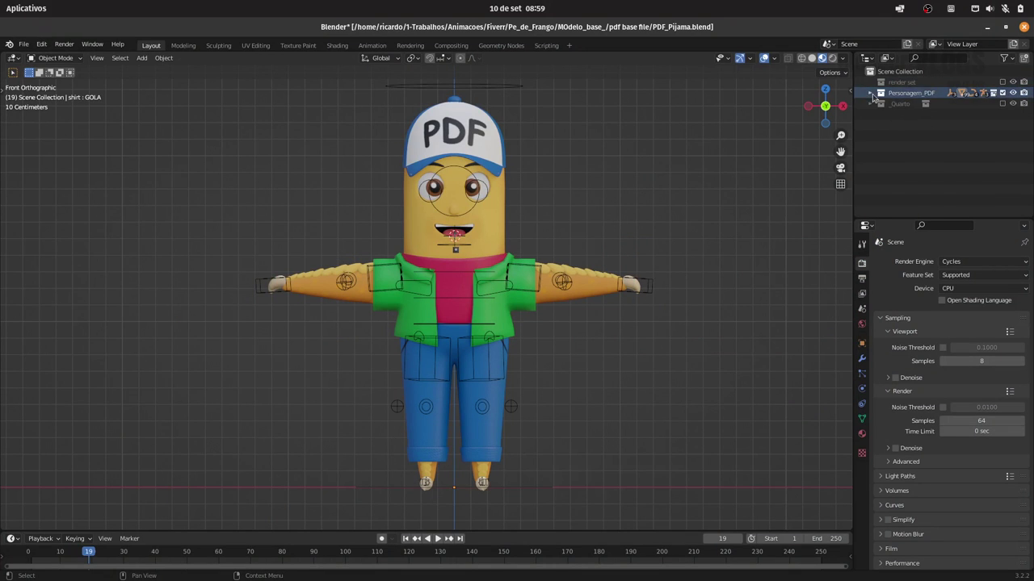
left_click(874, 96)
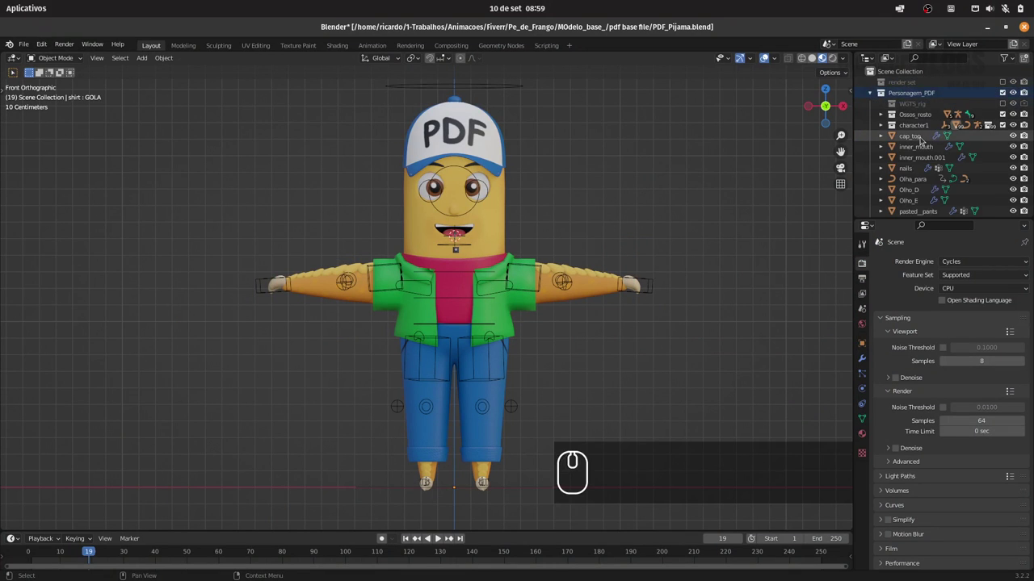
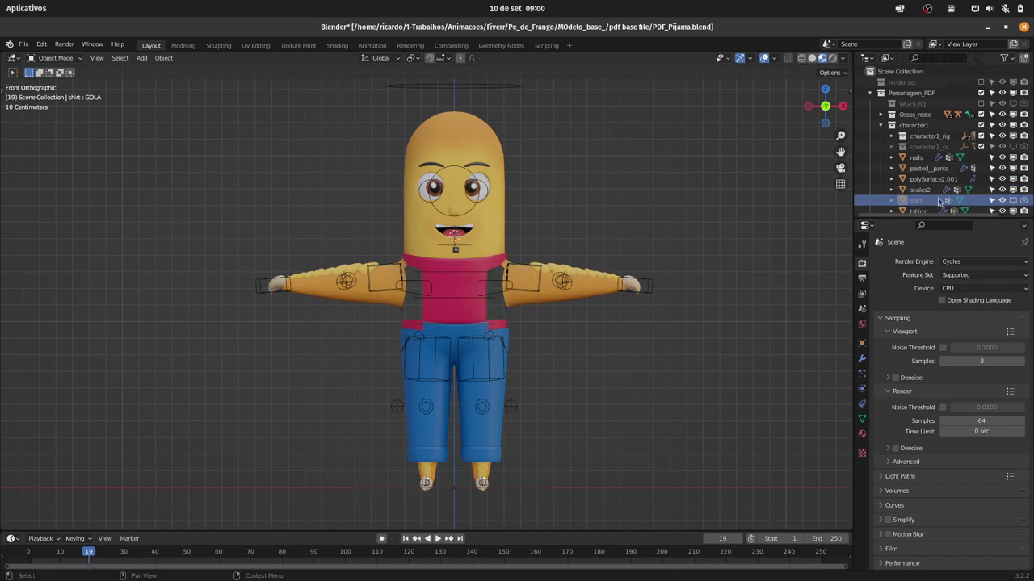
- Select the pants and the pink T-shirt together in the viewport and Outliner
left_click_drag(475, 264, 611, 320)
left_click_drag(598, 329, 573, 336)
left_click(509, 367)
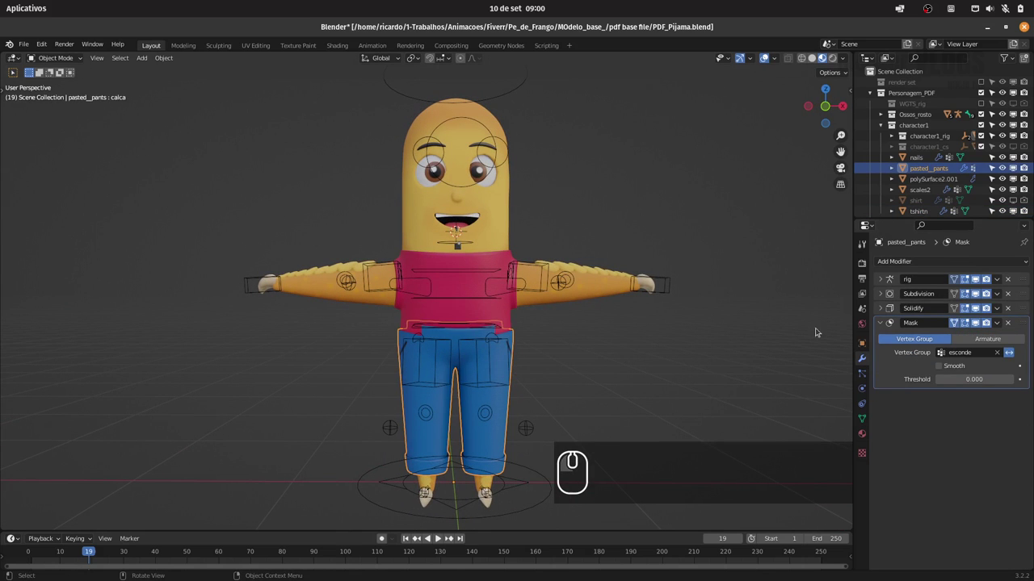
left_click(980, 327)
left_click_drag(607, 347, 734, 340)
left_click(989, 326)
left_click(488, 304)
left_click(989, 337)
left_click_drag(541, 293, 521, 300)
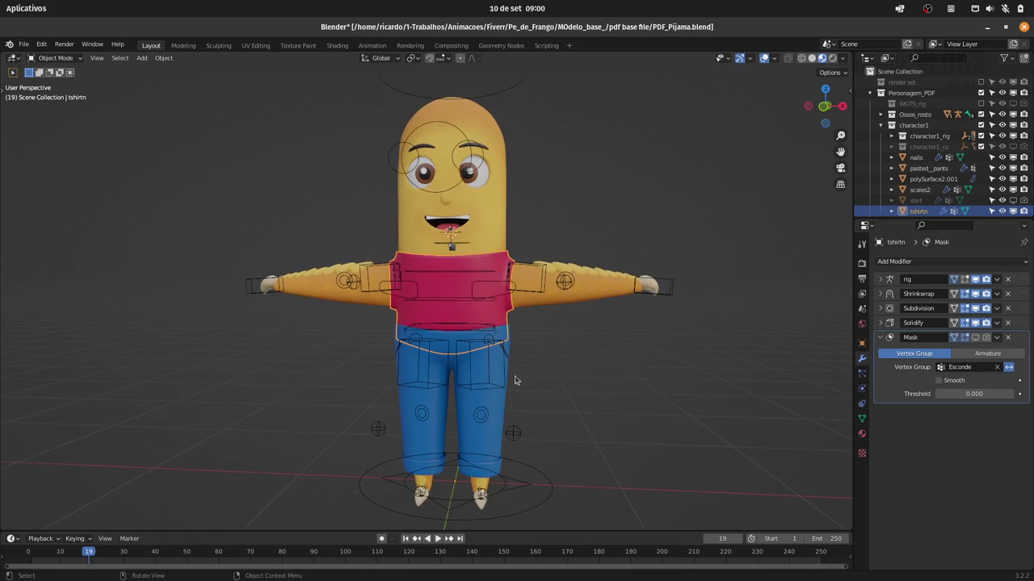
left_click(506, 413)
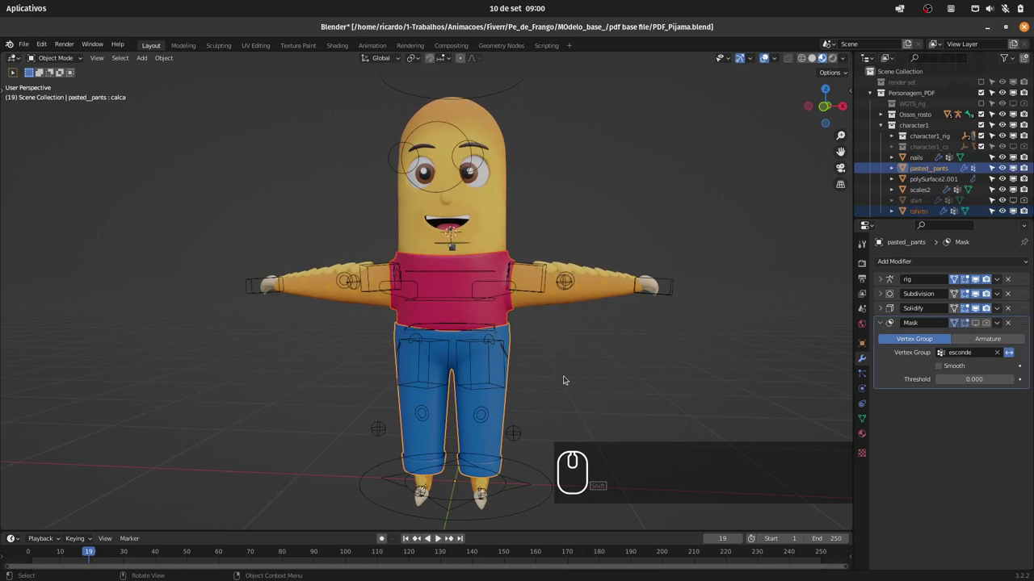
- Move the selection to a new collection via M > New Collection
key("m")
left_click(551, 380)
key("shift+p")
- Name the new collection _roupasA and confirm its creation
type("m_roupas")
type("a")
double_click(567, 410)
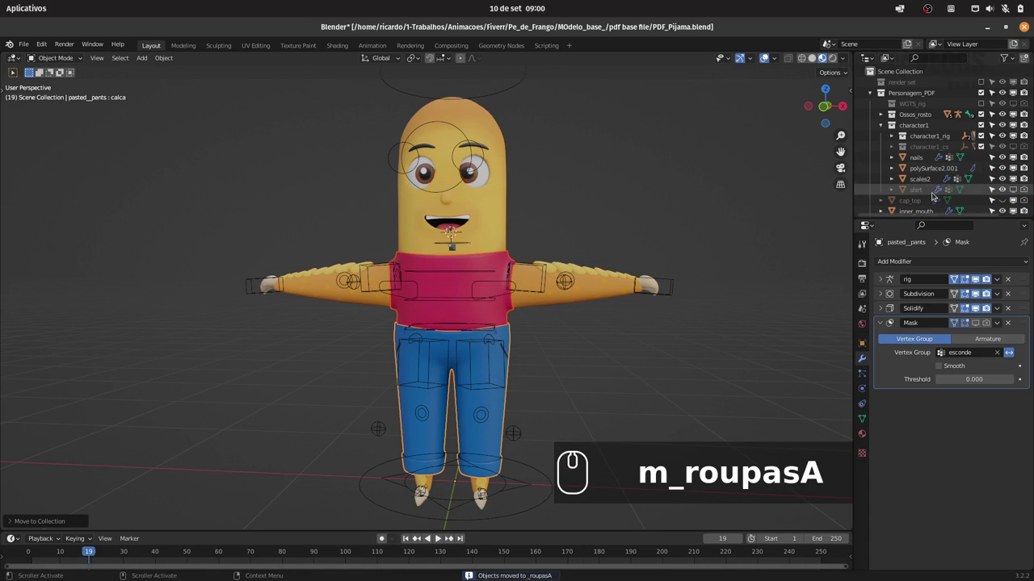
- Unhide the green jacket and move it into _roupasA
left_click(925, 193)
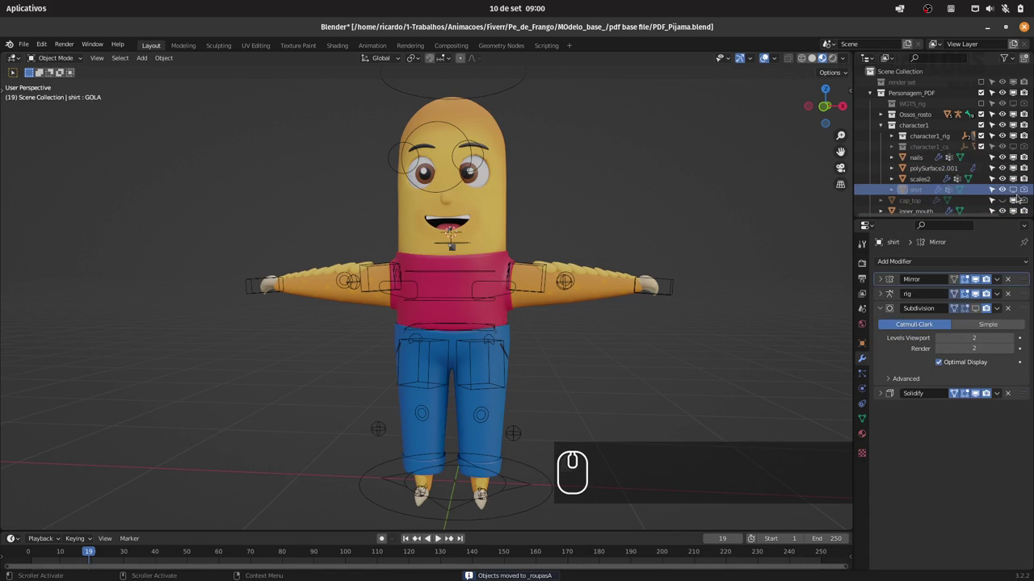
left_click(1022, 194)
left_click(516, 327)
key("m")
left_click(504, 385)
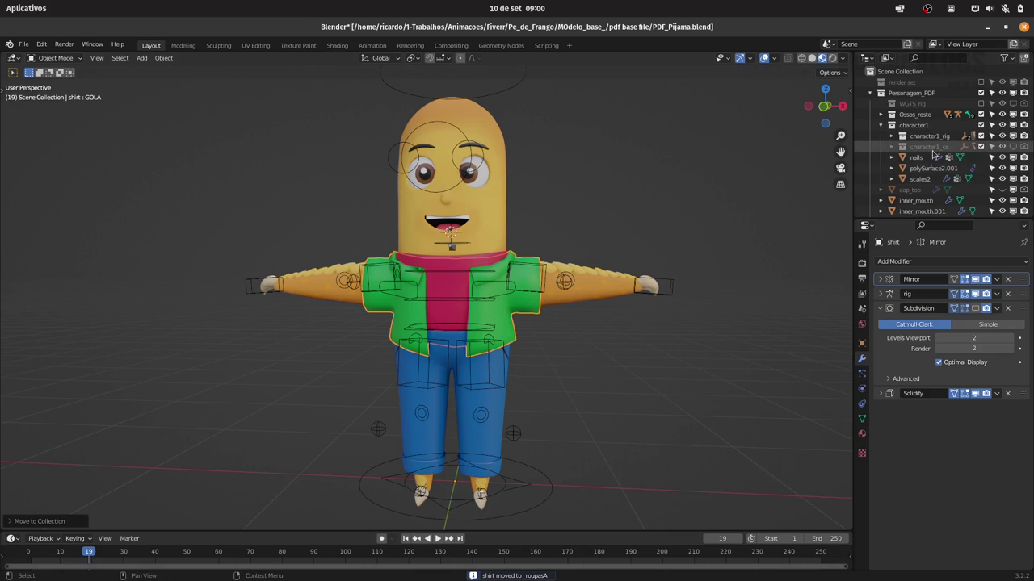
- Unhide the cap and move it into _roupasA
left_click(1004, 196)
left_click(1009, 193)
left_click(493, 125)
key("m")
left_click(573, 169)
- Collapse the expanded object lists and the character collection in the Outliner
left_click(879, 128)
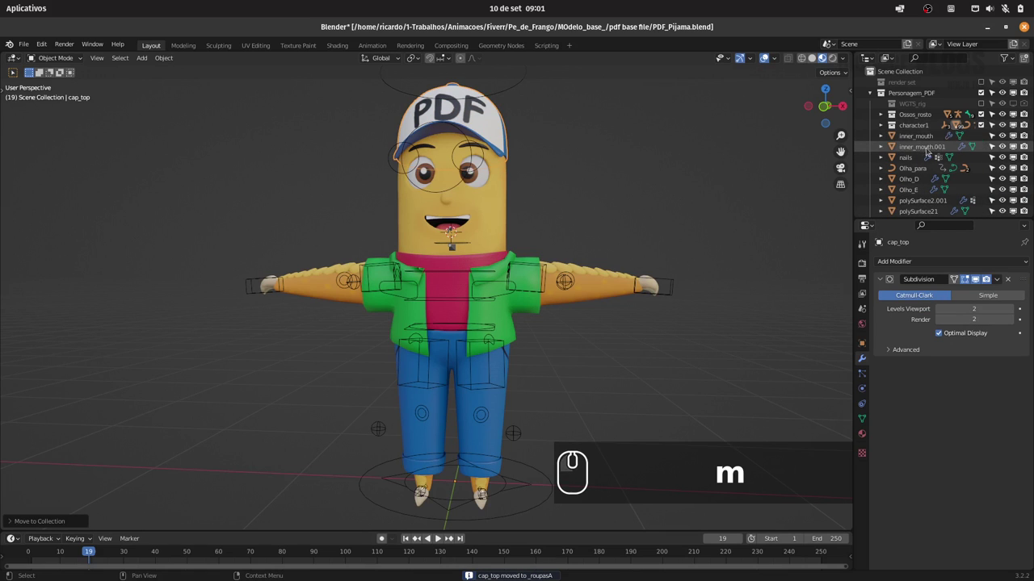
left_click(873, 94)
left_click(875, 116)
left_click(983, 117)
left_click(982, 116)
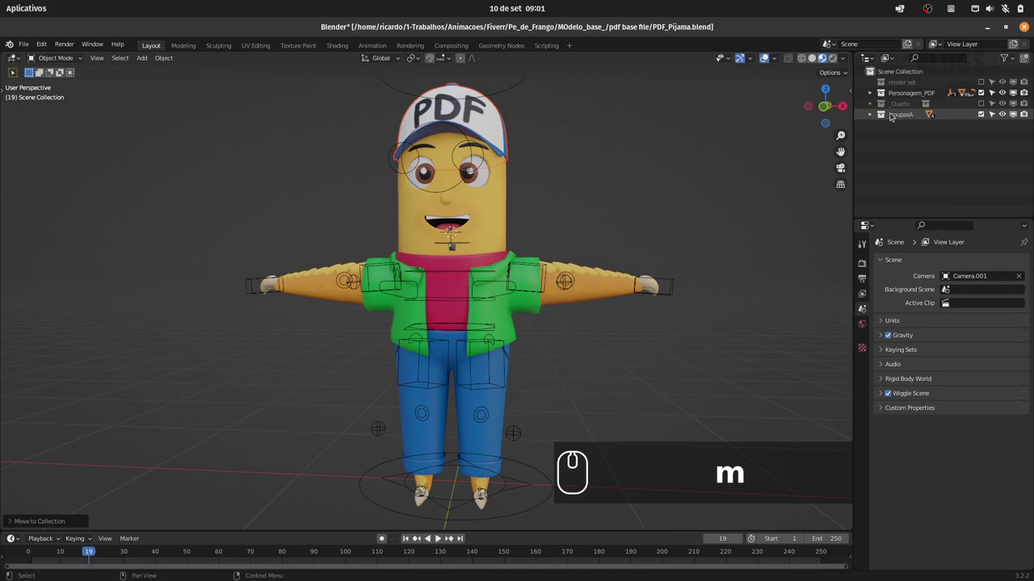
- Duplicate the _roupasA collection and rename the copy _roupas_pijama
left_click(874, 118)
left_click(873, 117)
left_click(898, 117)
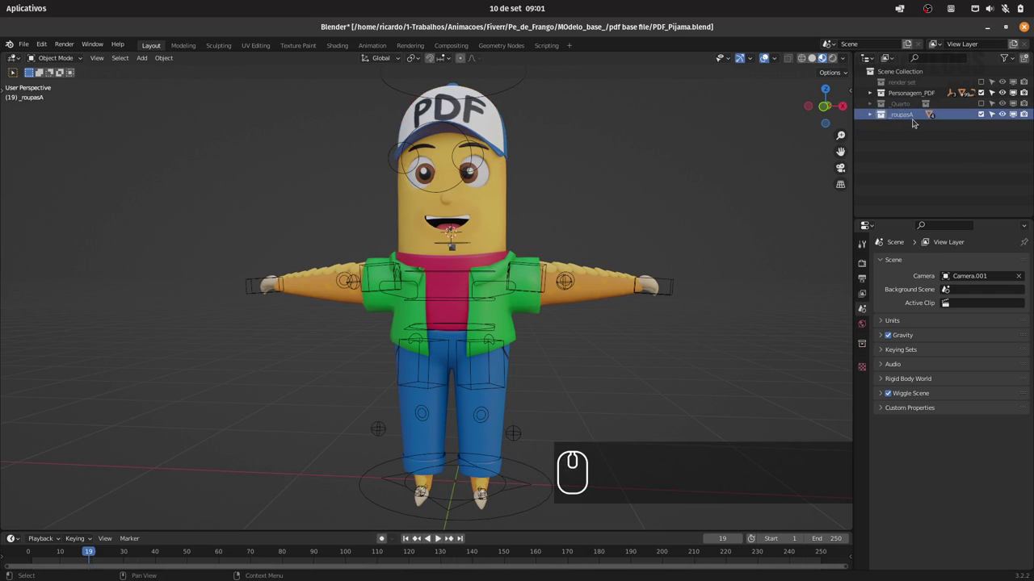
right_click(911, 119)
left_click(880, 132)
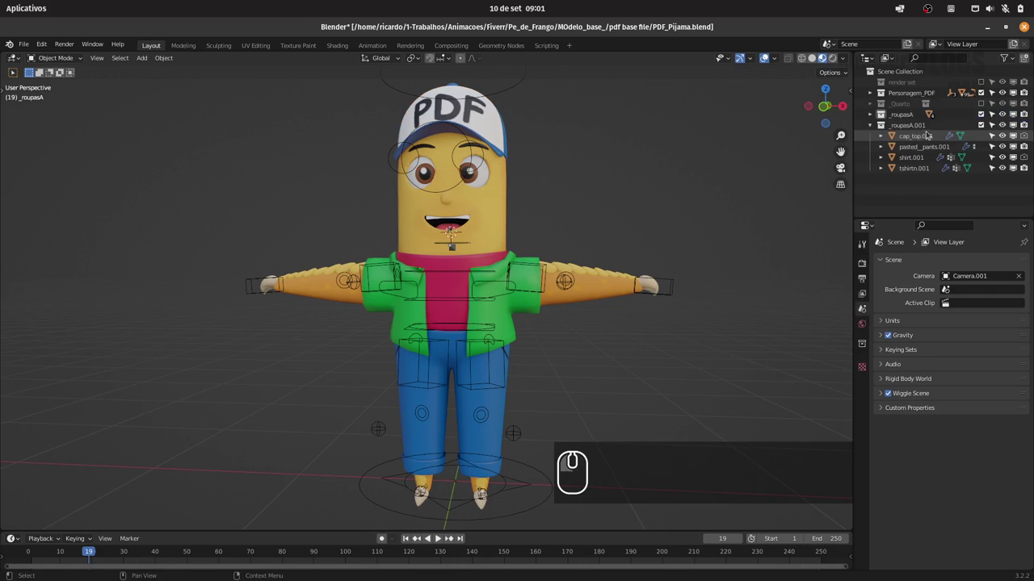
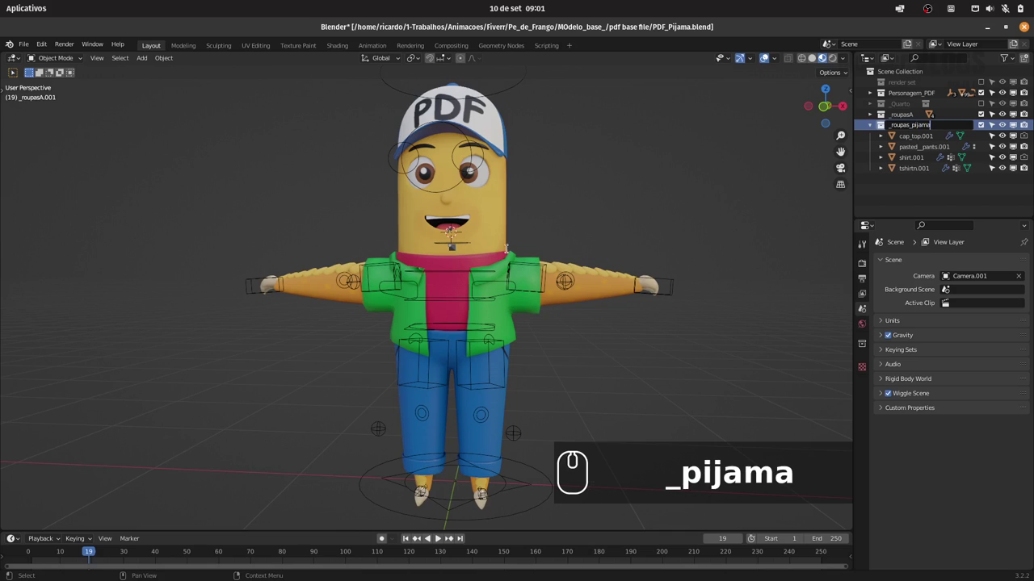
key("Return")
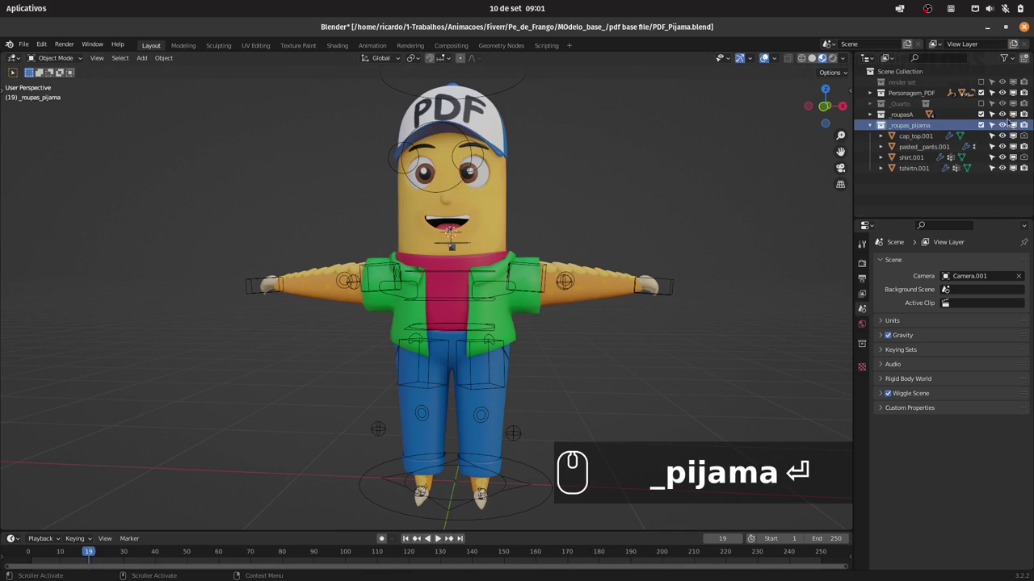
- Remove the original _roupasA and select the copied cap in _roupas_pijama
left_click(986, 117)
left_click_drag(904, 117, 922, 96)
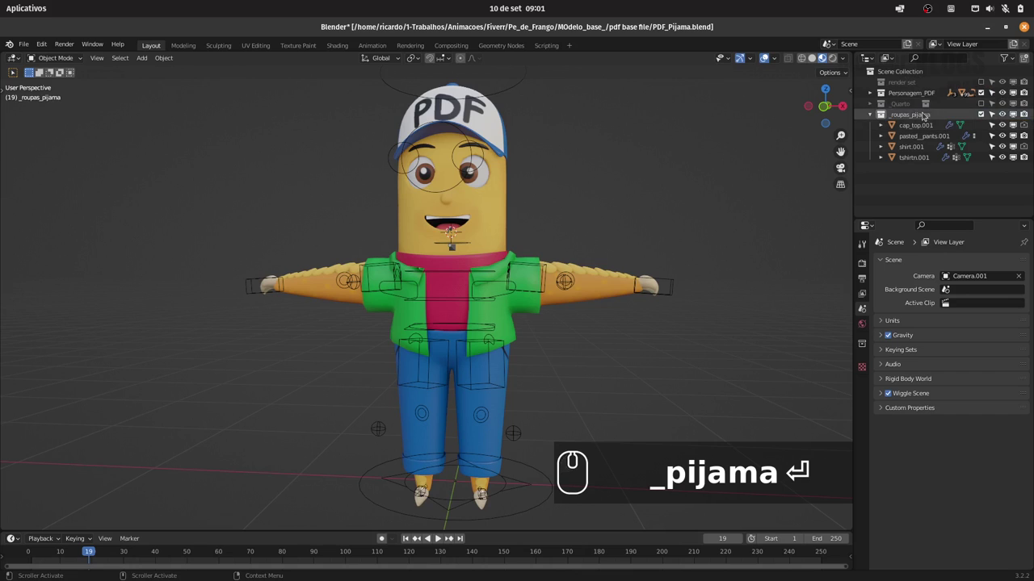
left_click(923, 116)
left_click(929, 126)
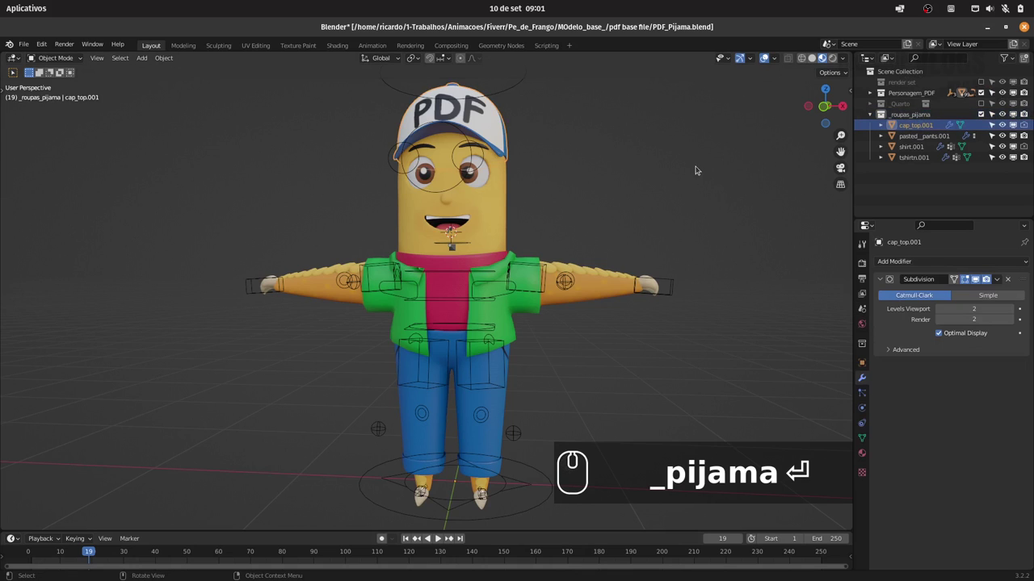
- Delete the copied cap_top.001 and shirt.001 from _roupas_pijama
key("Delete")
left_click(935, 127)
left_click(927, 138)
key("Delete")
- Rename the remaining copies Calc_pijama and Blus_pijama
left_click(926, 141)
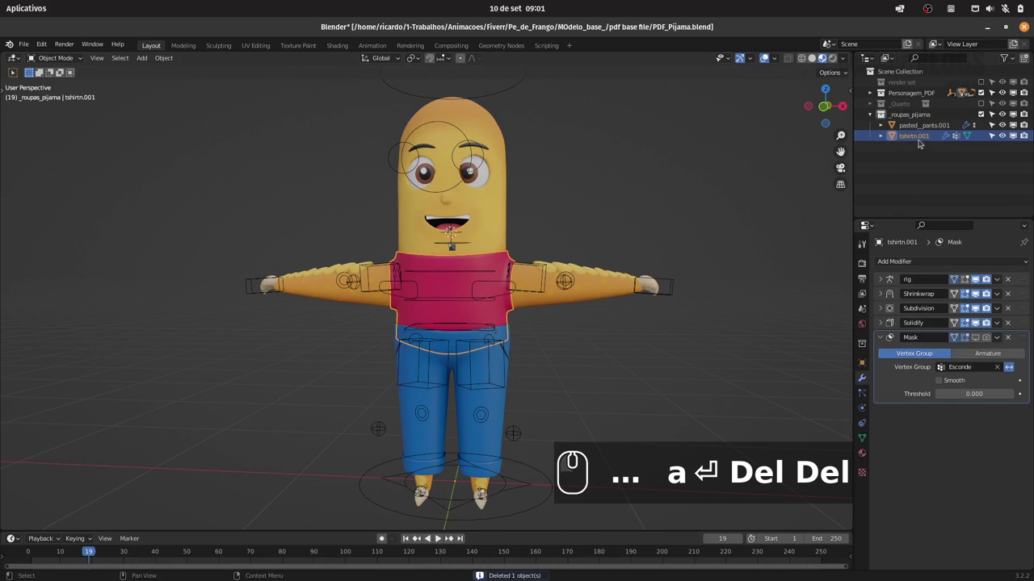
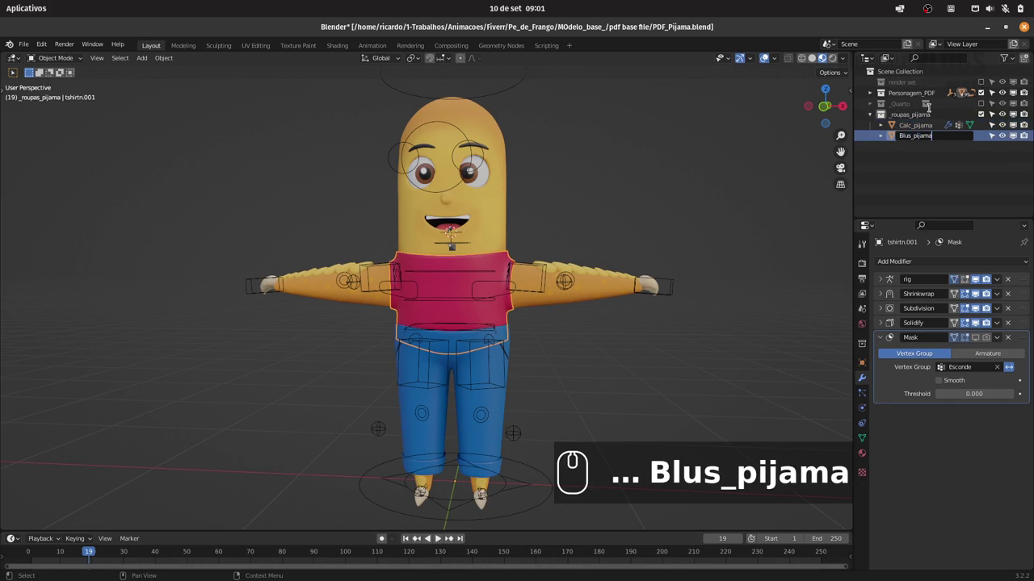
key("Return")
left_click_drag(871, 117, 498, 262)
key("Return")
- Switch to the Animation workspace and adjust the view of the character
left_click(497, 267)
left_click_drag(612, 304, 236, 211)
key("BackSpace")
left_click_drag(233, 208, 619, 218)
- Save the blend file and isolate the Blus_pijama top in local view
key("n")
type("a")
key("ctrl+s")
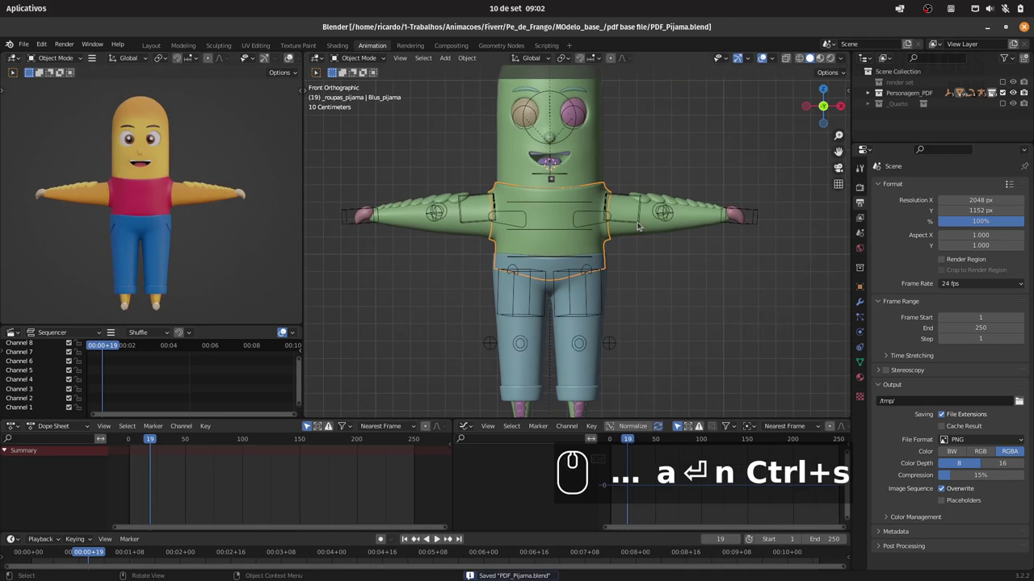
key("/")
- Show the pajama top's modifier stack in the Properties panel
left_click(638, 198)
left_click(862, 305)
left_click(979, 251)
left_click(979, 234)
left_click(976, 222)
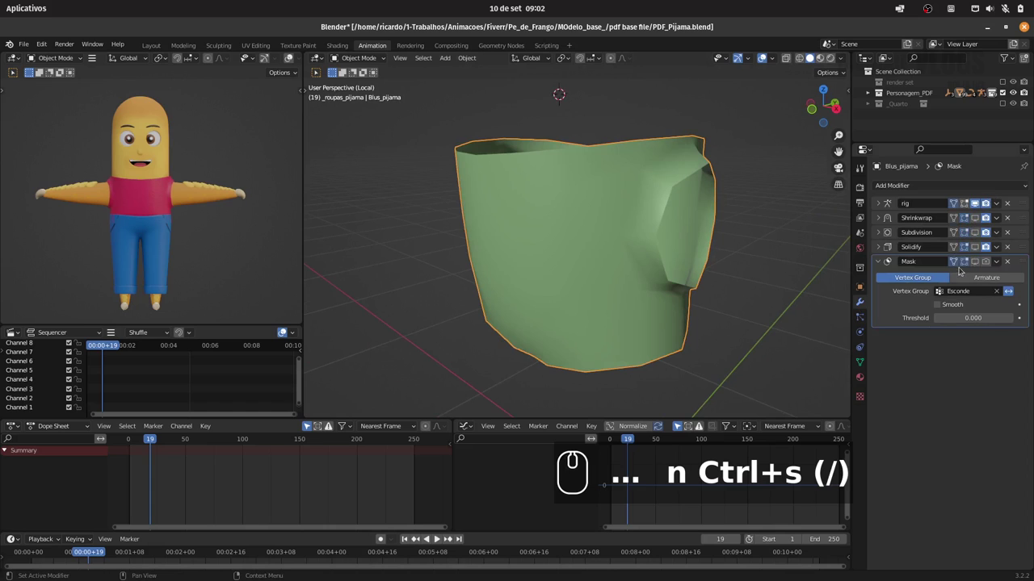
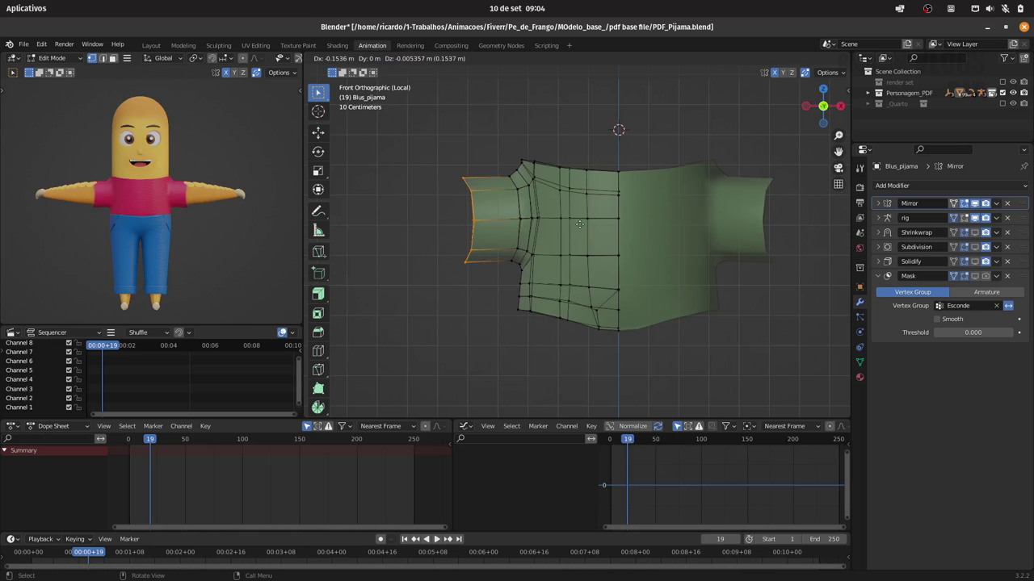
- Move the sleeve edge loop outward along X and bring up the N sidebar
key("x")
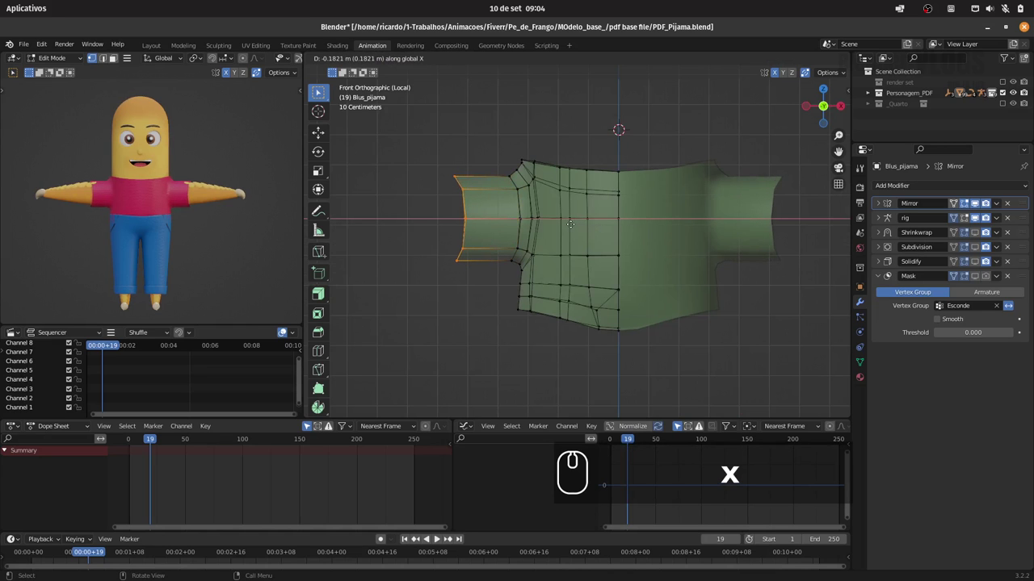
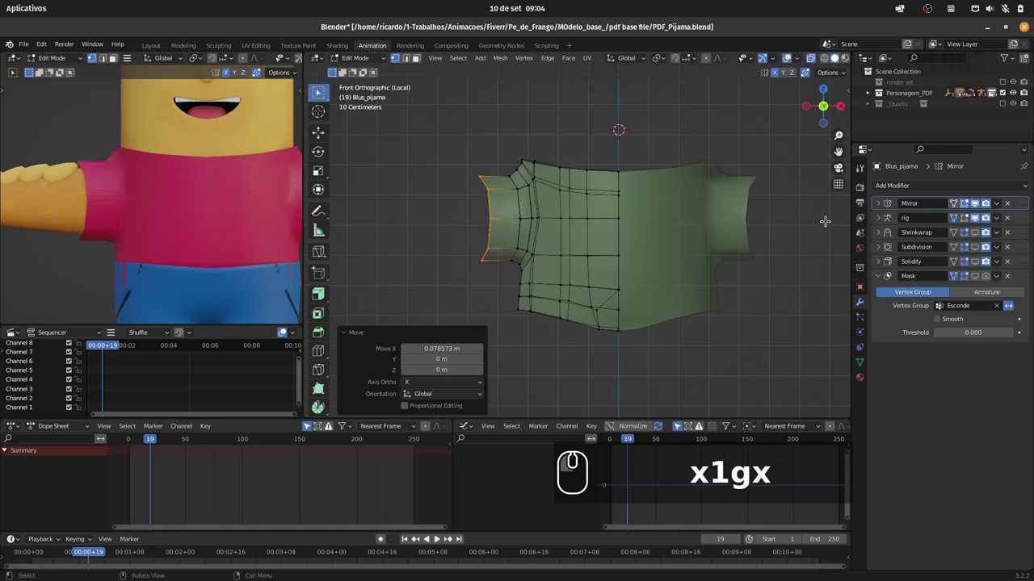
type("n")
left_click(847, 100)
left_click(847, 120)
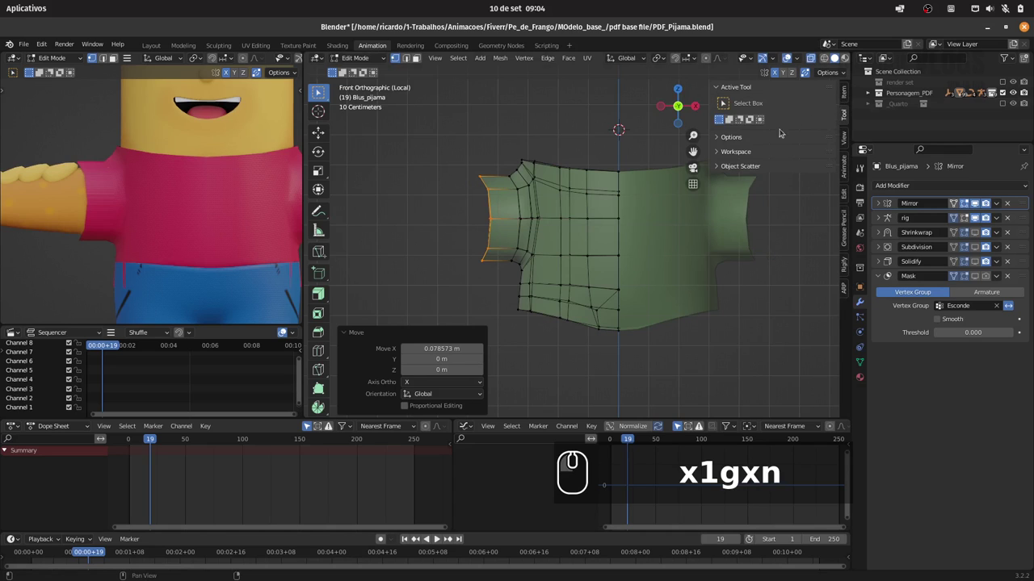
- Expand the mesh tools group and flatten the cuff vertices by scaling along X
left_click(847, 196)
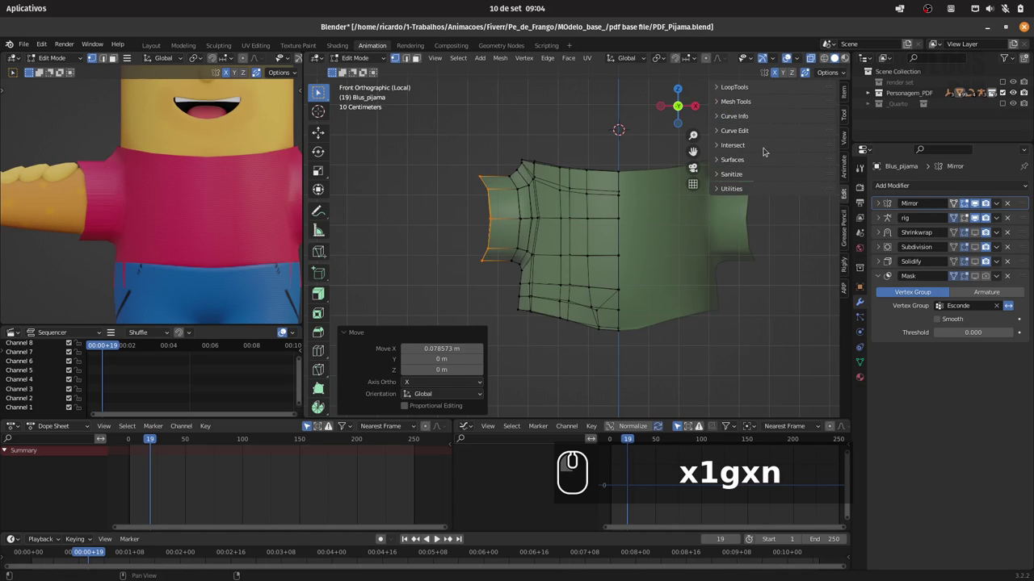
left_click(750, 103)
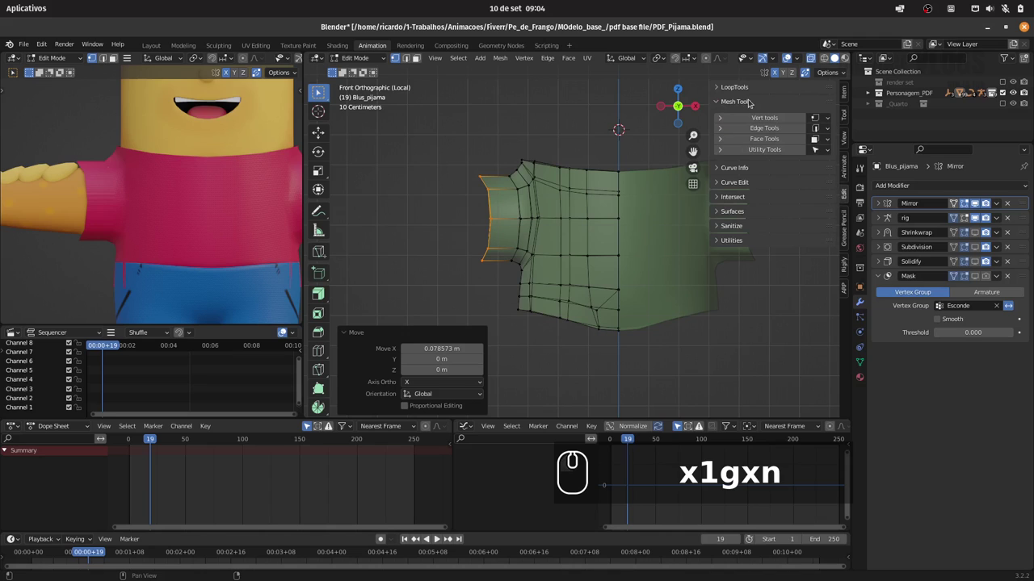
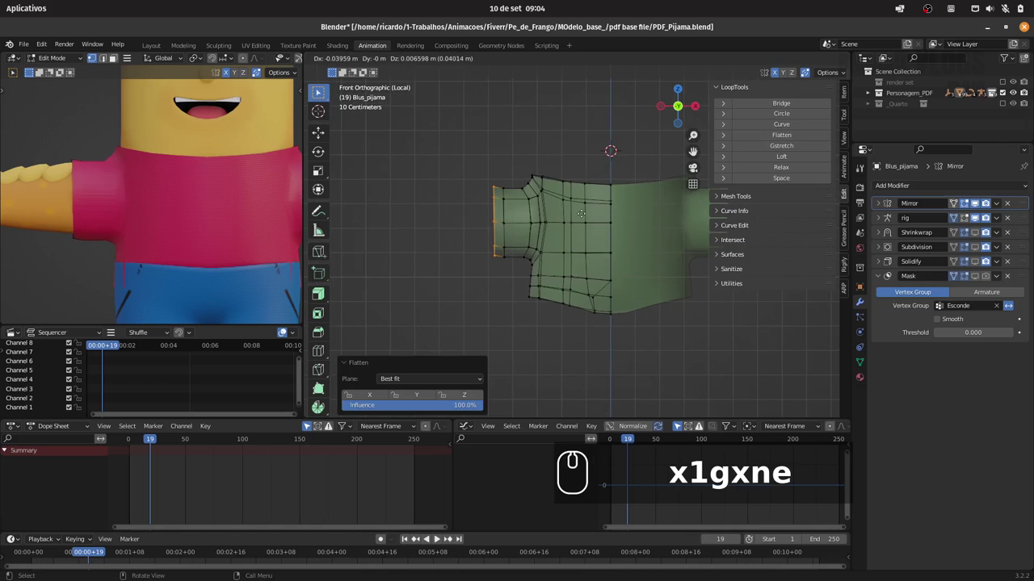
type("x")
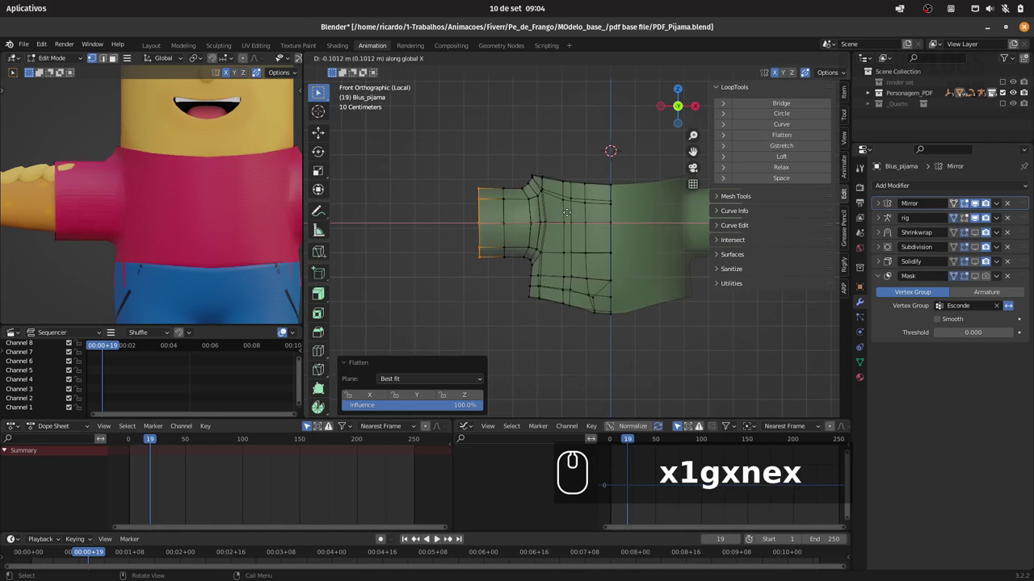
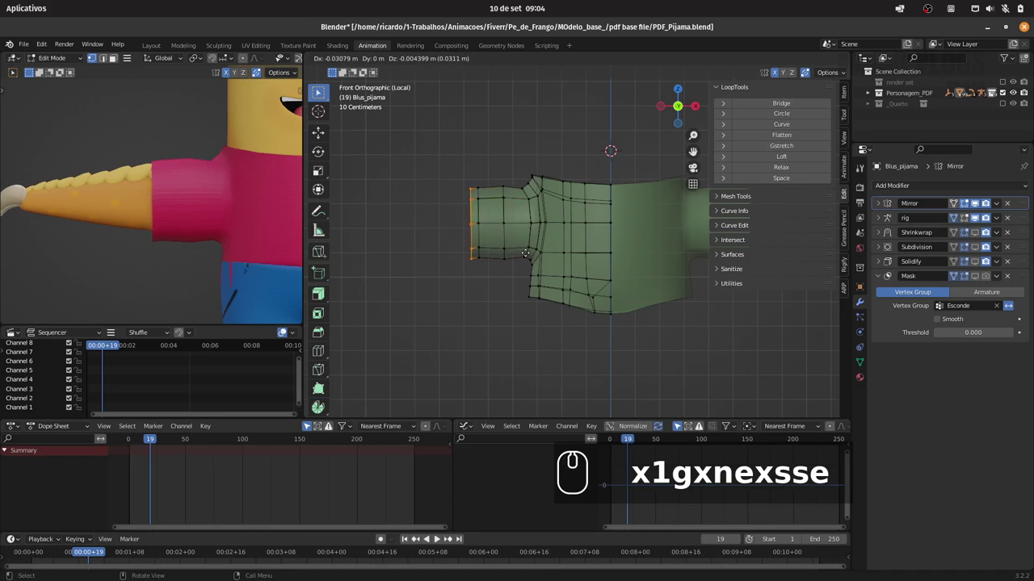
type("x")
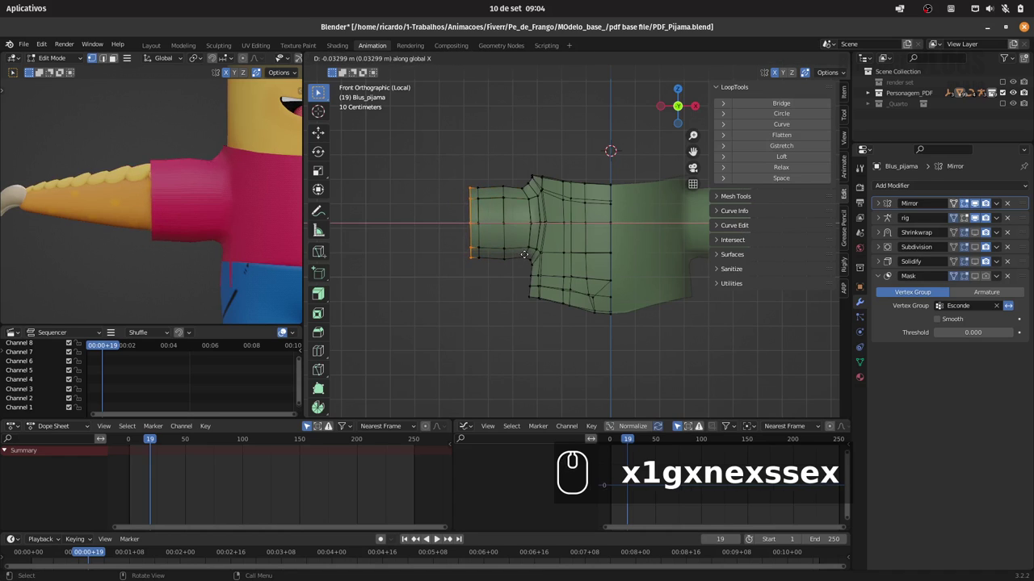
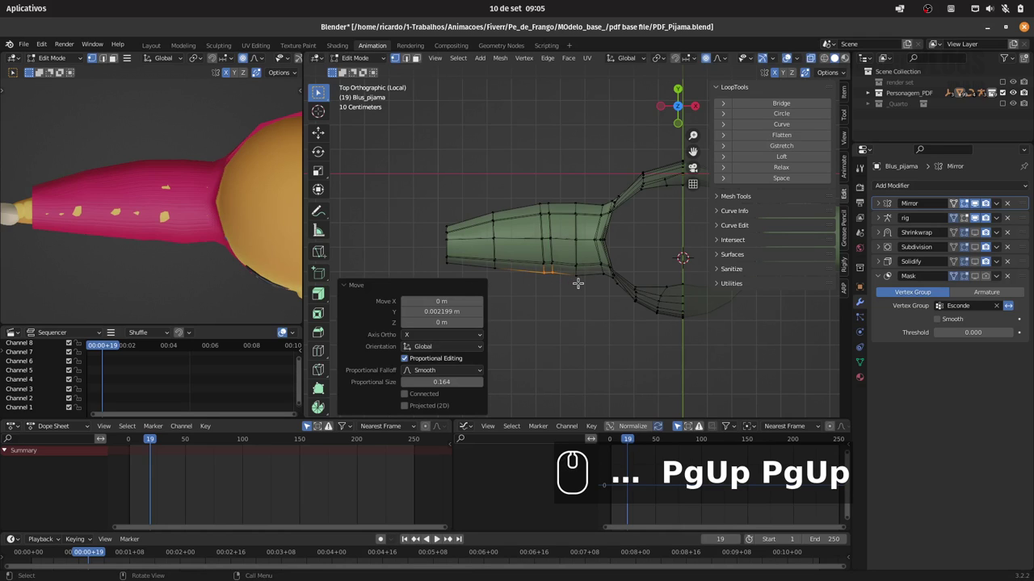
- Undo the last edit, switch to front view and move the top sleeve edge along Z
key("ctrl+z")
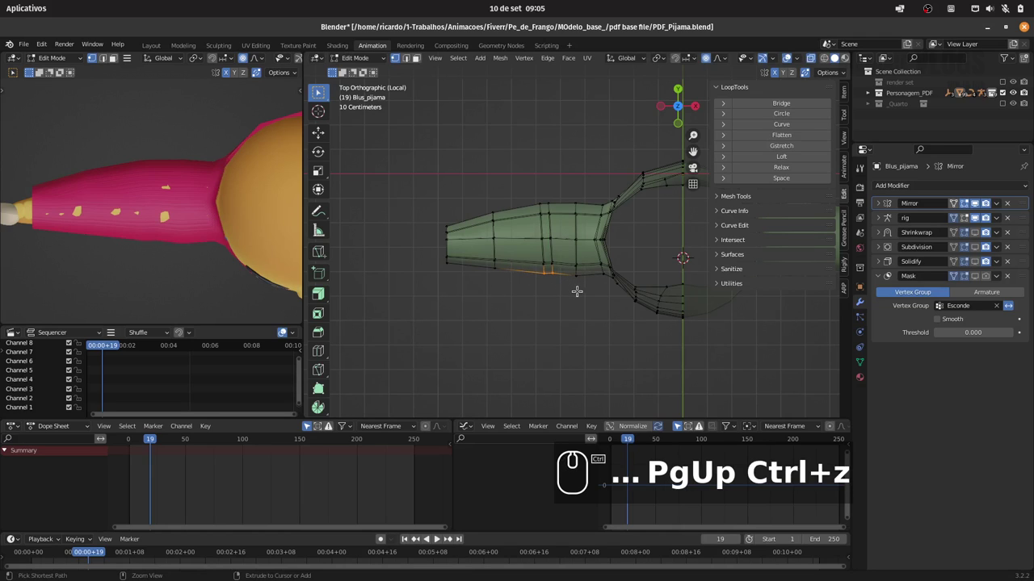
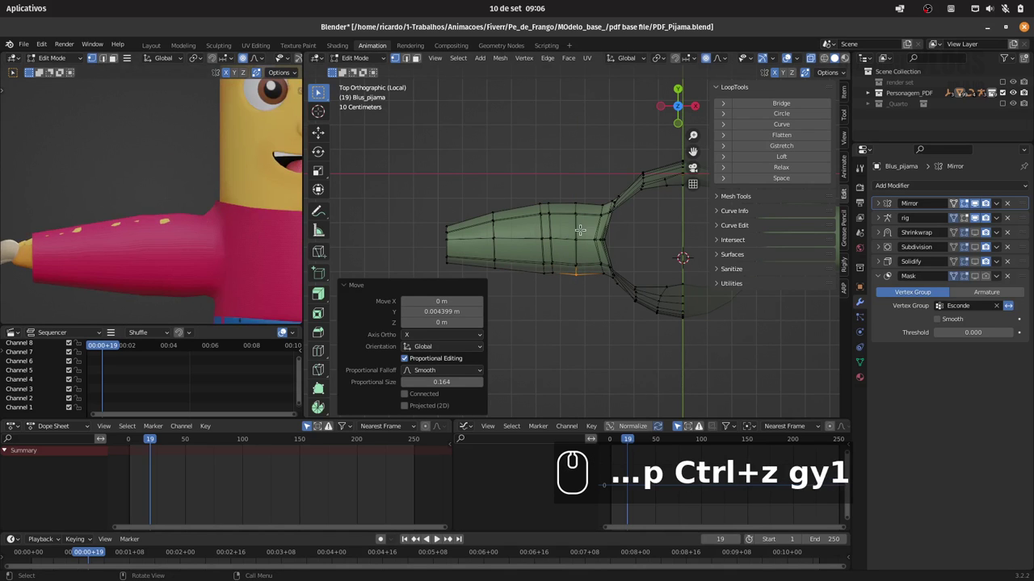
key("1")
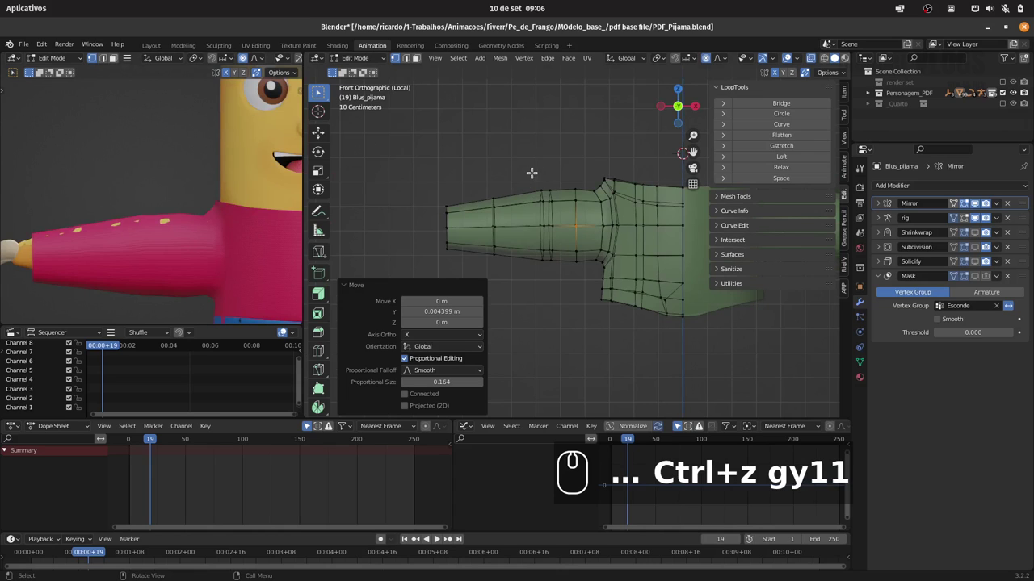
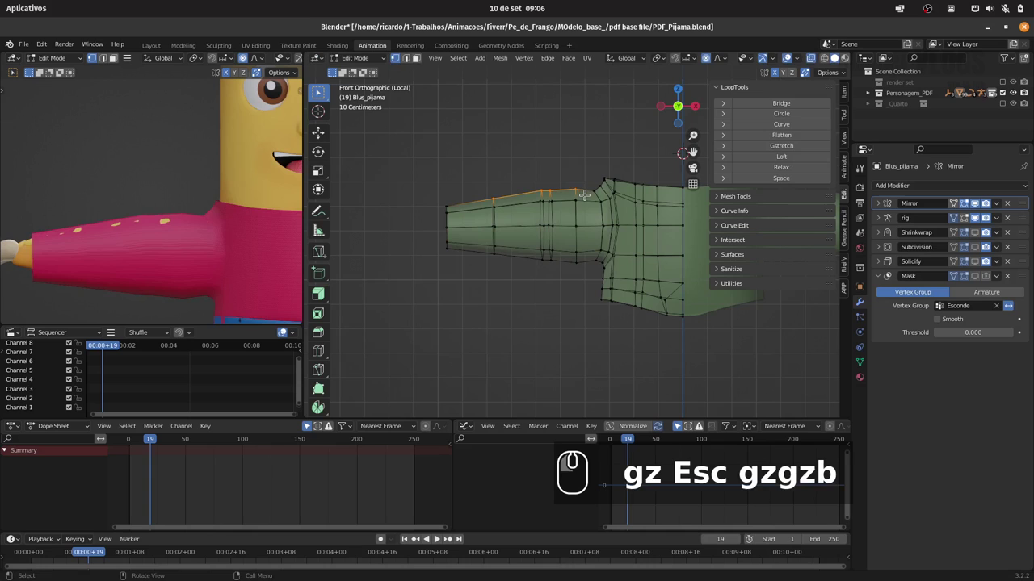
type("g")
type("z")
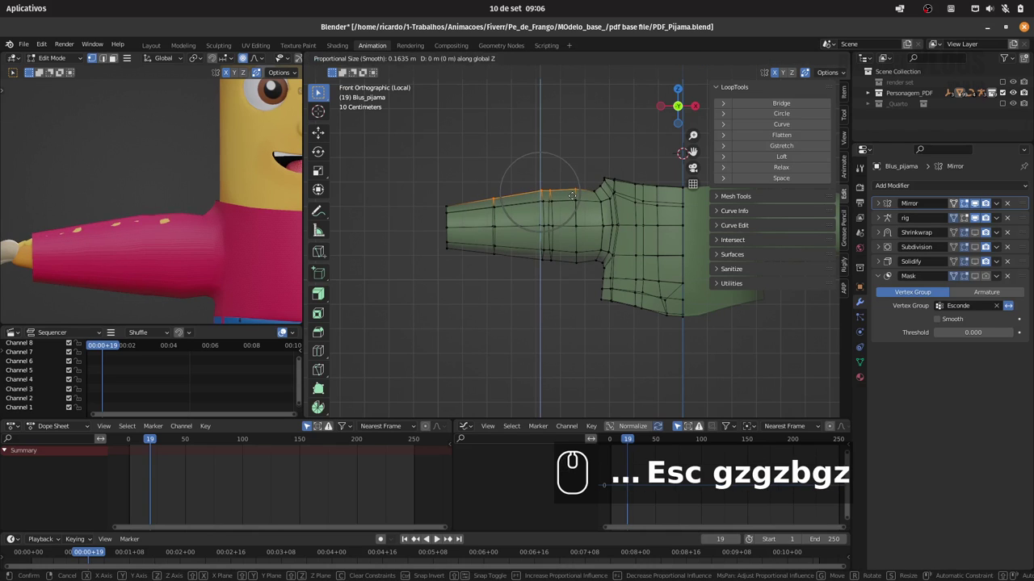
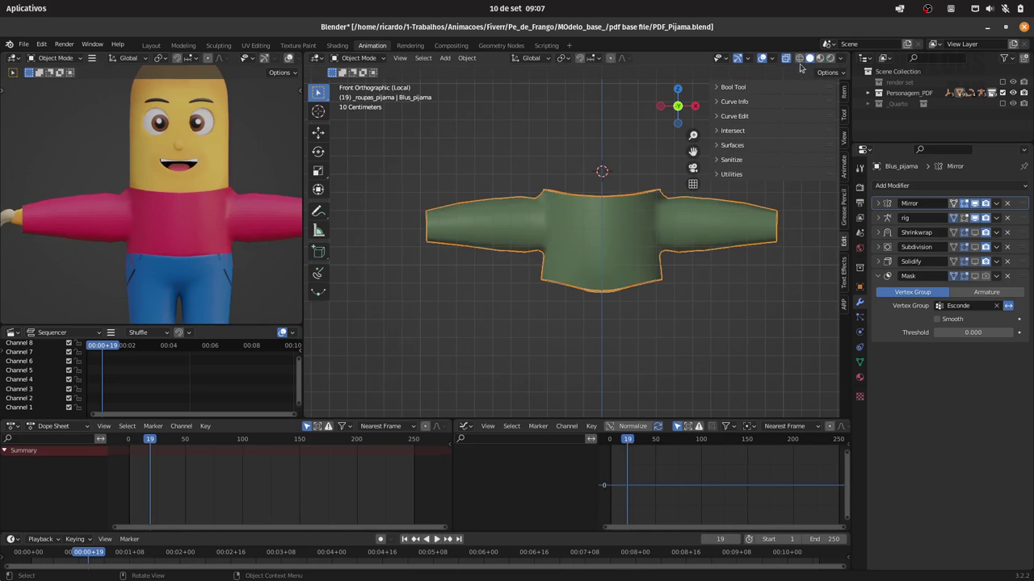
- Deselect the pajama shirt before leaving local view
left_click(790, 59)
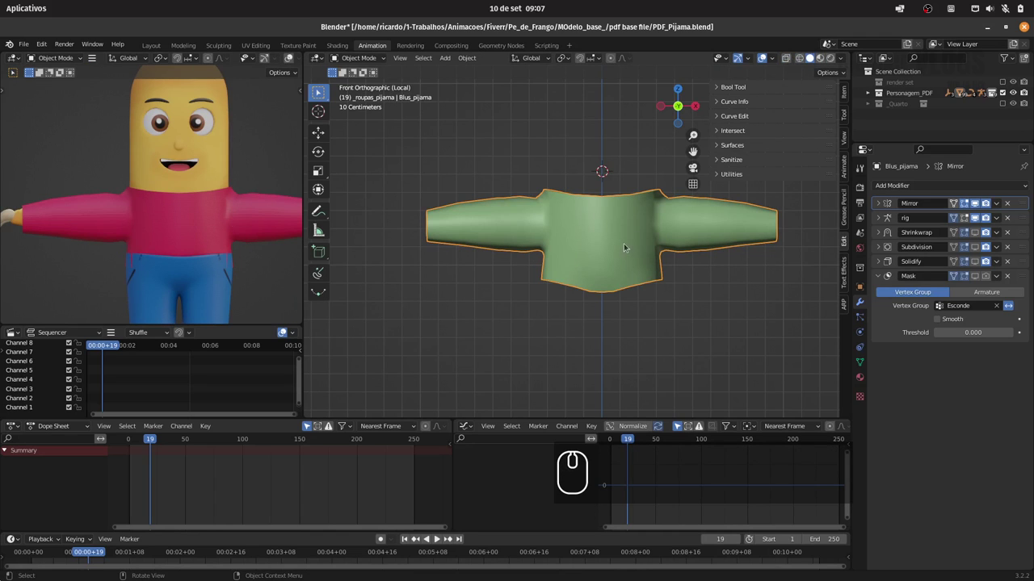
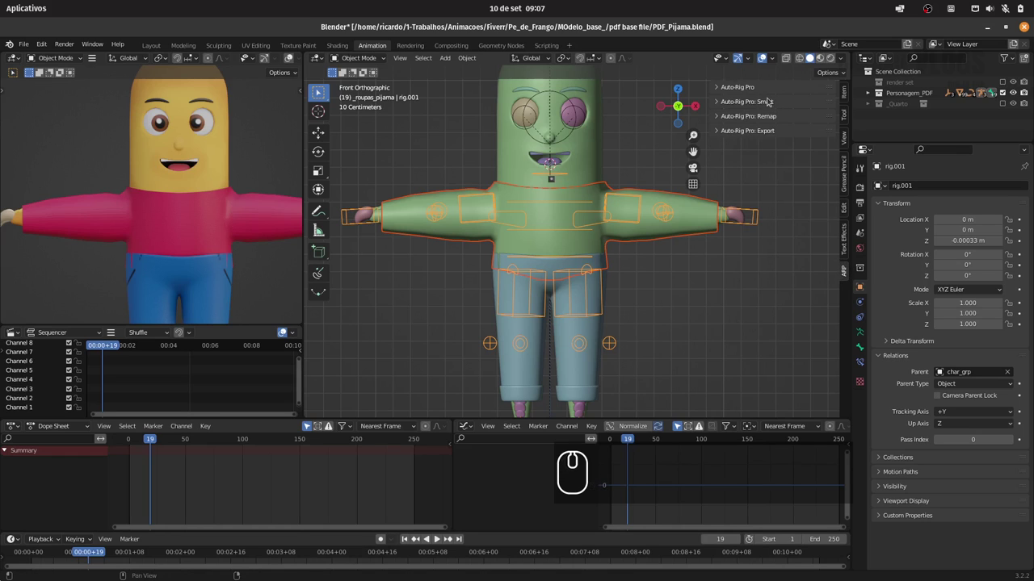
- Enable Optimize High Res in Auto-Rig Pro Skin and apply the shirt's Mirror modifier
left_click(750, 90)
left_click(778, 103)
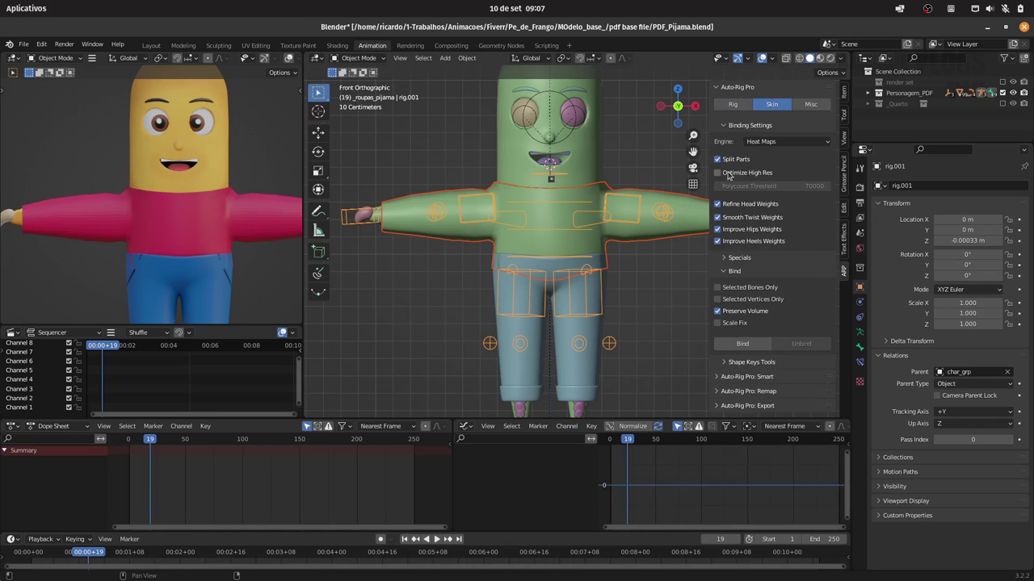
left_click(729, 175)
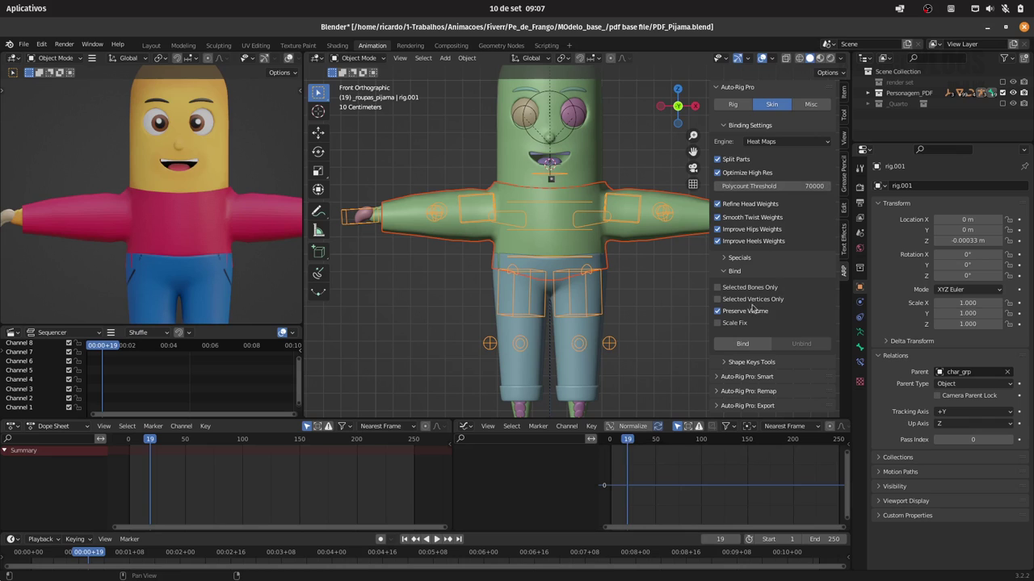
left_click_drag(666, 260, 598, 253)
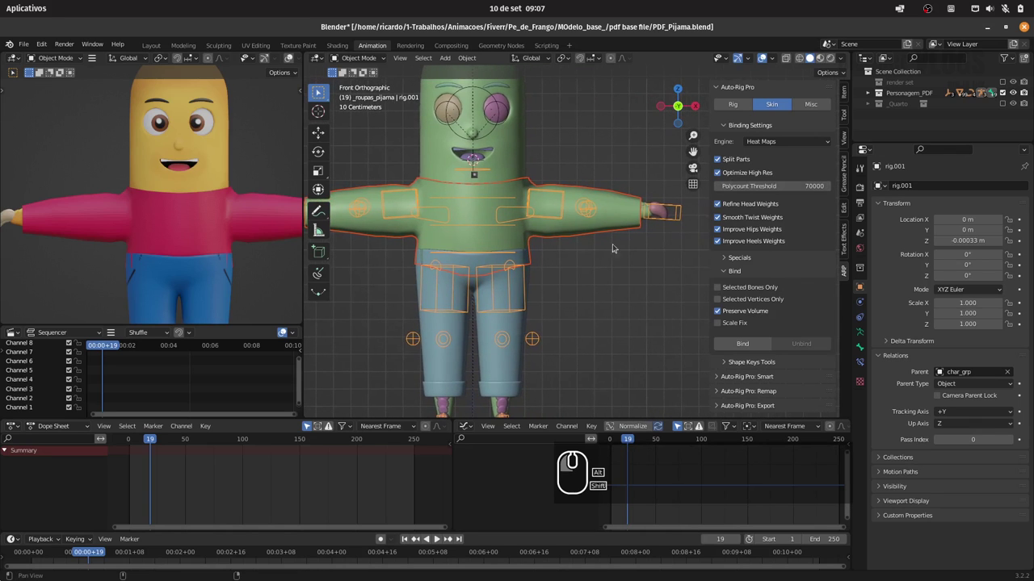
left_click(627, 224)
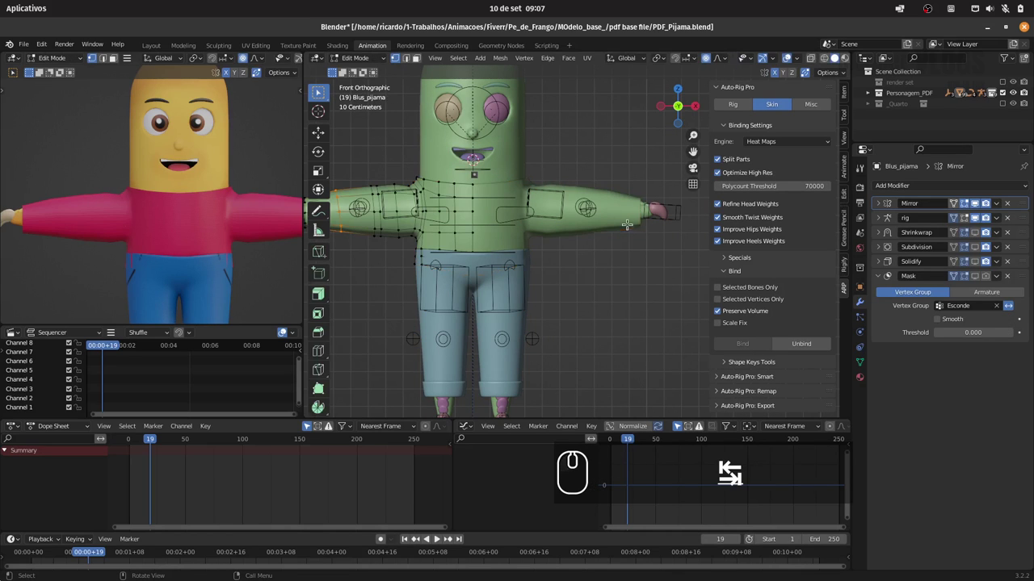
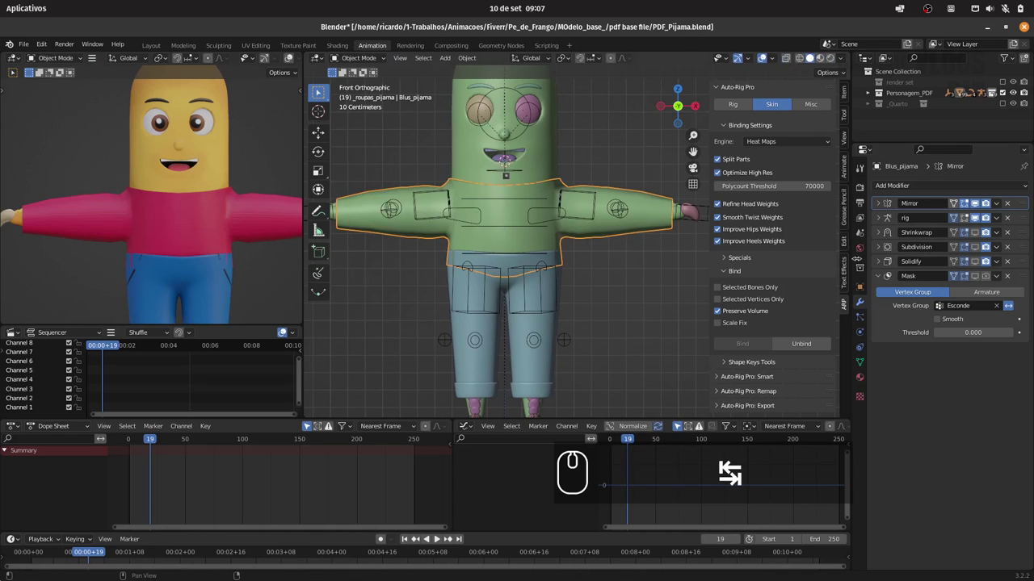
left_click(1001, 206)
left_click(984, 218)
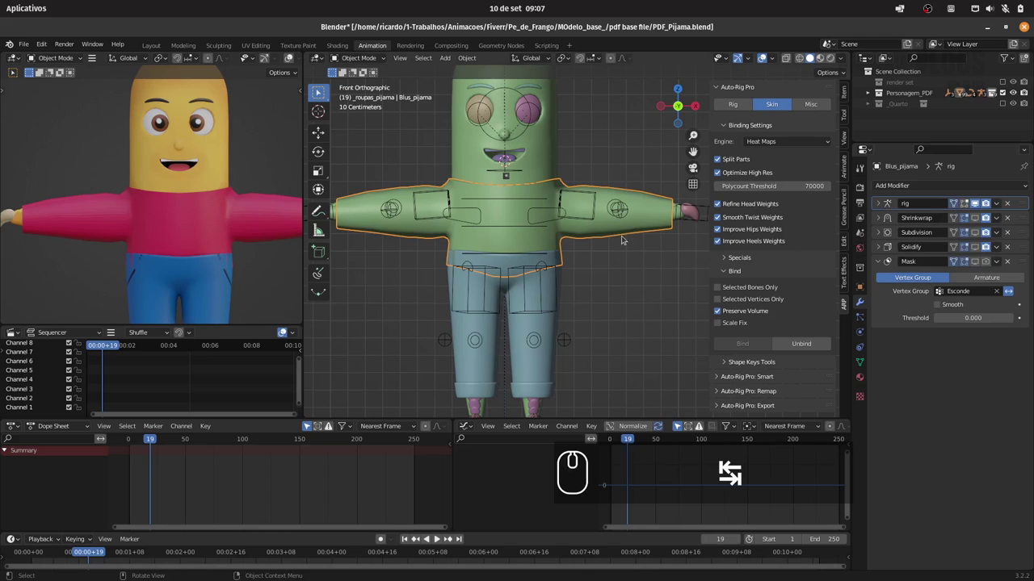
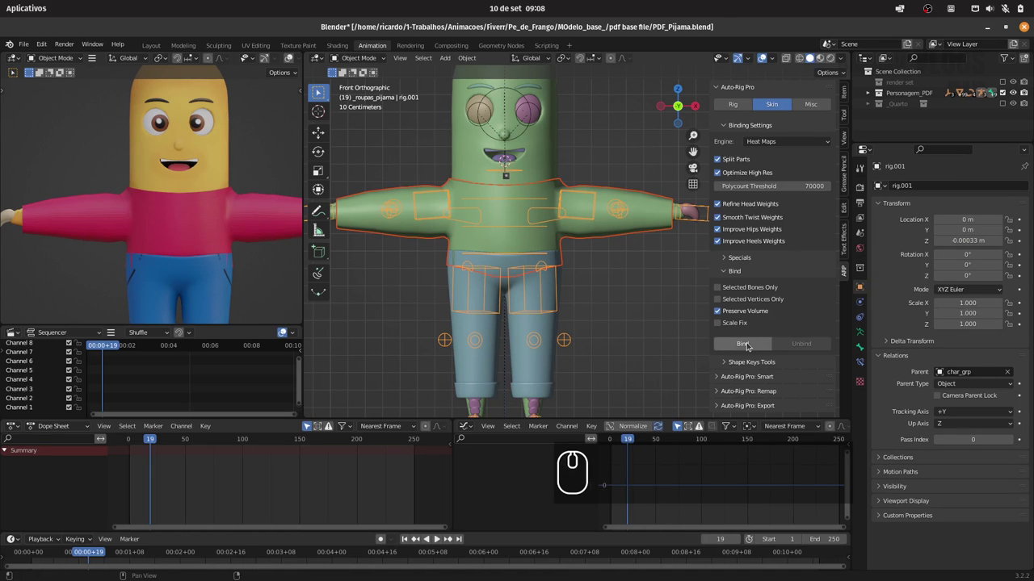
- Bind the shirt to the rig, then grab a hand controller in Pose Mode to test it
left_click(750, 348)
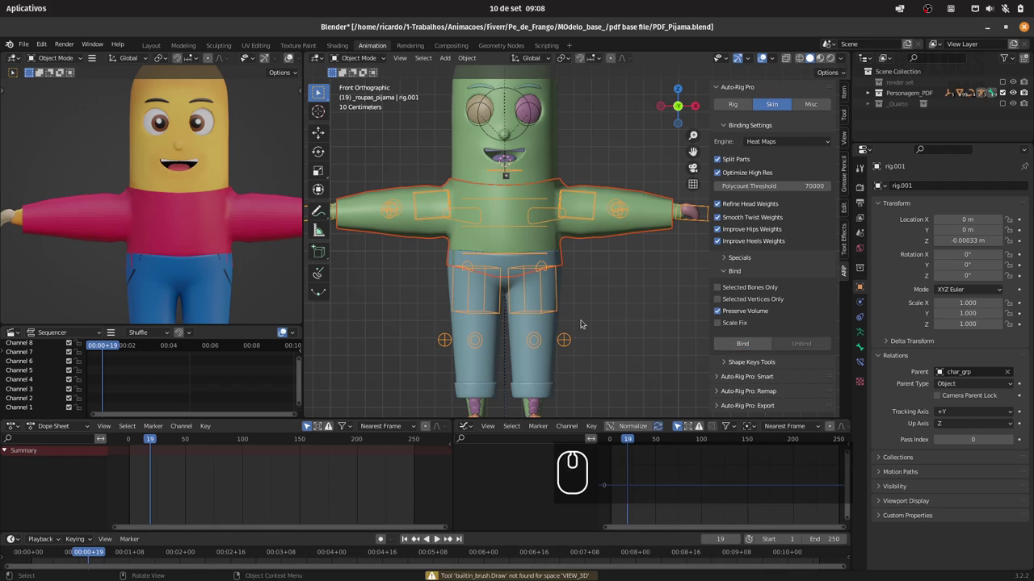
left_click(698, 221)
left_click(368, 56)
left_click(371, 94)
key("g")
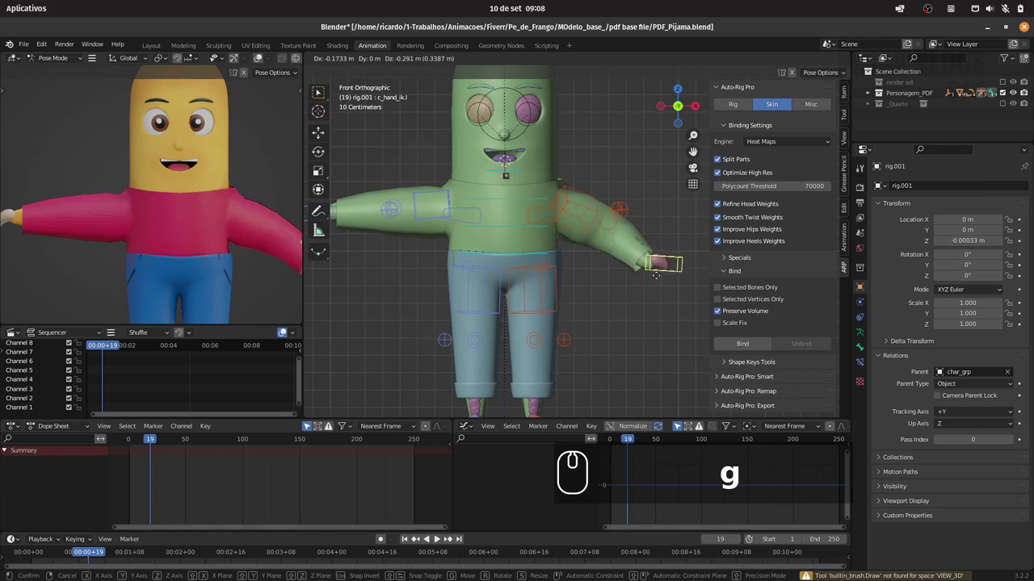
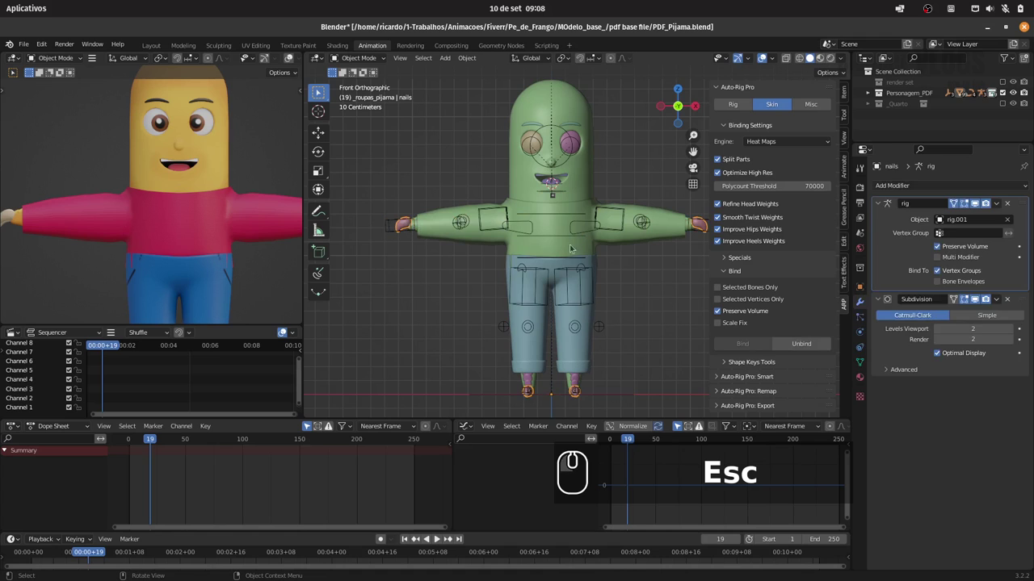
- Select the character rig in Object Mode after the pose test
left_click(694, 234)
left_click(692, 236)
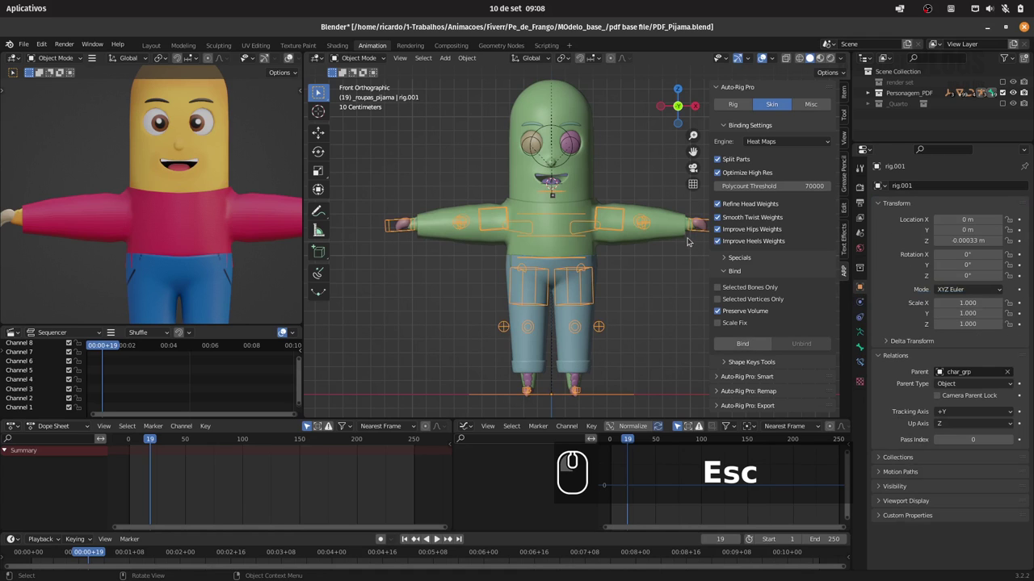
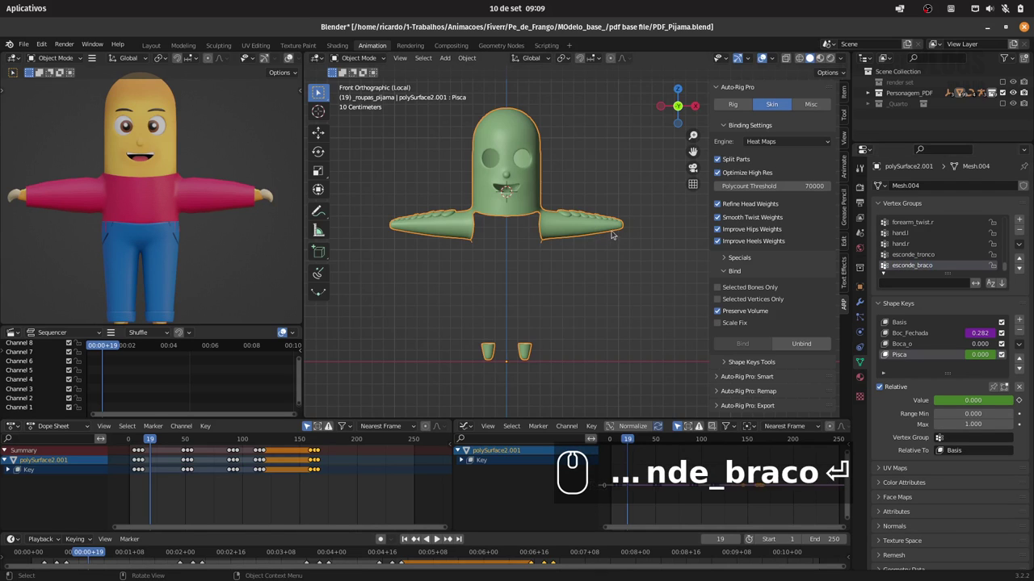
- Box-select the body's arm vertices in Edit Mode and assign them to esconde_braco
key("Tab")
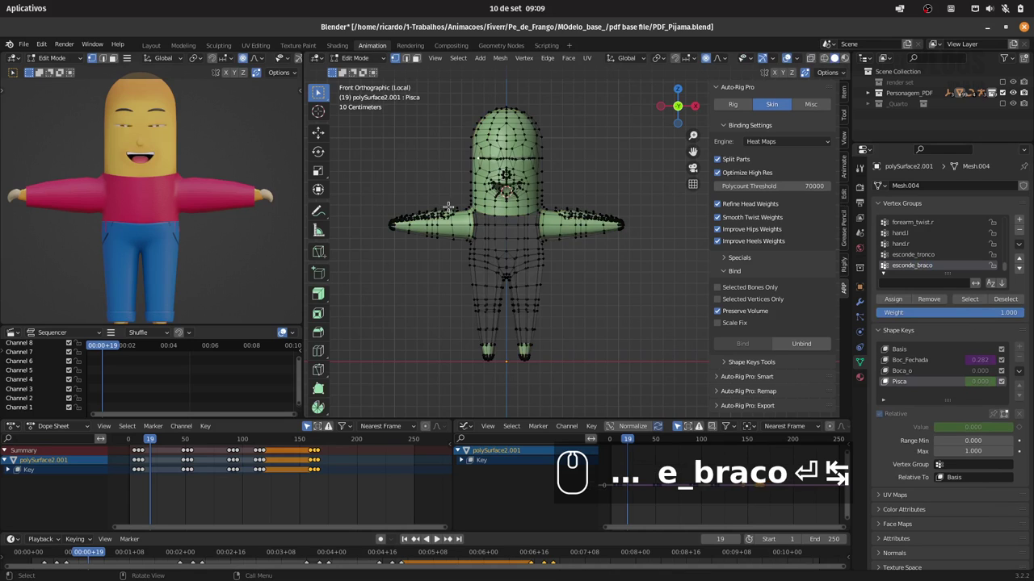
type("co")
key("alt+a")
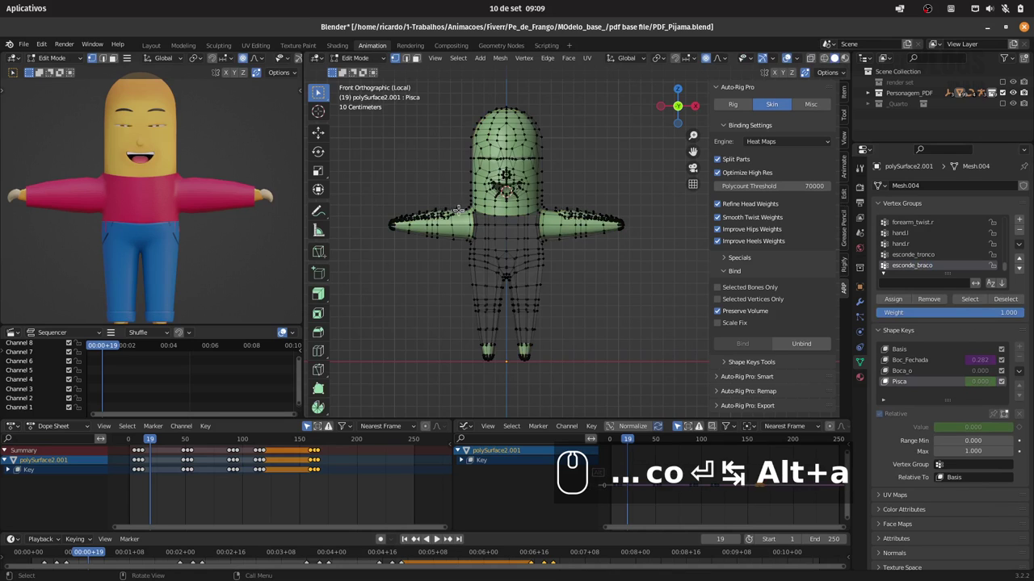
key("b")
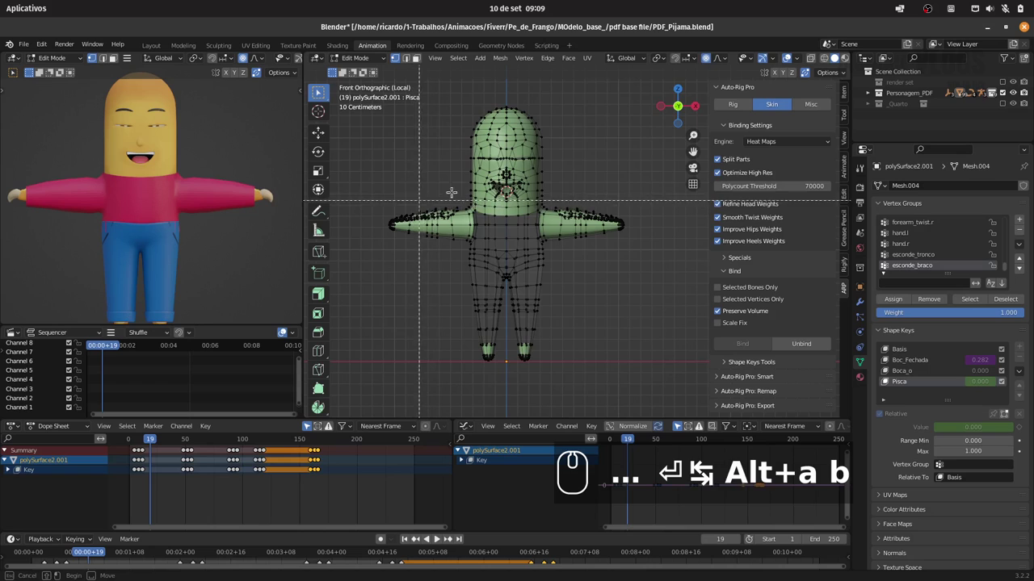
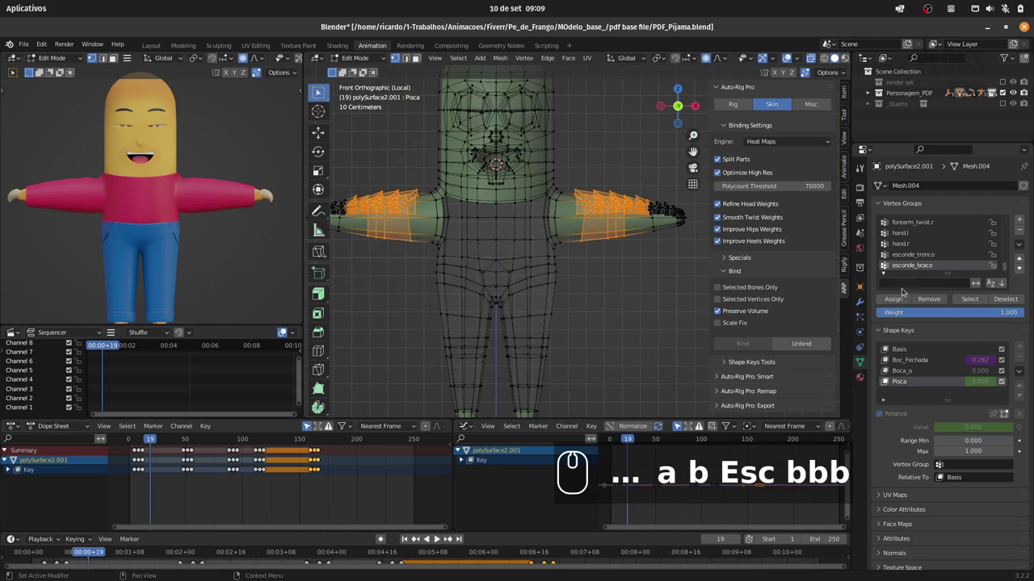
left_click(903, 299)
key("Tab")
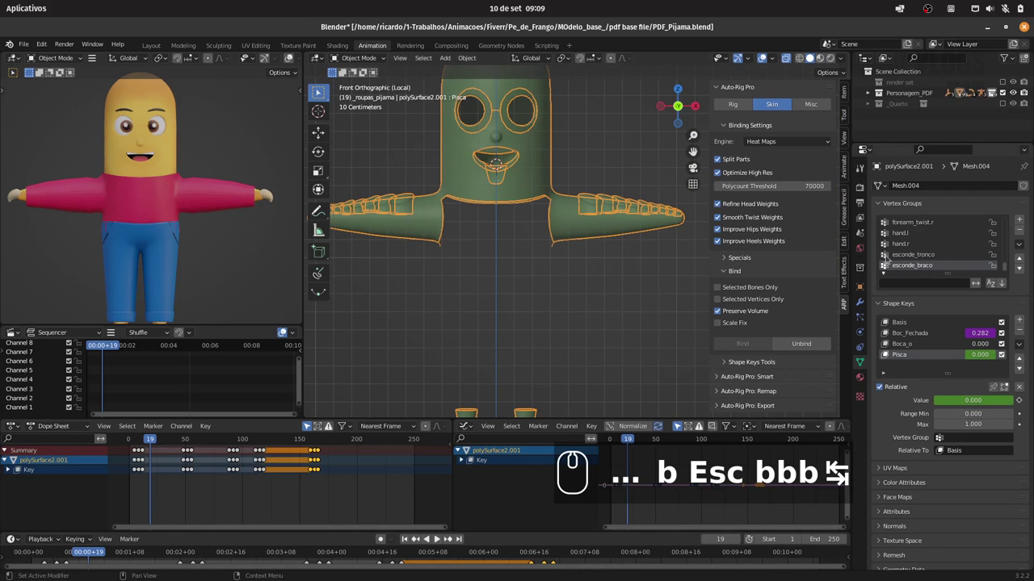
- Set the Mask-bracos modifier's vertex group to esconde_braco so the arms are hidden
left_click(789, 59)
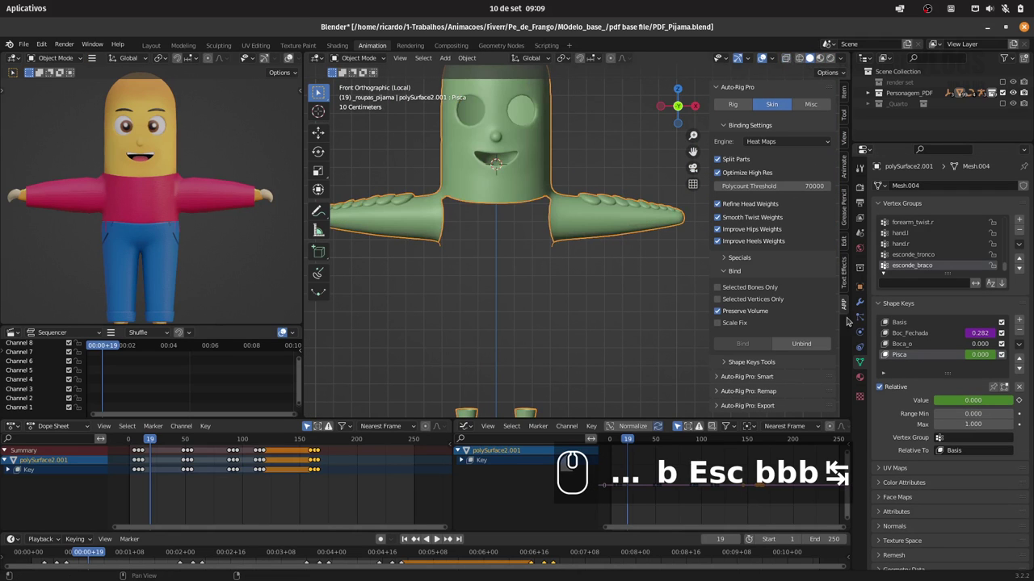
left_click(861, 300)
left_click(962, 277)
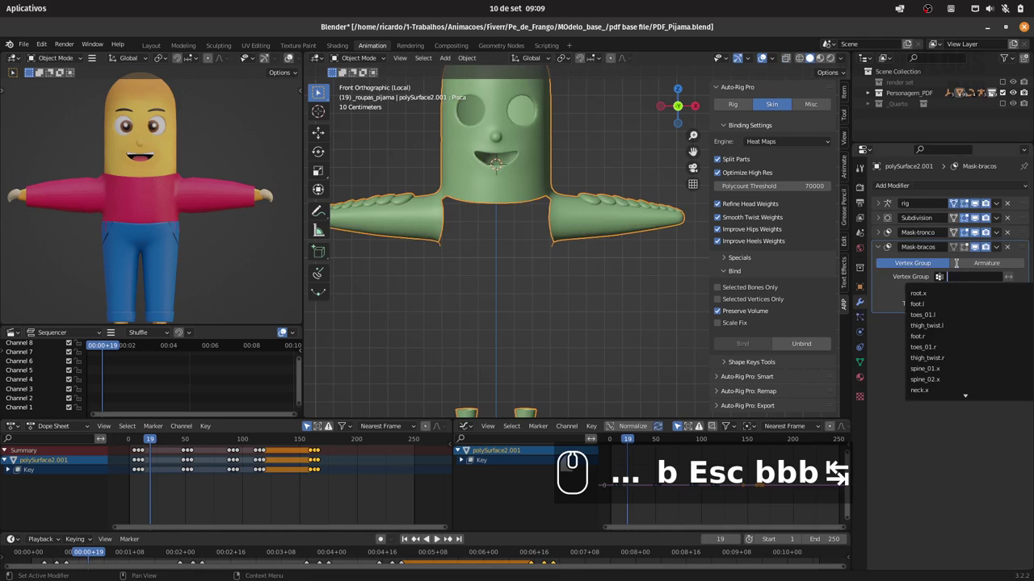
type("esc")
left_click(952, 296)
left_click(1015, 279)
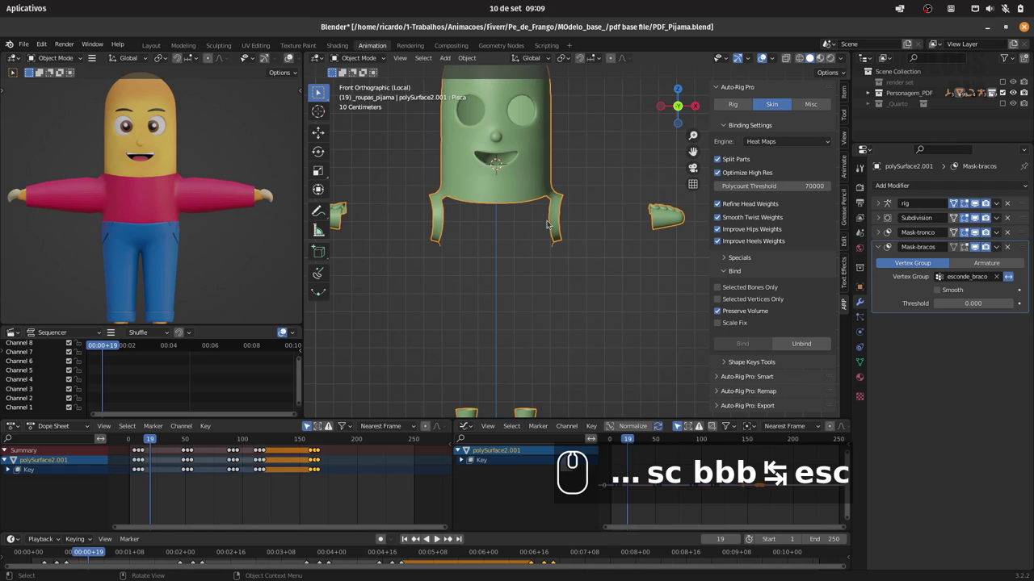
left_click(609, 210)
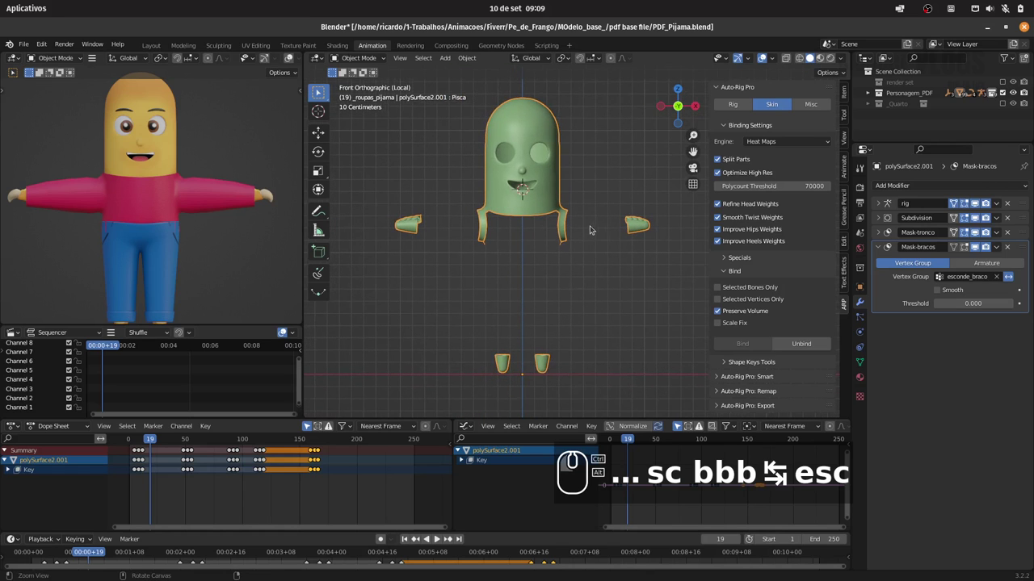
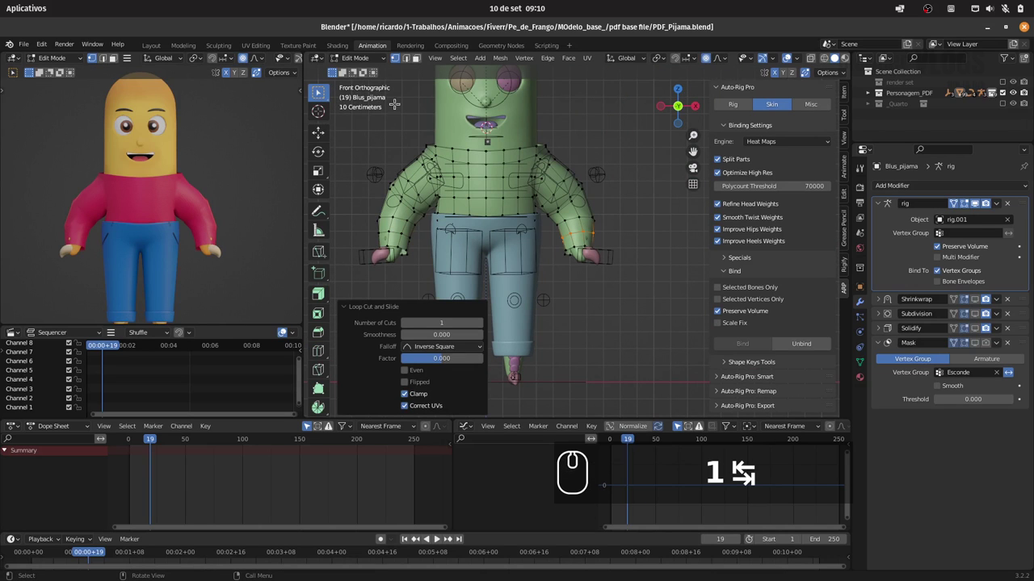
- Select the rig in Pose Mode and grab the right hand control to lower the arm
double_click(375, 56)
left_click(611, 248)
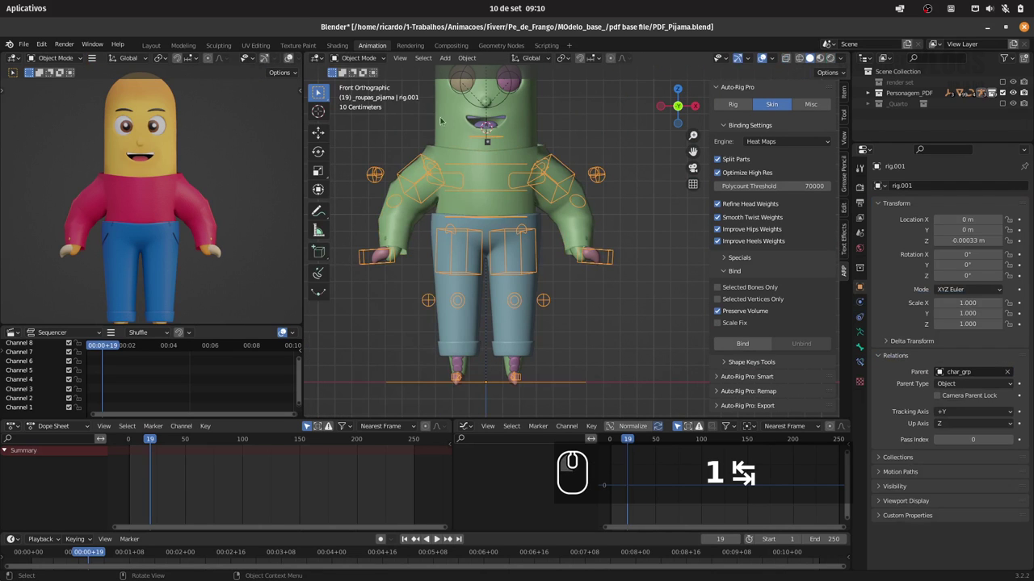
left_click(371, 55)
left_click(372, 97)
left_click_drag(616, 268, 637, 271)
key("g")
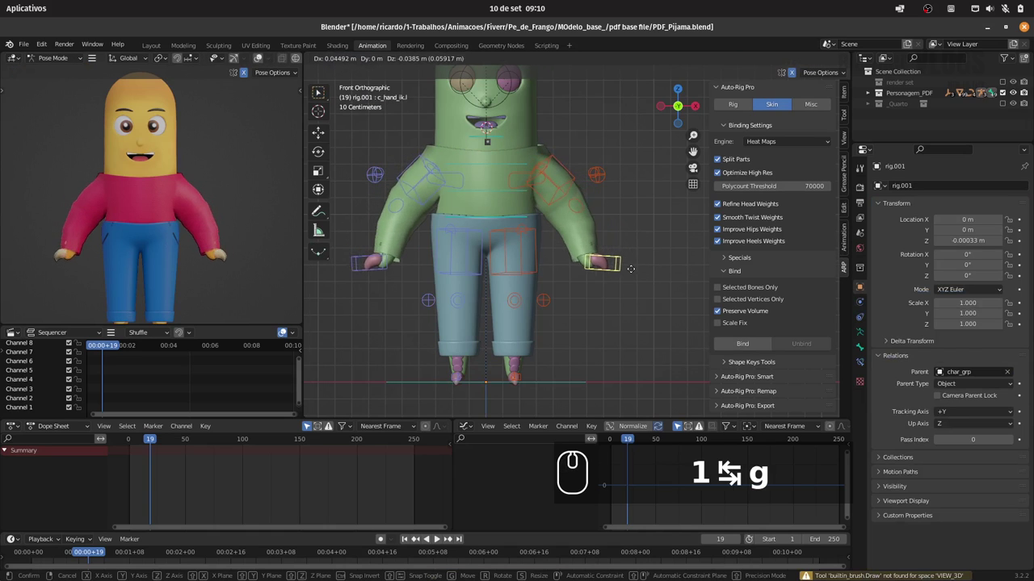
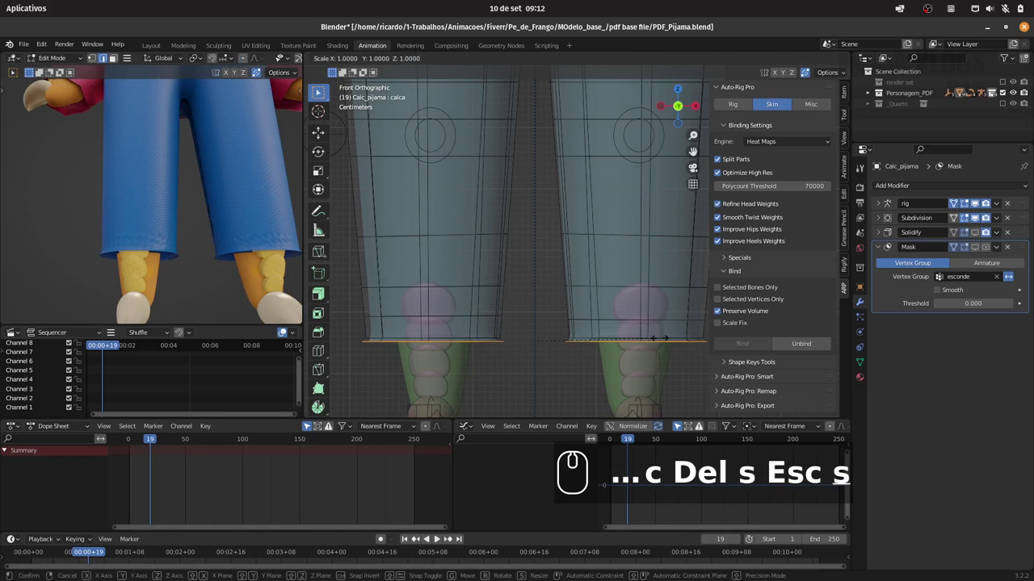
- Select both pajama leg-hem edge loops and scale them inward (~0.88)
key("Escape")
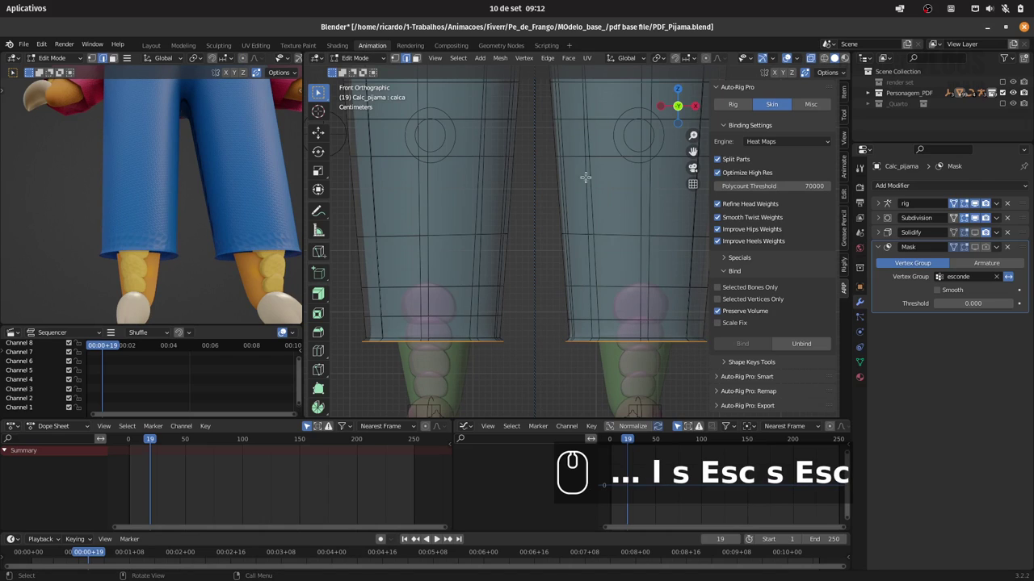
left_click(663, 61)
left_click(694, 94)
key("s")
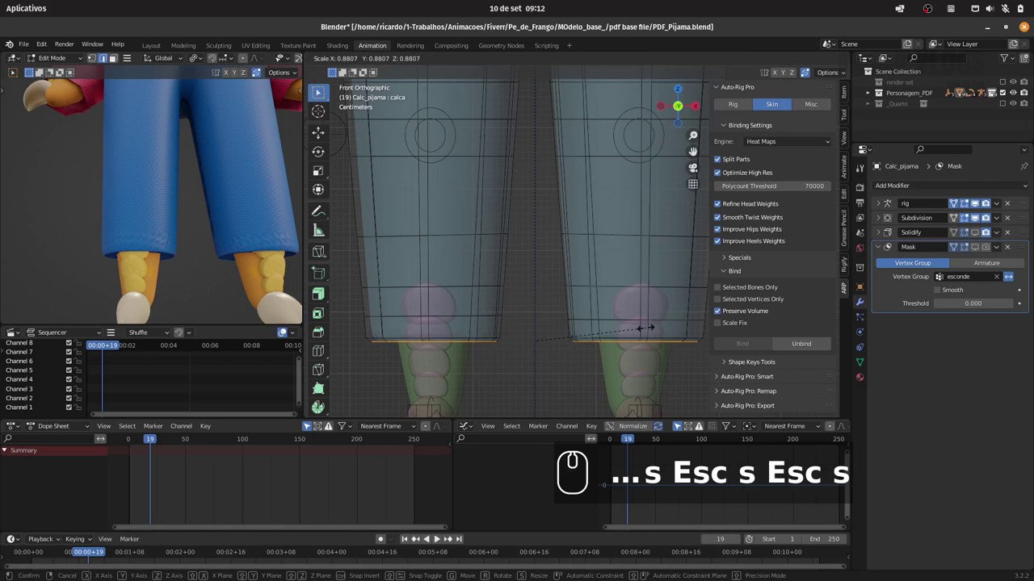
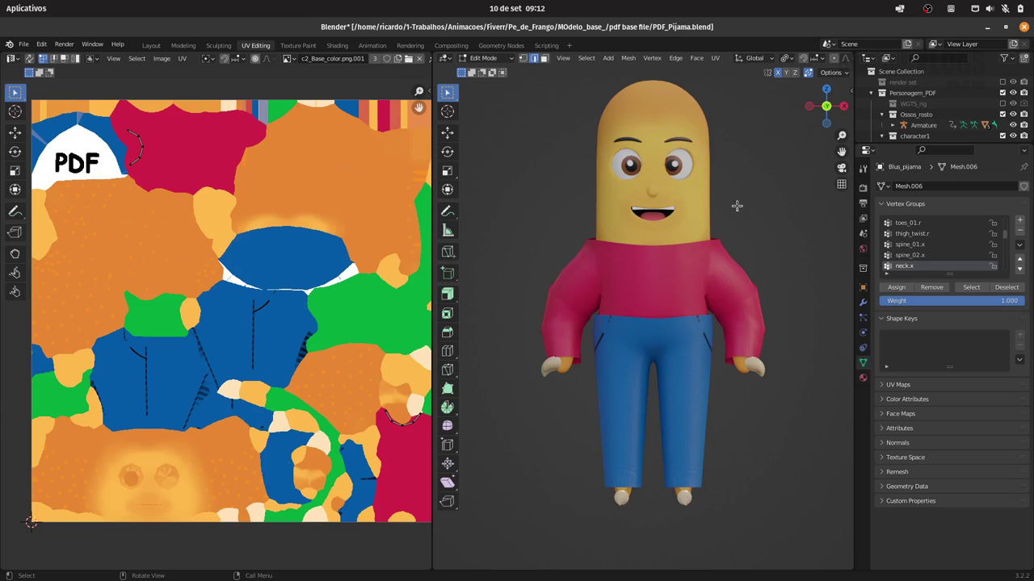
- Select all of the Blus_pijama shirt's geometry before isolating it
key("a")
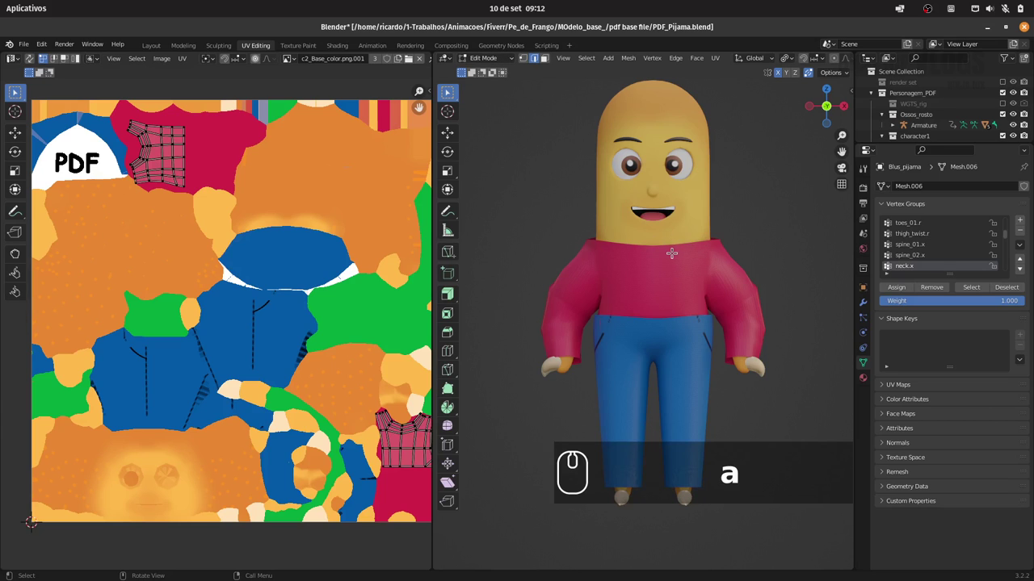
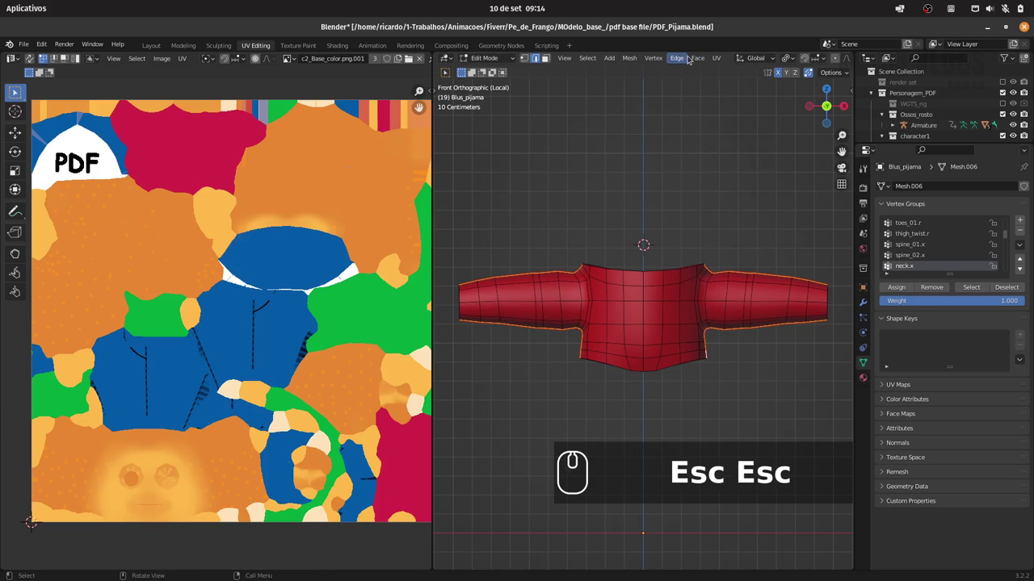
- Browse the Edge menu, then select the whole shirt mesh to show its UV islands
left_click(679, 60)
double_click(684, 54)
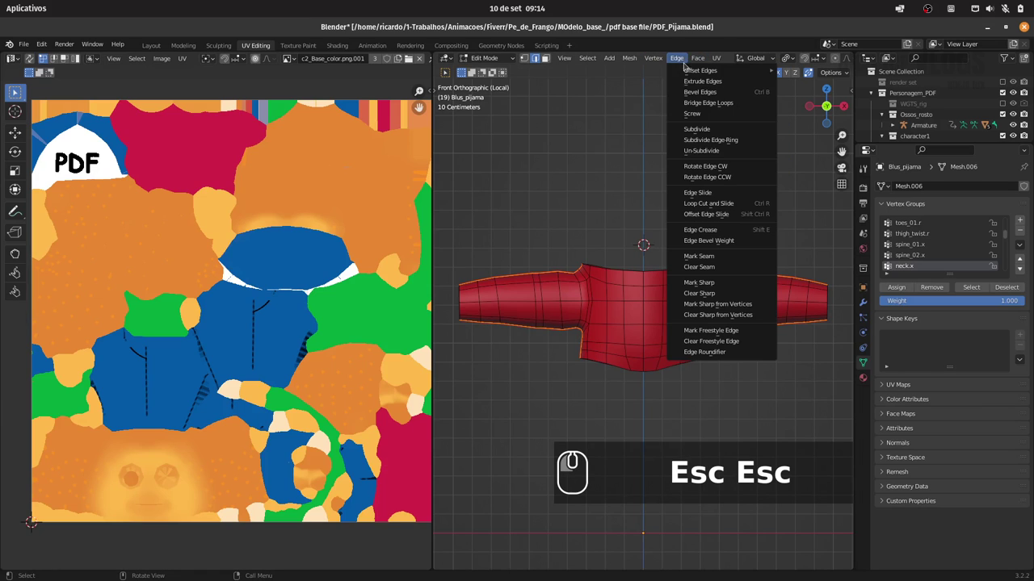
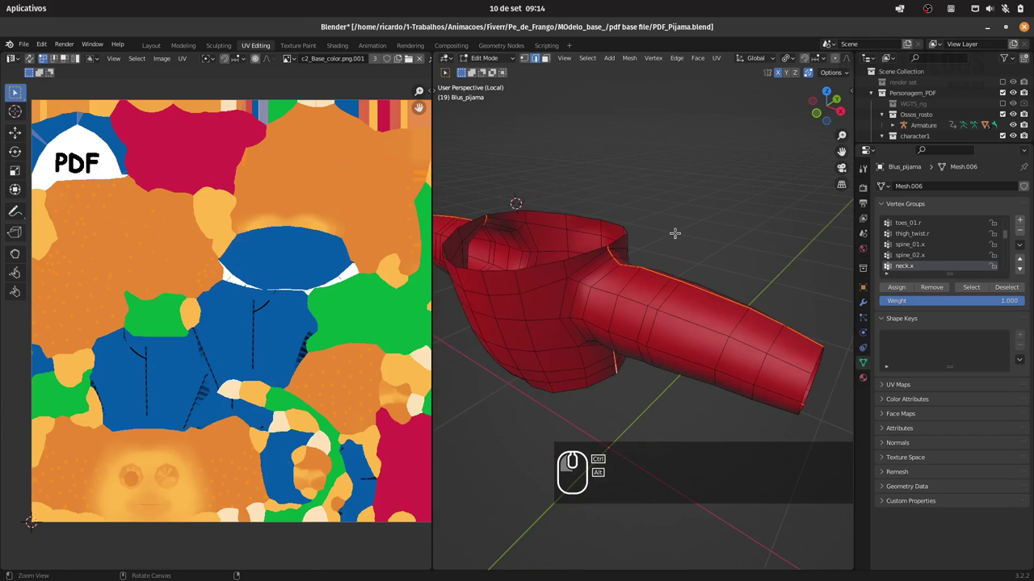
key("a")
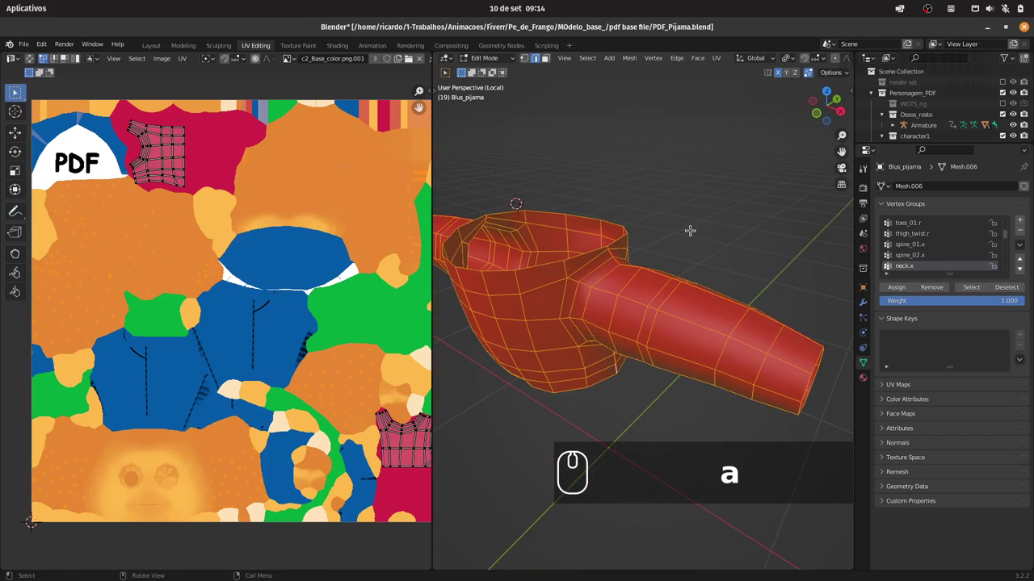
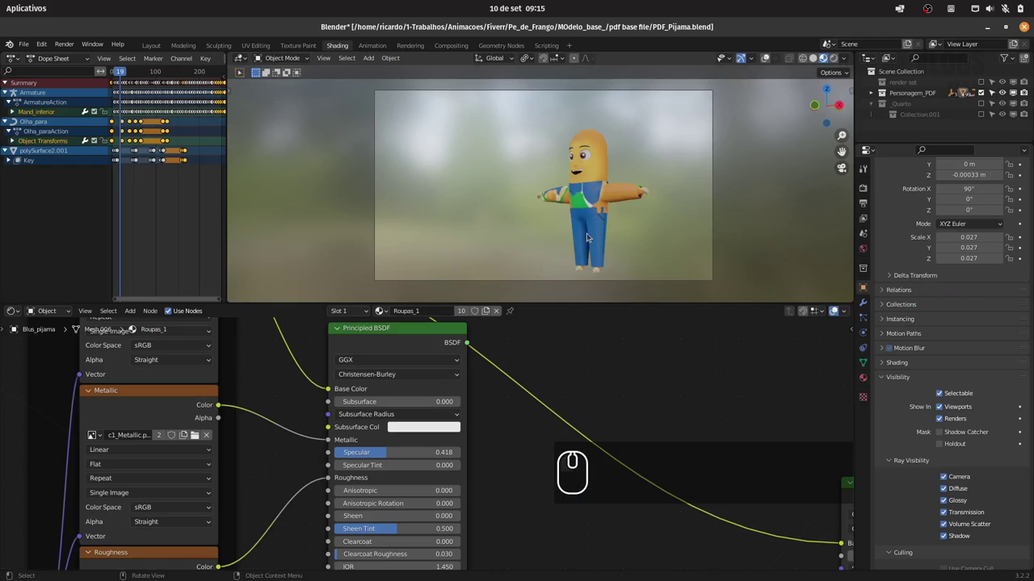
- Switch to front view and nudge the viewport around the isolated shirt
key("1")
left_click_drag(595, 191, 611, 185)
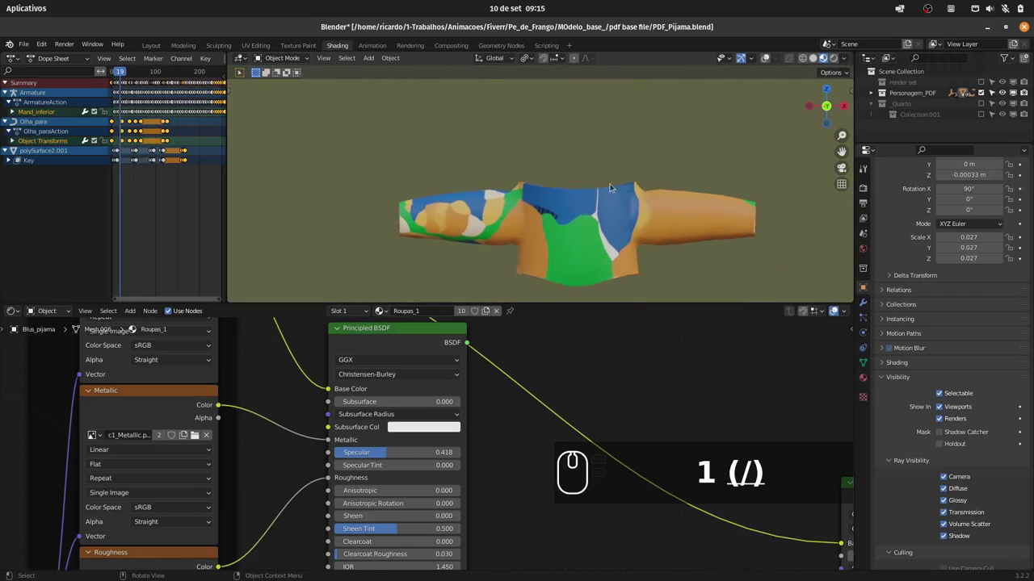
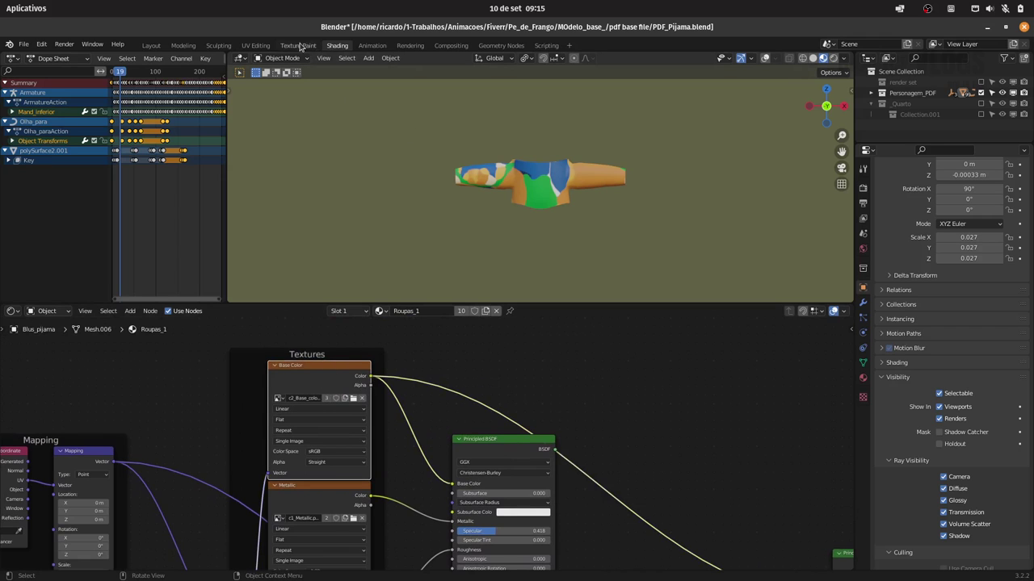
- Start Export UV Layout and create a new folder named Novas_UVs_pijama
left_click_drag(262, 48, 633, 161)
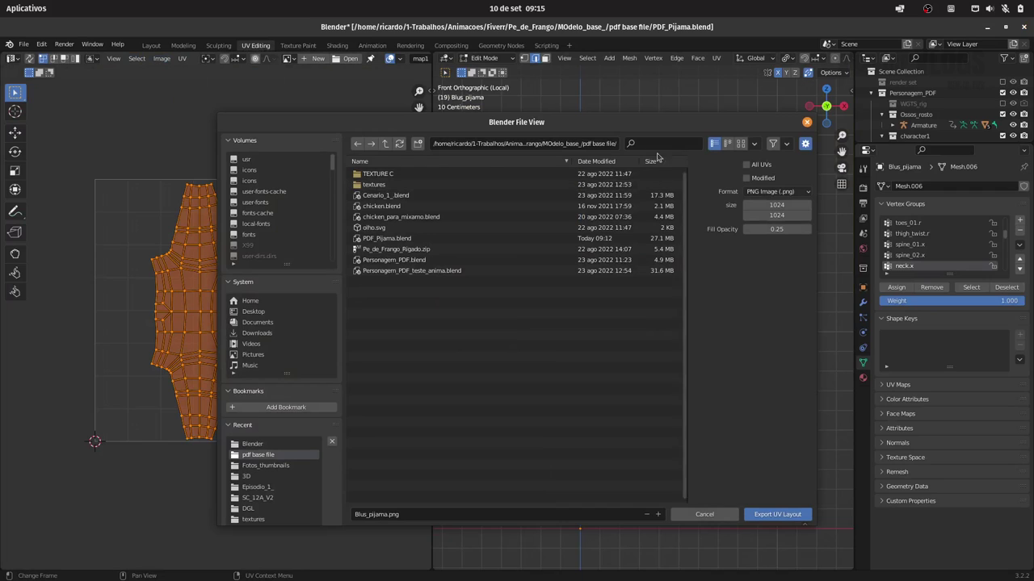
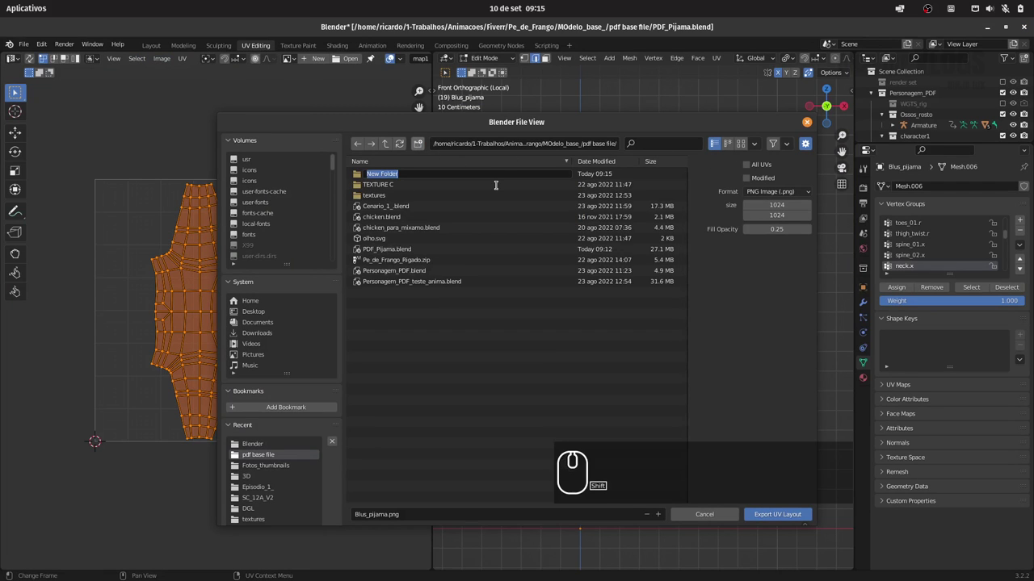
type("novas_uvs")
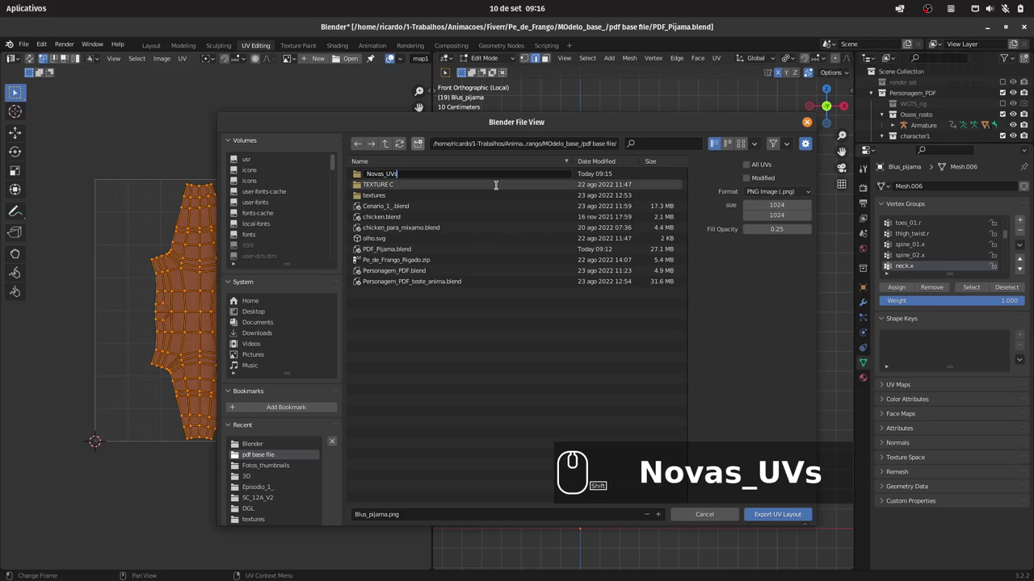
type("_pijama")
key("Return")
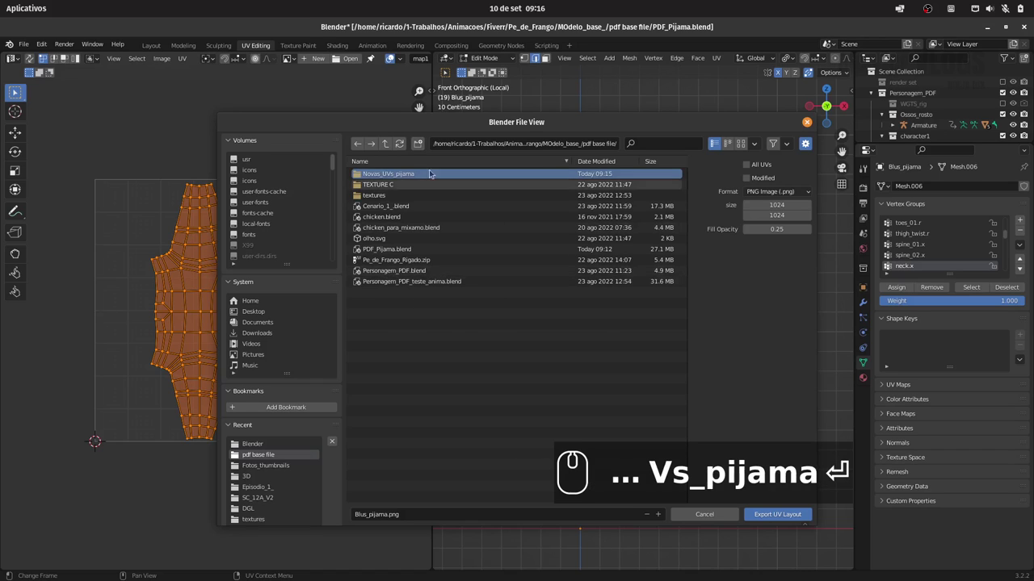
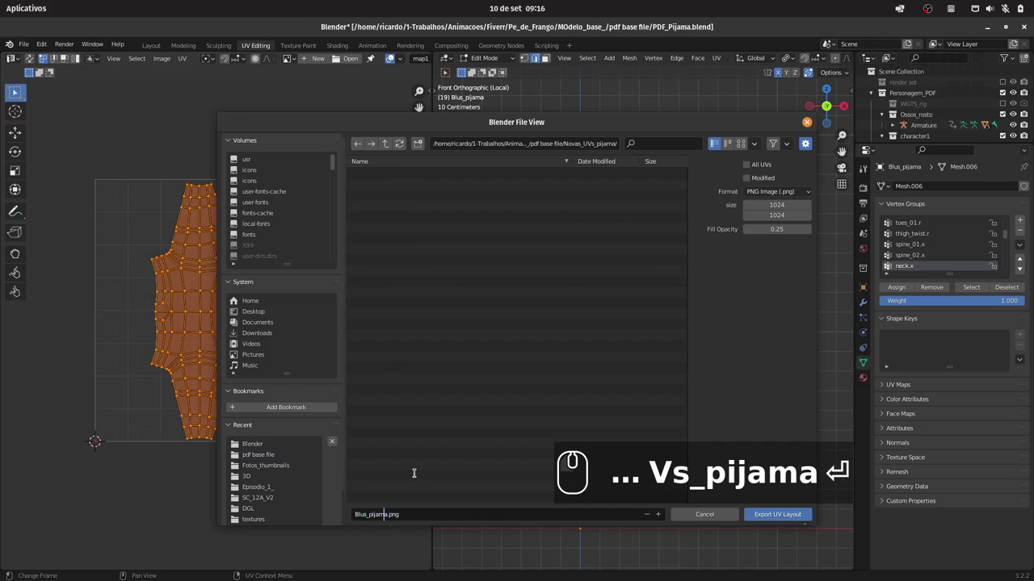
- Rename the exported file to Blus_pijama_UVMap.png
key("Right")
type("uv")
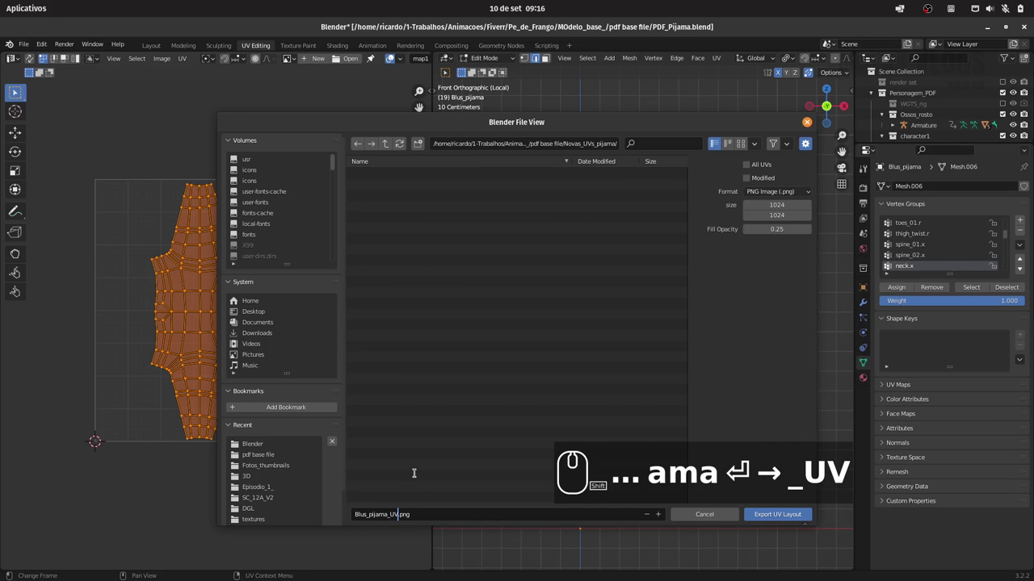
type("map")
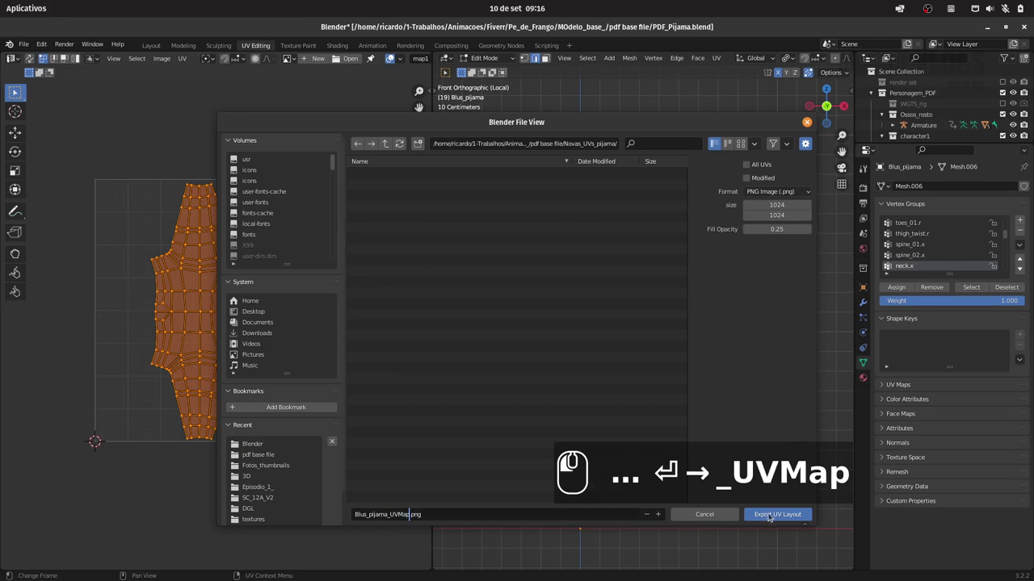
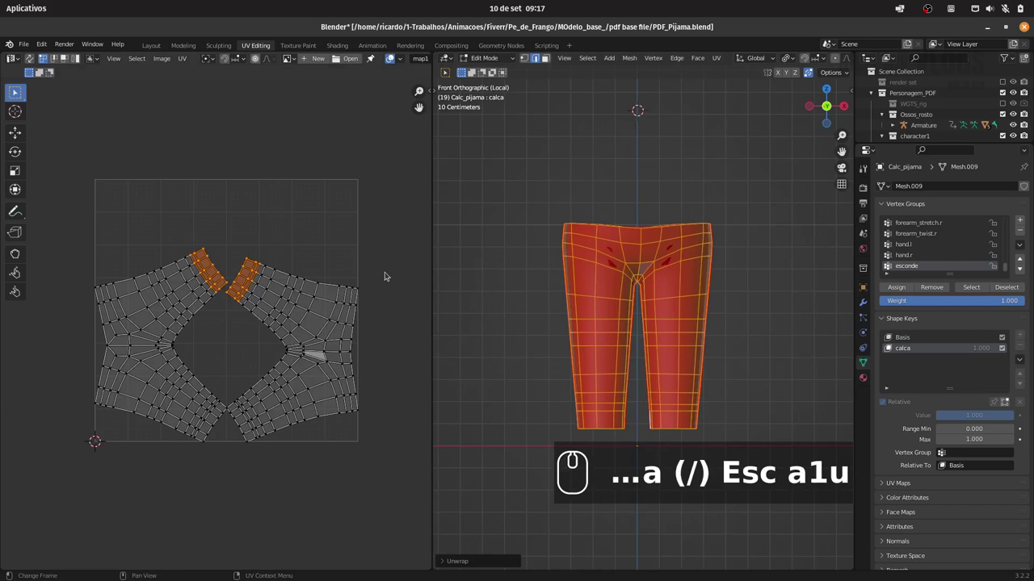
- Select all the trousers' UV islands and export their layout as the Calc_pijama image
key("a")
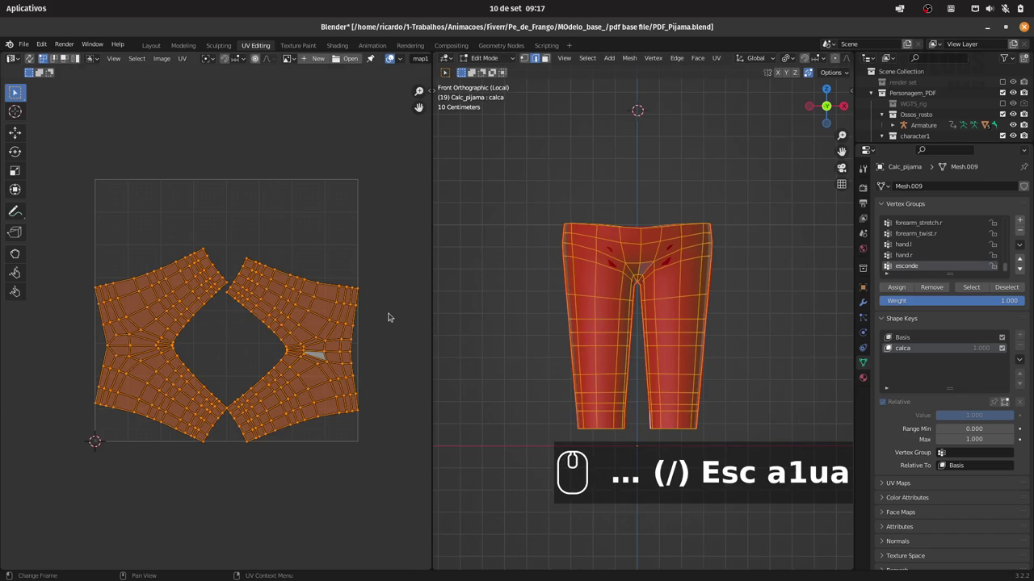
left_click(369, 260)
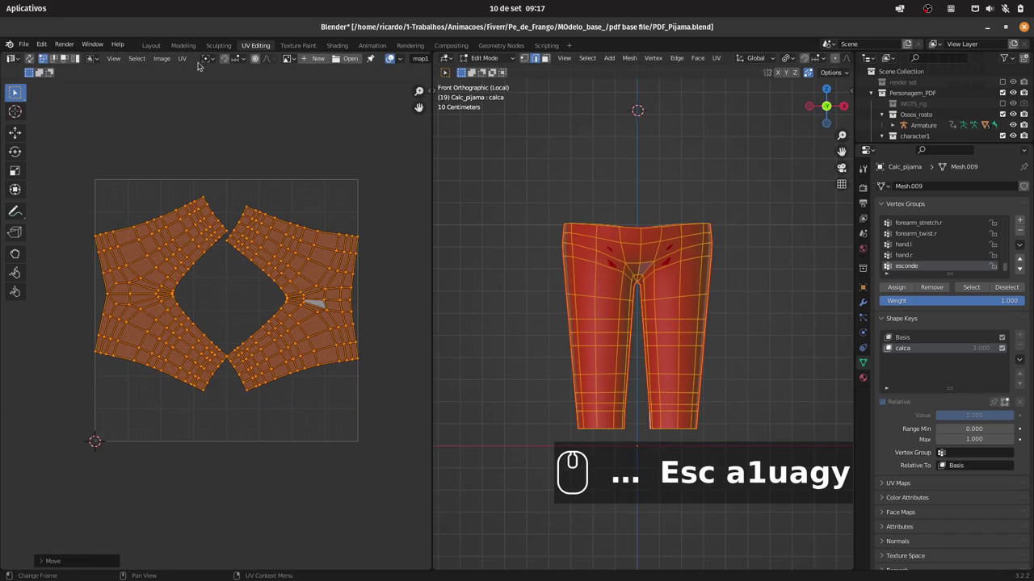
left_click(182, 60)
left_click(195, 59)
type("Esc a1uagy")
left_click_drag(182, 64, 236, 343)
left_click_drag(239, 344, 406, 178)
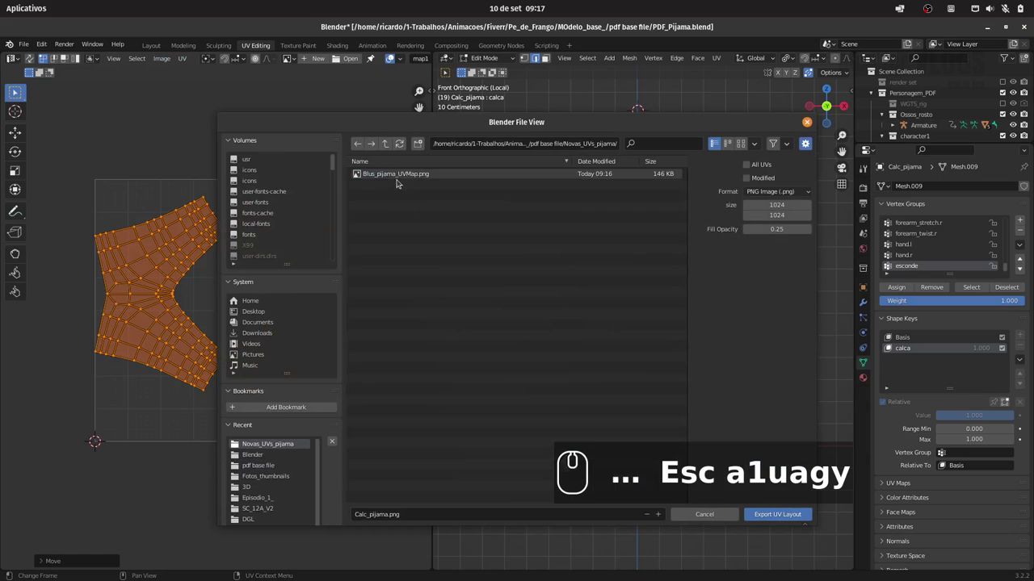
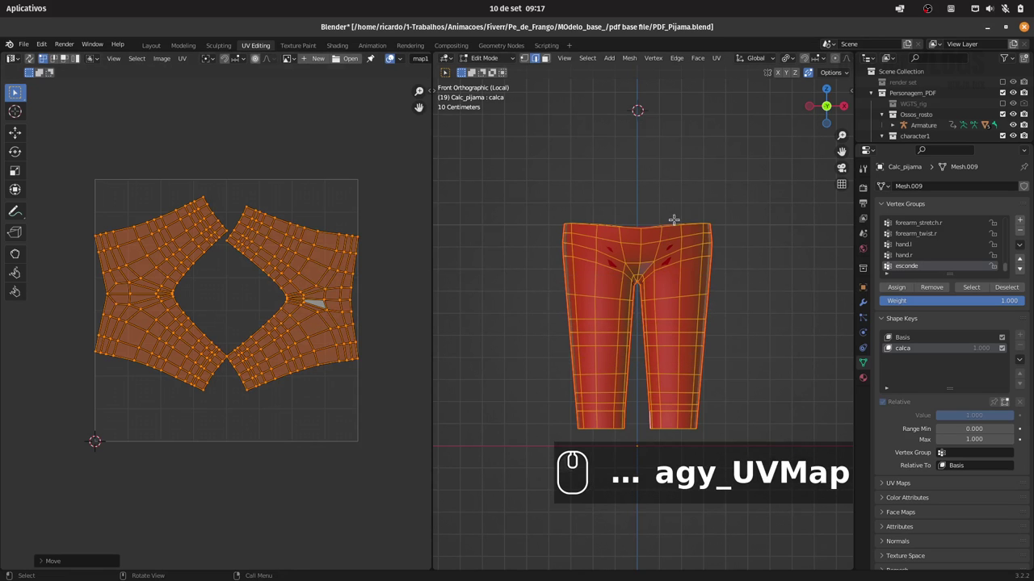
- Leave local view with Numpad / and return to the full character in the Shading workspace
key("/")
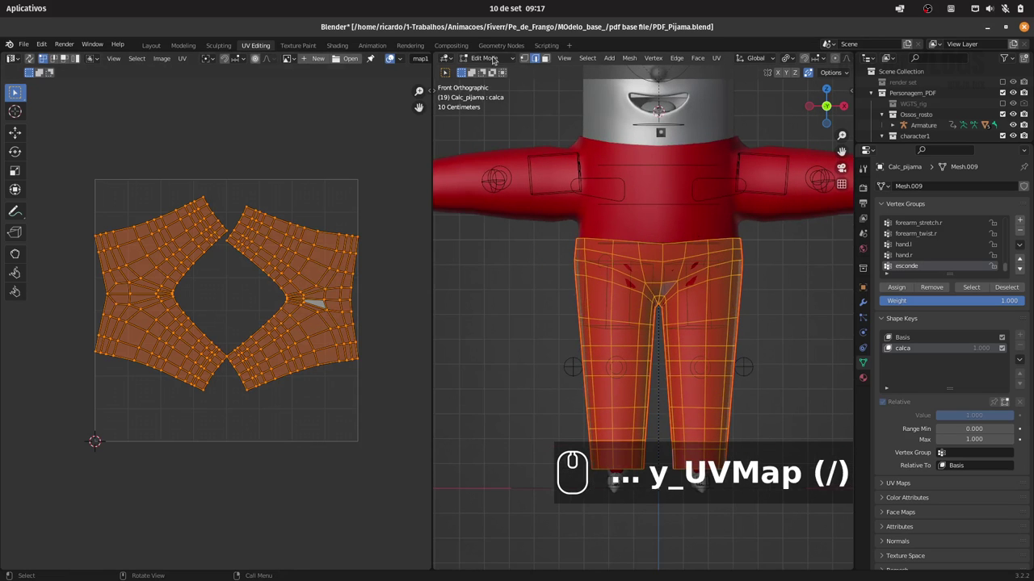
left_click_drag(345, 47, 656, 187)
key("/")
left_click_drag(670, 162, 645, 195)
- Save the blend file, set Rendered viewport shading and enlarge the Shader Editor for the pants material
key("ctrl+s")
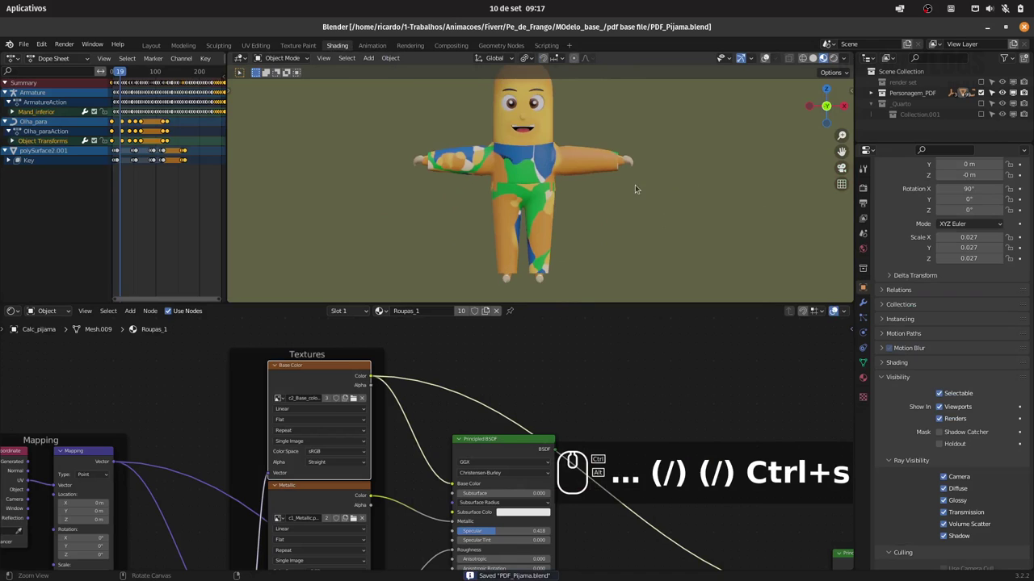
left_click_drag(635, 172, 567, 215)
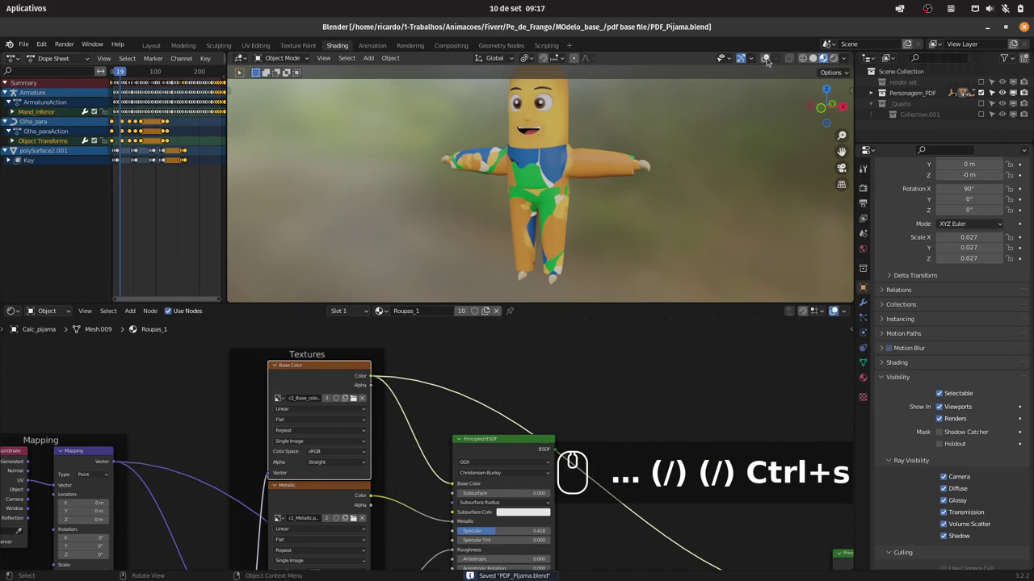
left_click_drag(769, 59, 608, 136)
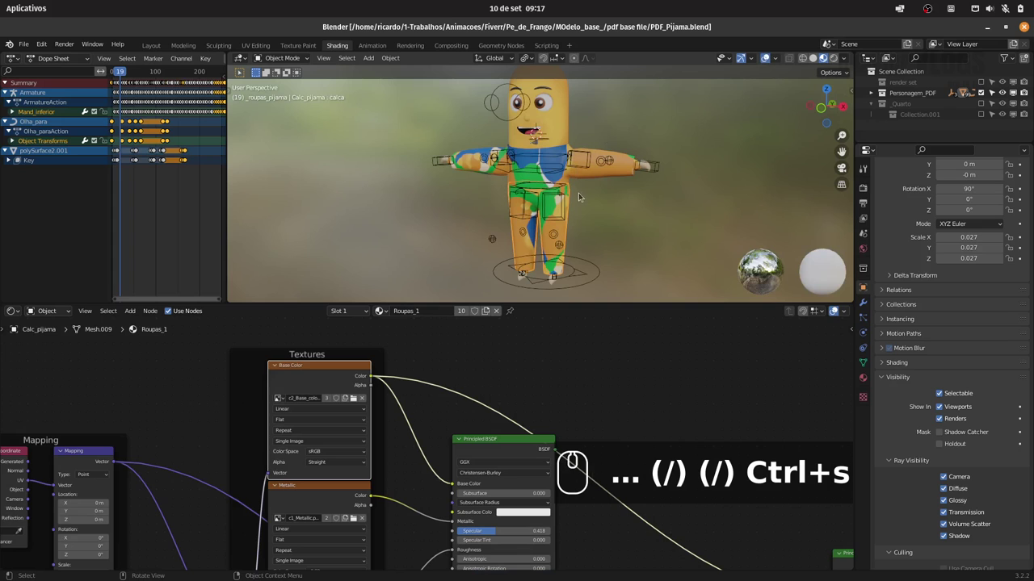
left_click(512, 373)
left_click_drag(604, 339, 343, 311)
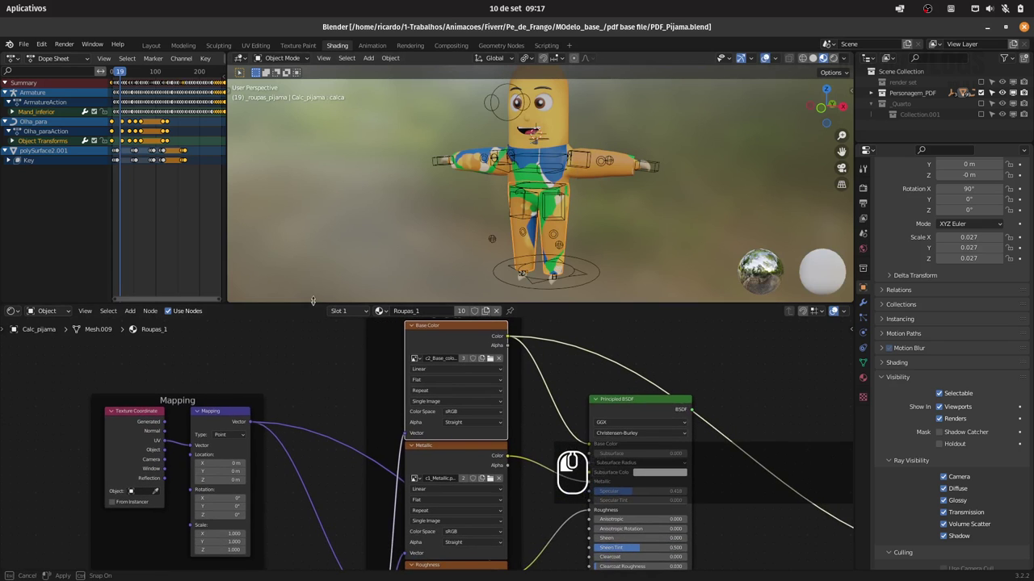
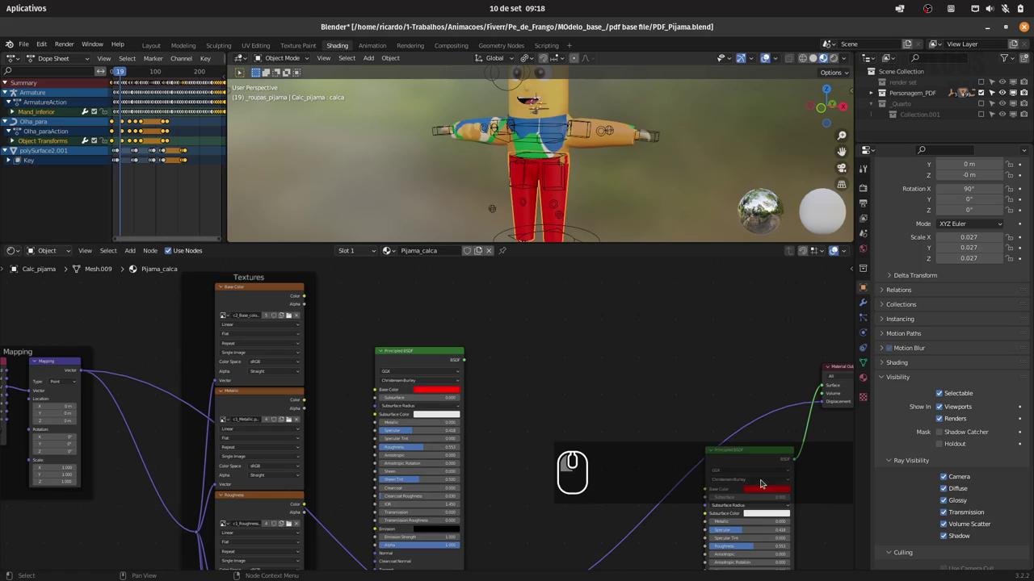
- Change the Principled BSDF Base Color of the pajama pants from red to light blue
left_click(767, 492)
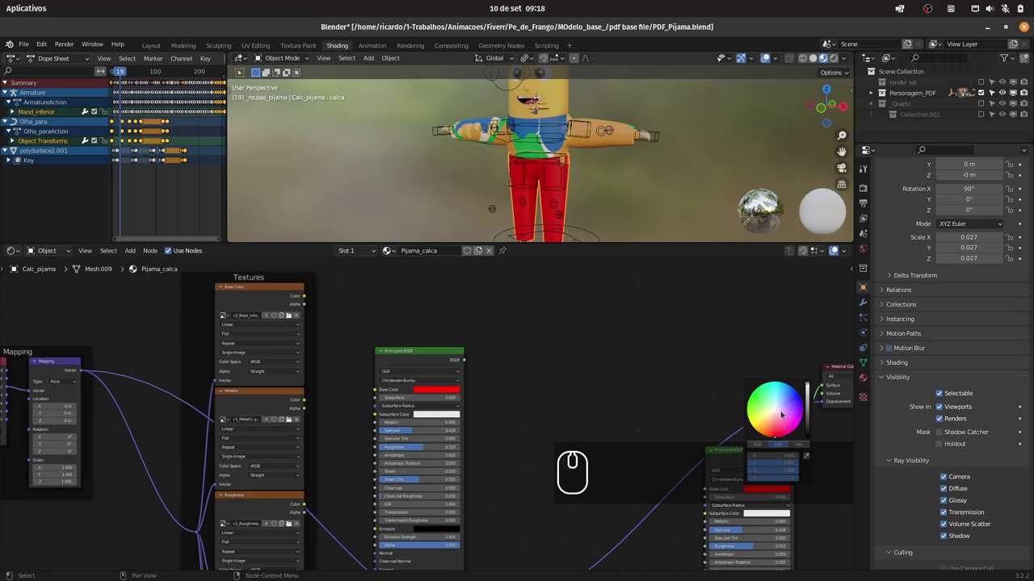
left_click_drag(782, 408, 777, 395)
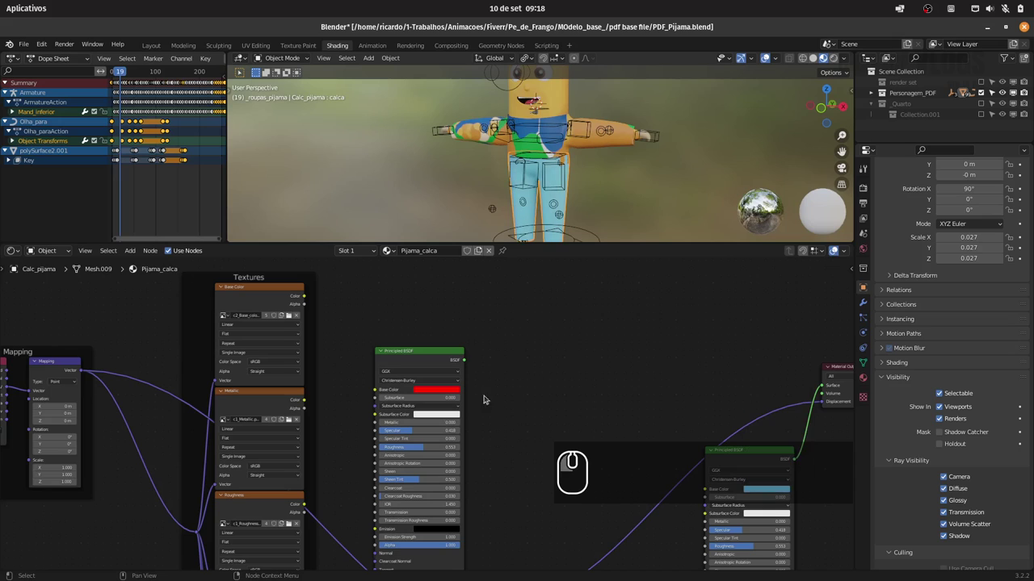
left_click(444, 387)
left_click(445, 390)
left_click(480, 361)
left_click(769, 490)
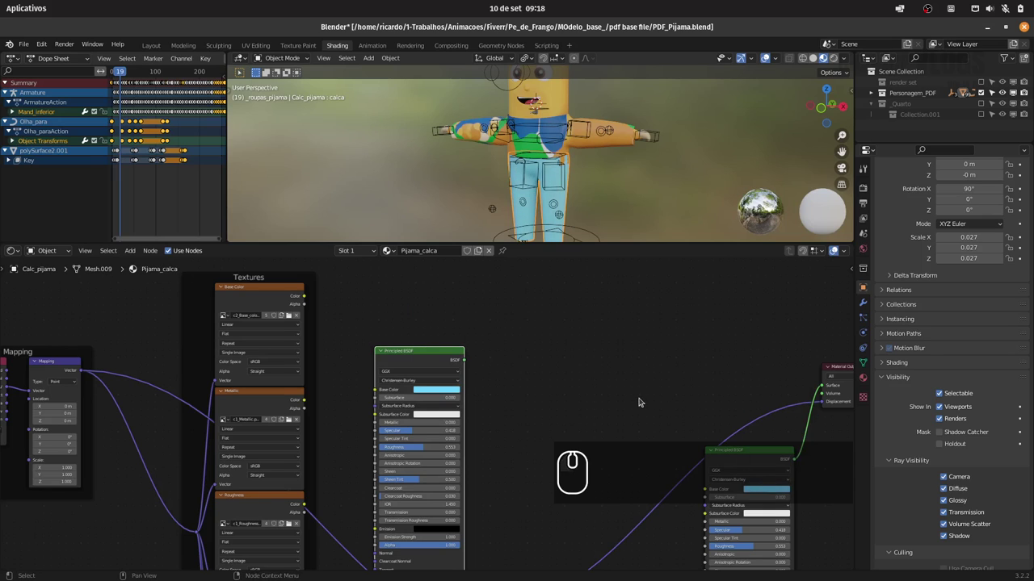
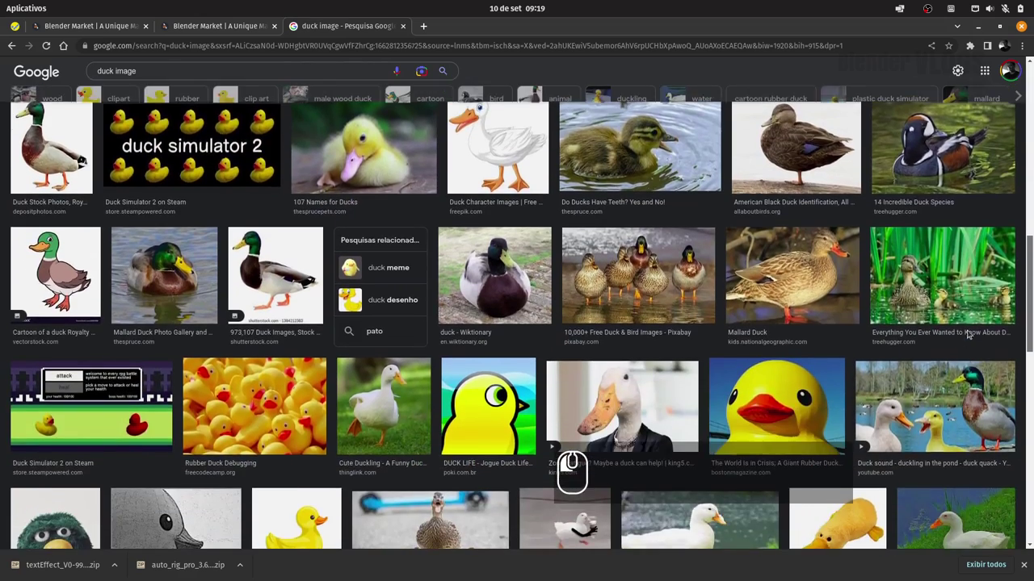
- Save the rubber duck image from Chrome into 1-Trabalhos/Animacoes/Fiverr/Pe_de_Frango
left_click(999, 110)
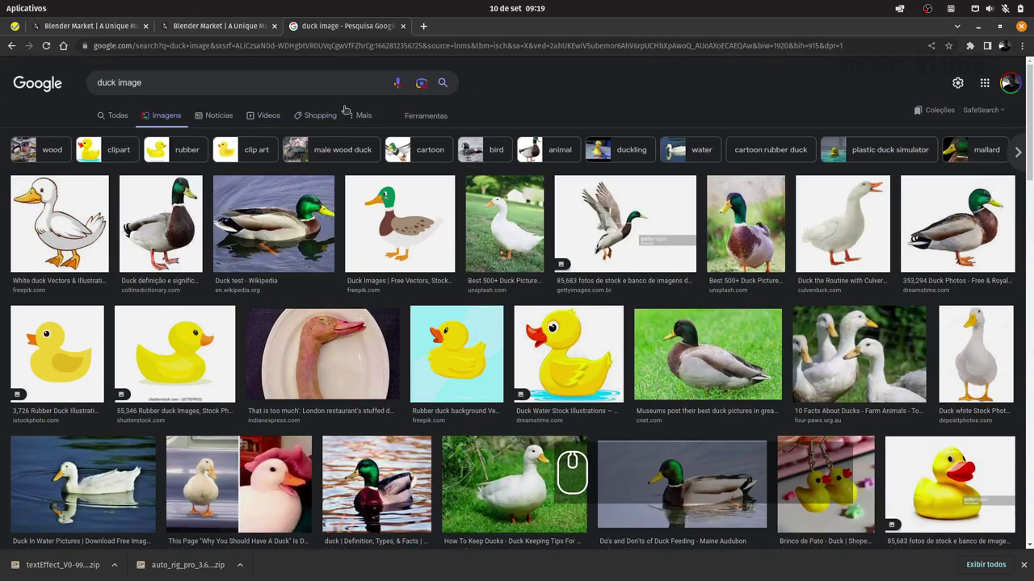
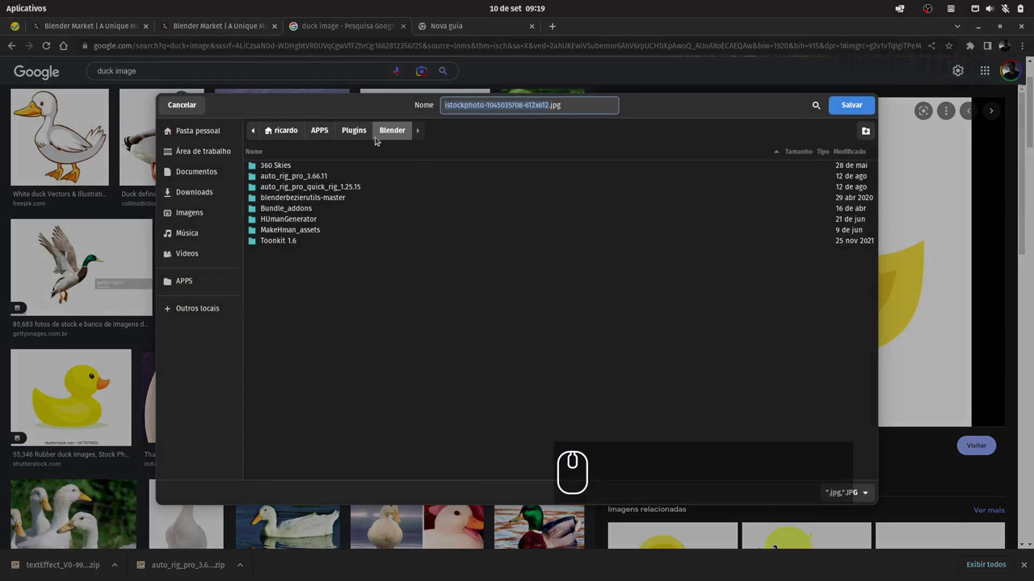
left_click(297, 134)
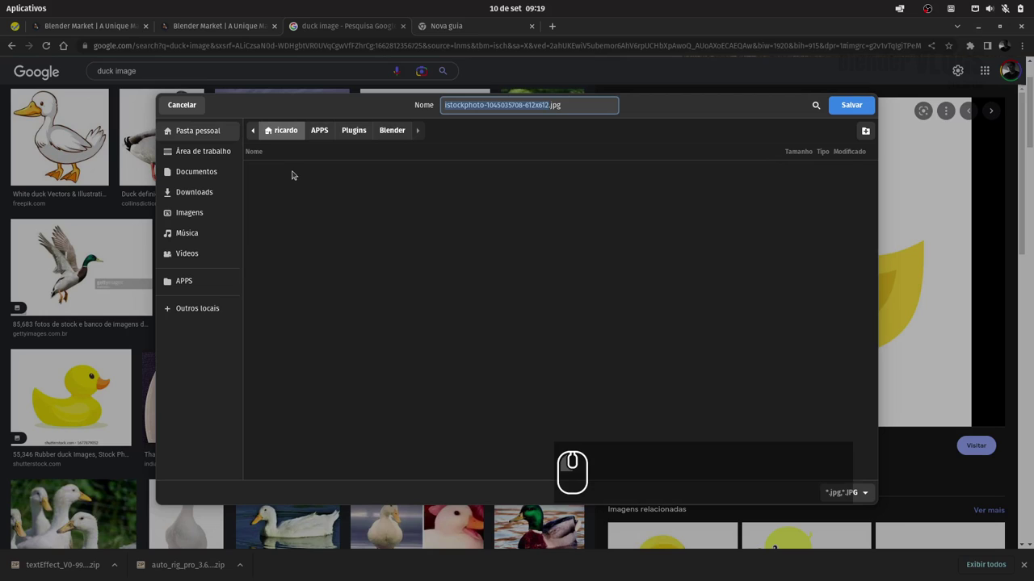
left_click(298, 169)
double_click(298, 169)
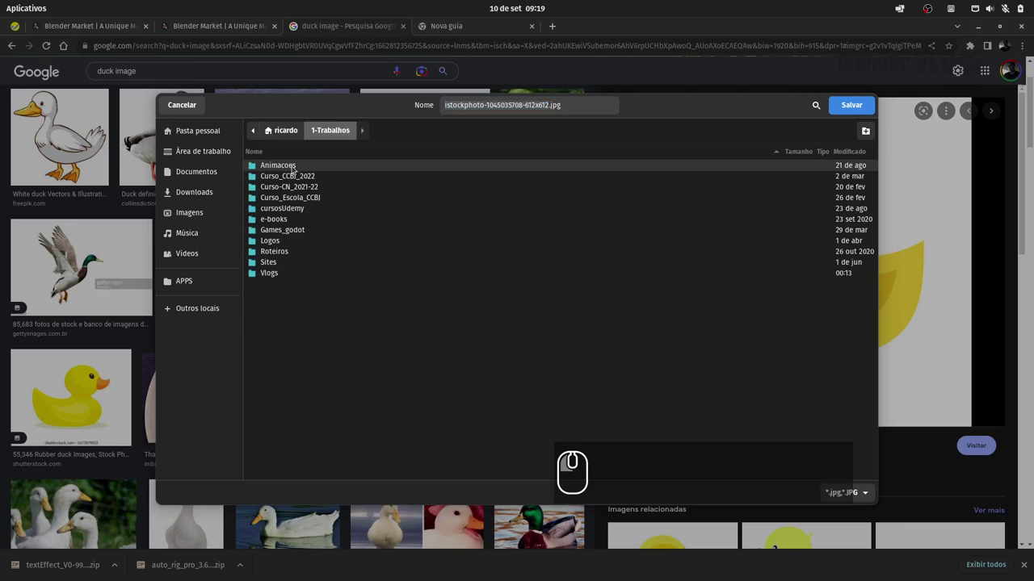
double_click(296, 169)
double_click(289, 169)
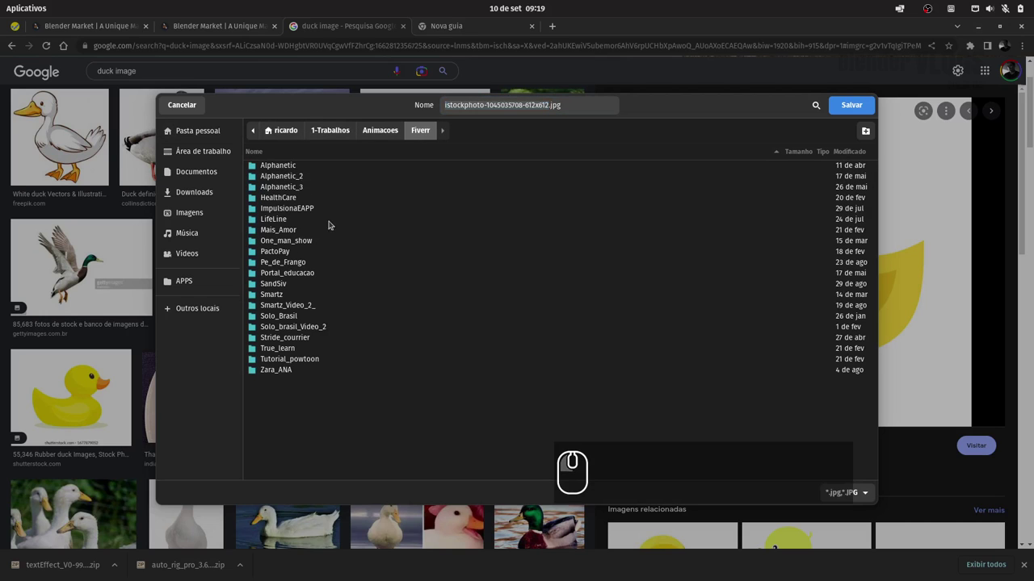
double_click(305, 263)
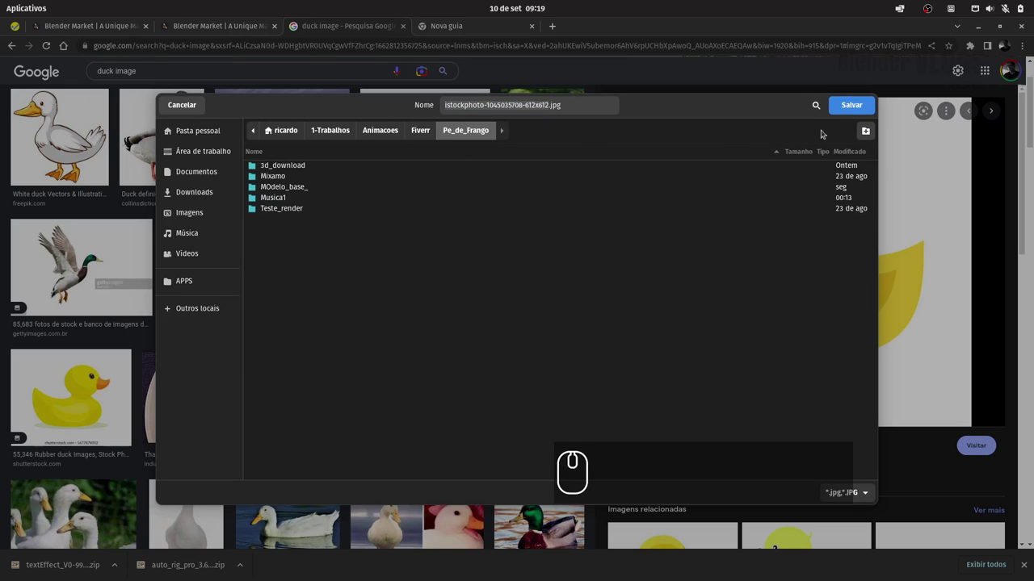
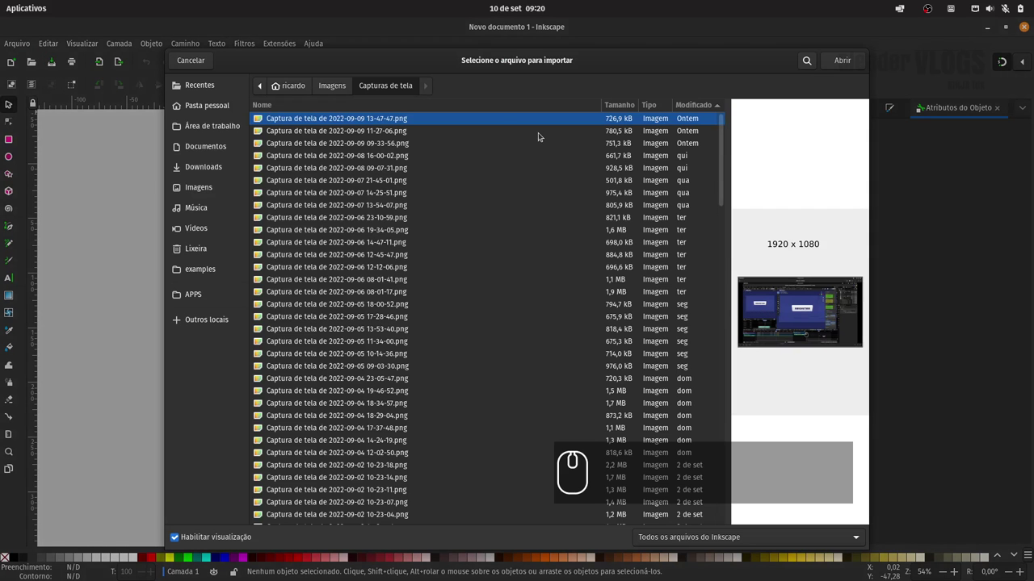
- Import the Pato_referencia.jpg duck picture from Pe_de_Frango onto the Inkscape page
left_click(303, 87)
double_click(300, 156)
double_click(305, 147)
double_click(294, 155)
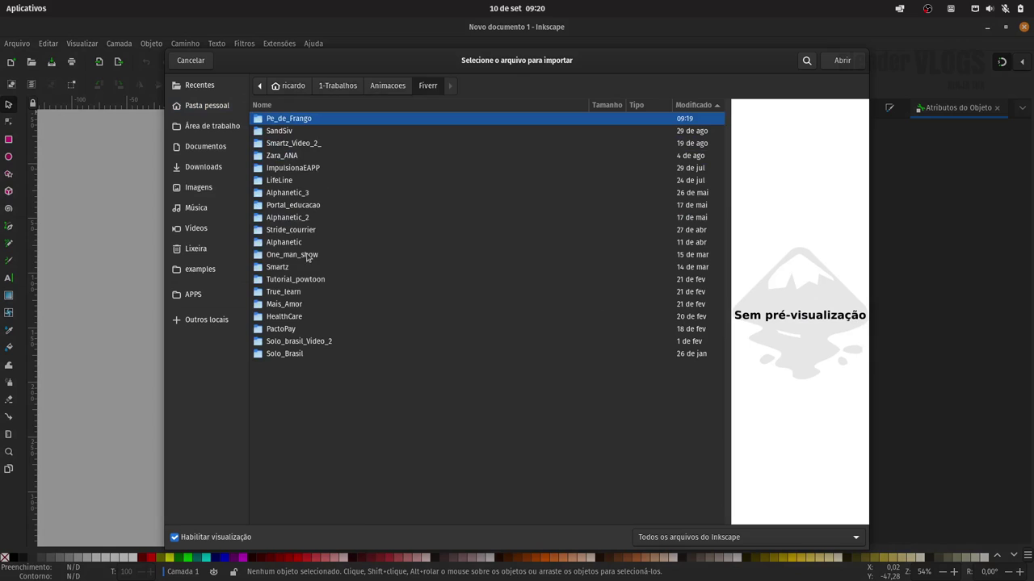
double_click(310, 121)
double_click(306, 119)
left_click(847, 60)
left_click(627, 361)
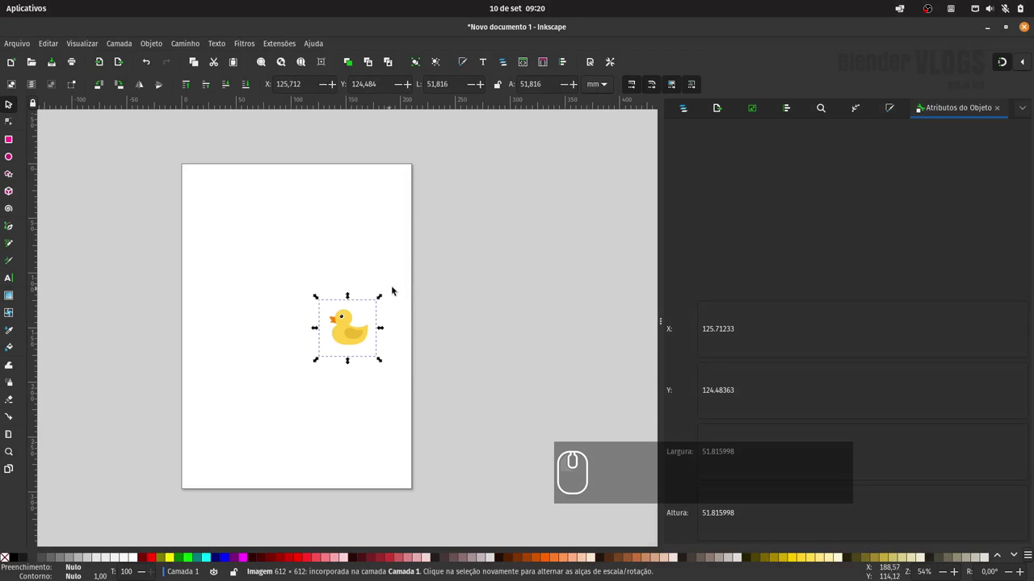
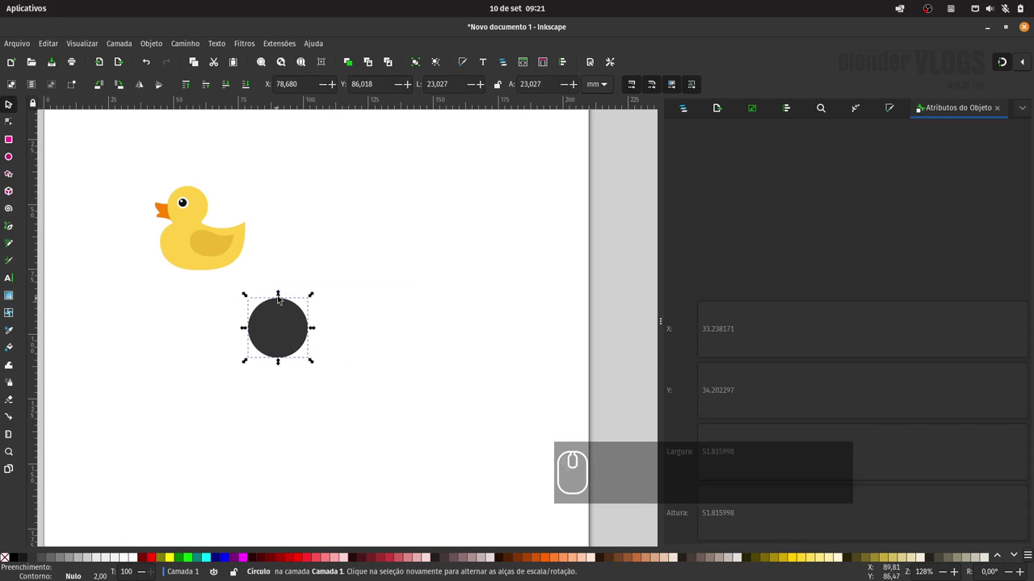
- Draw a dark body circle with the Ellipse tool and place it under the head circle
left_click(281, 294)
left_click(291, 313)
left_click(285, 308)
left_click(281, 296)
left_click(290, 313)
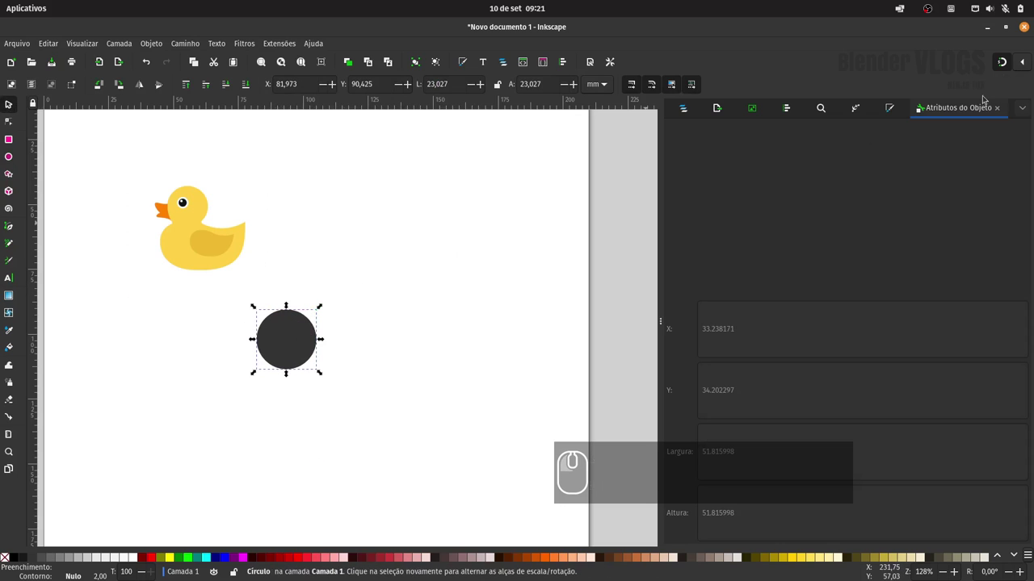
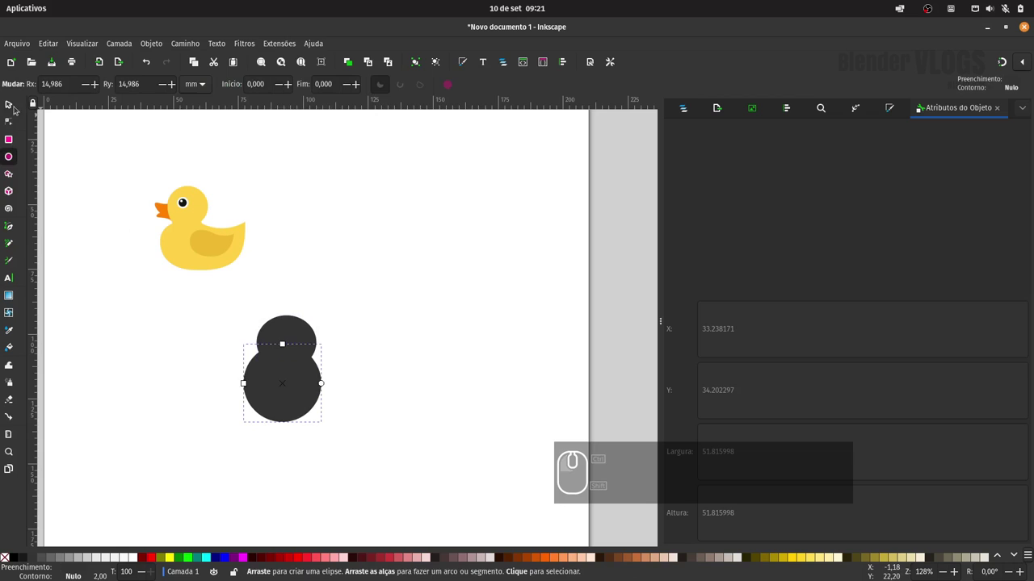
left_click(16, 103)
left_click_drag(294, 399, 303, 421)
left_click_drag(336, 443, 320, 431)
left_click(285, 402)
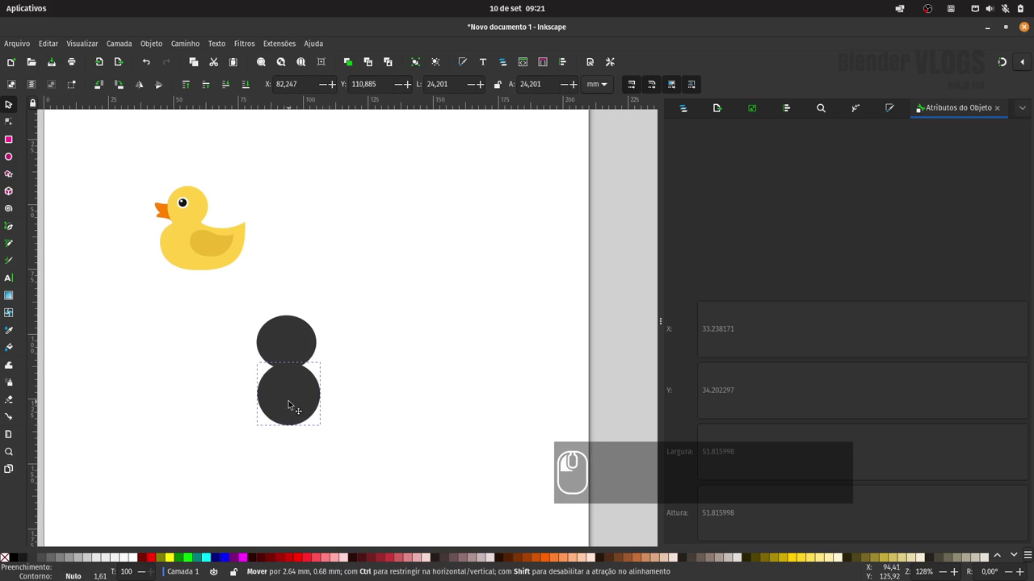
- Duplicate the body circle with Ctrl+D, move it aside and shrink it into a small tail
key("ctrl+d")
key("shift+Right")
key("shift+Right")
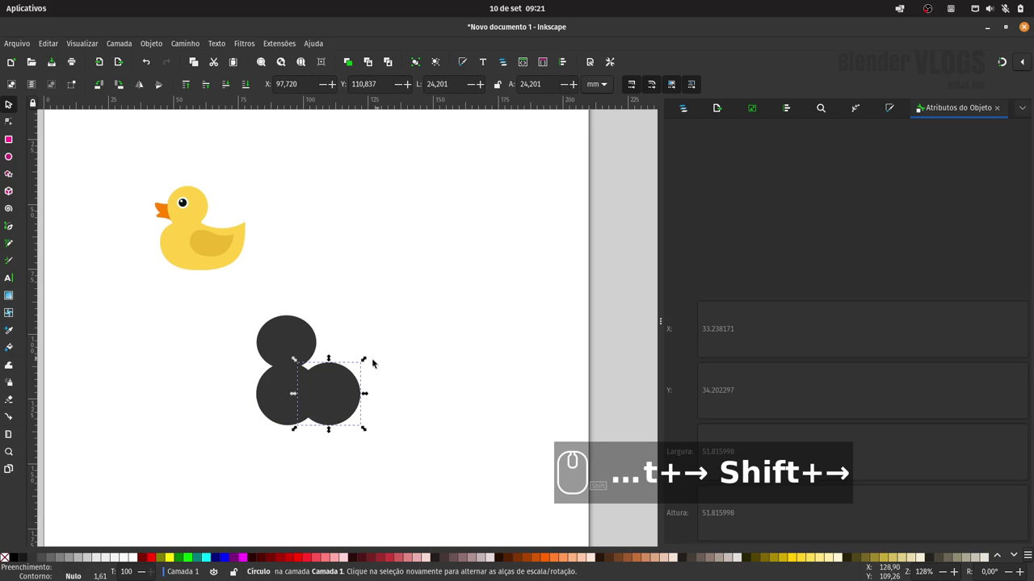
left_click_drag(367, 361, 397, 242)
left_click(165, 315)
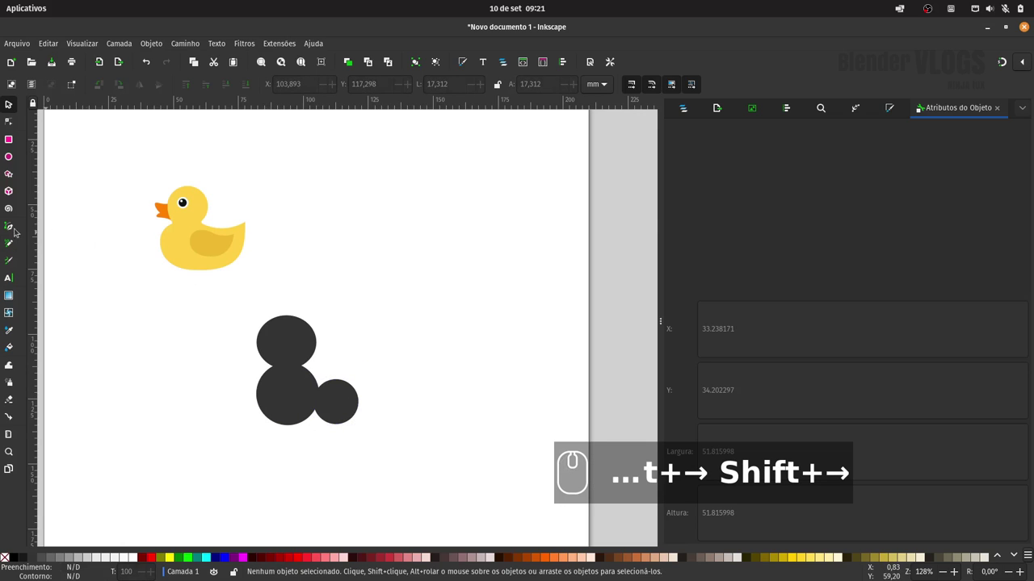
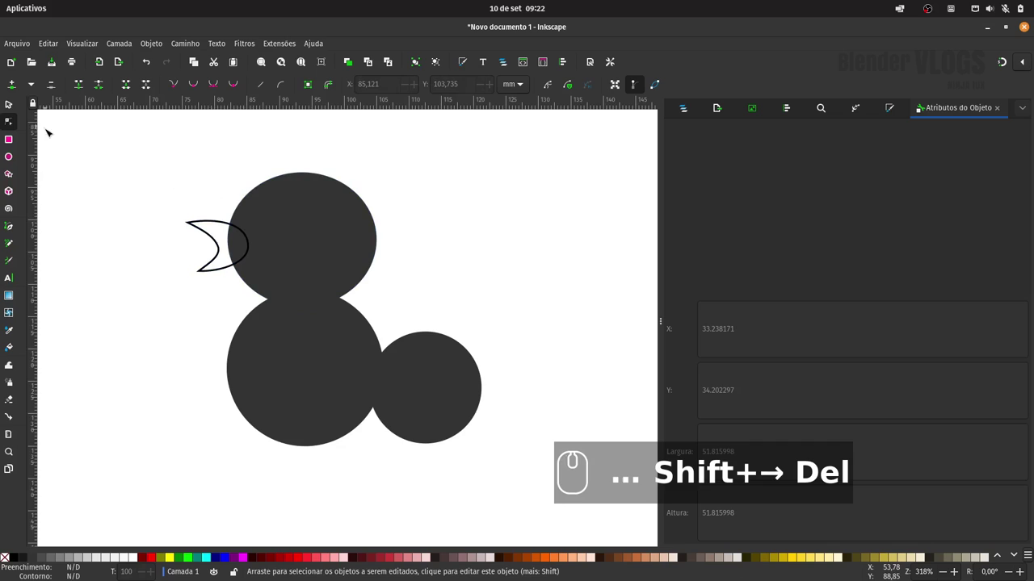
- Finish the crescent beak path by switching back to the Selector tool
left_click(7, 109)
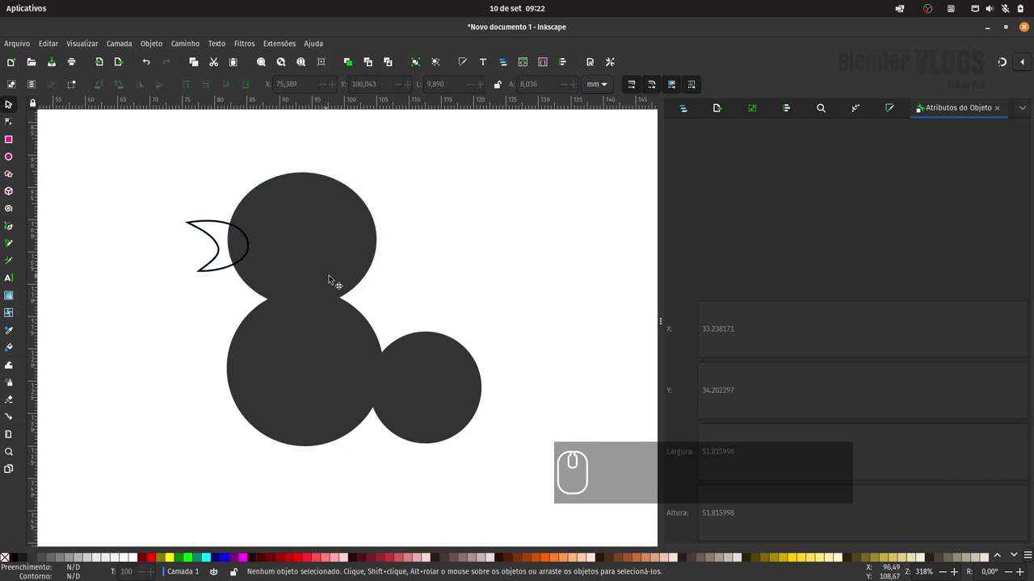
- Start tracing the body outline beside the beak with the Bezier pen, deleting stray nodes
left_click(14, 229)
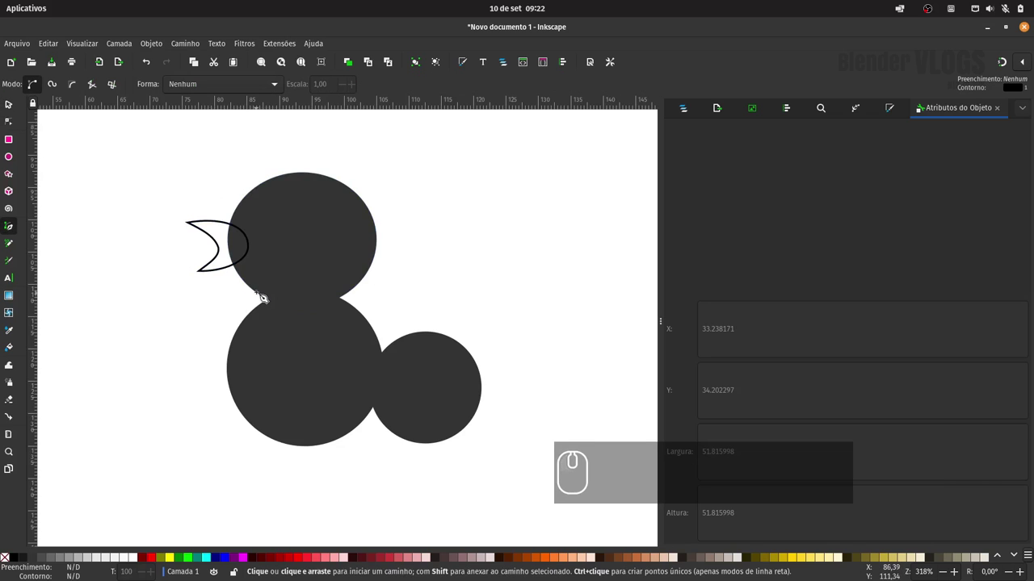
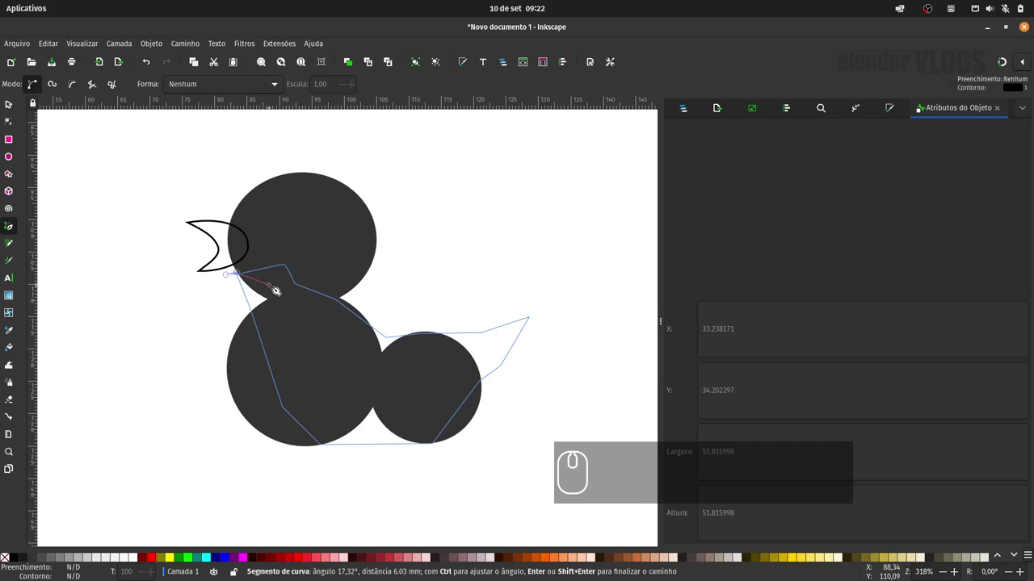
key("Delete")
key("Delete")
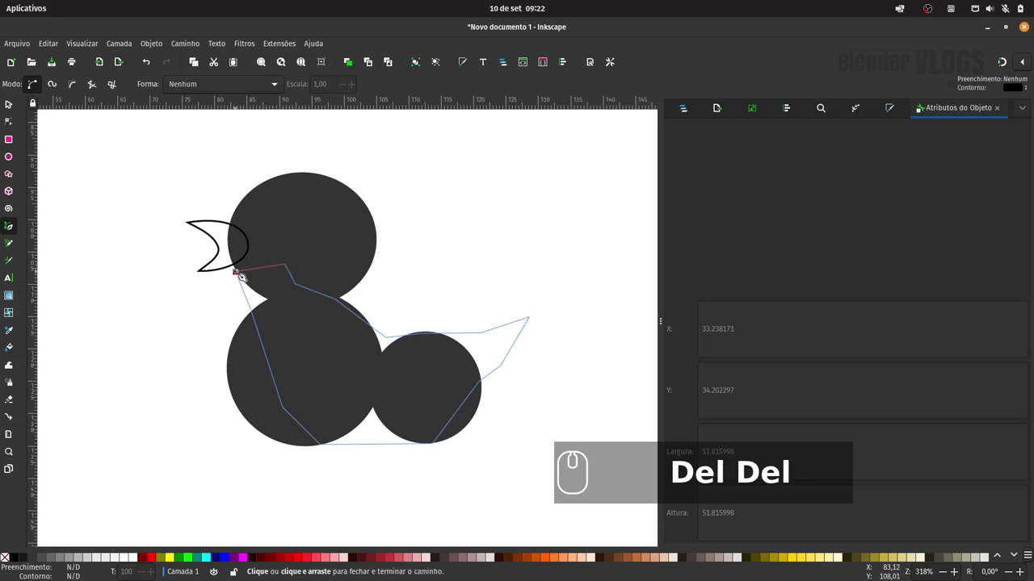
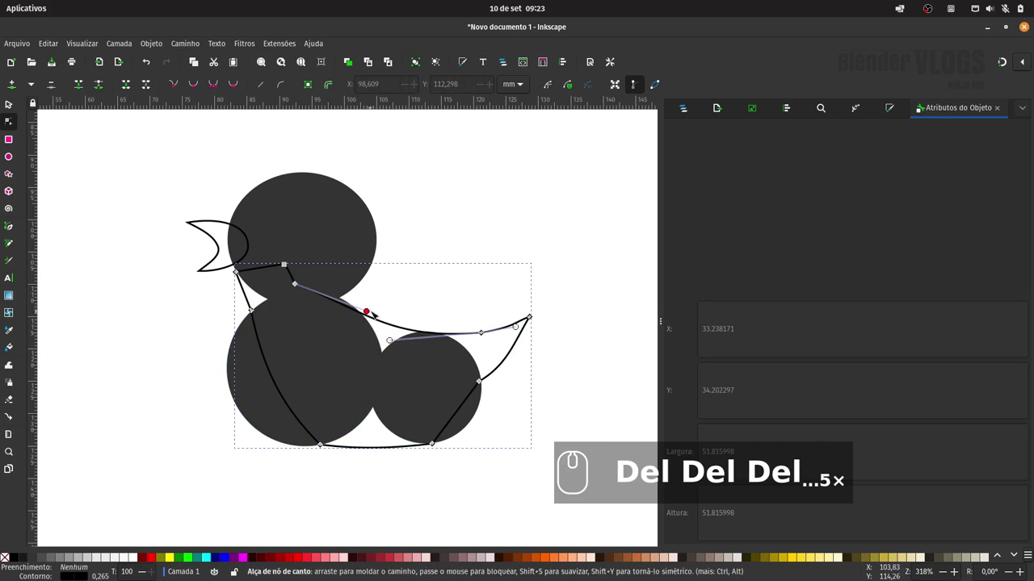
- Undo the last edit to the duck body outline
key("ctrl+z")
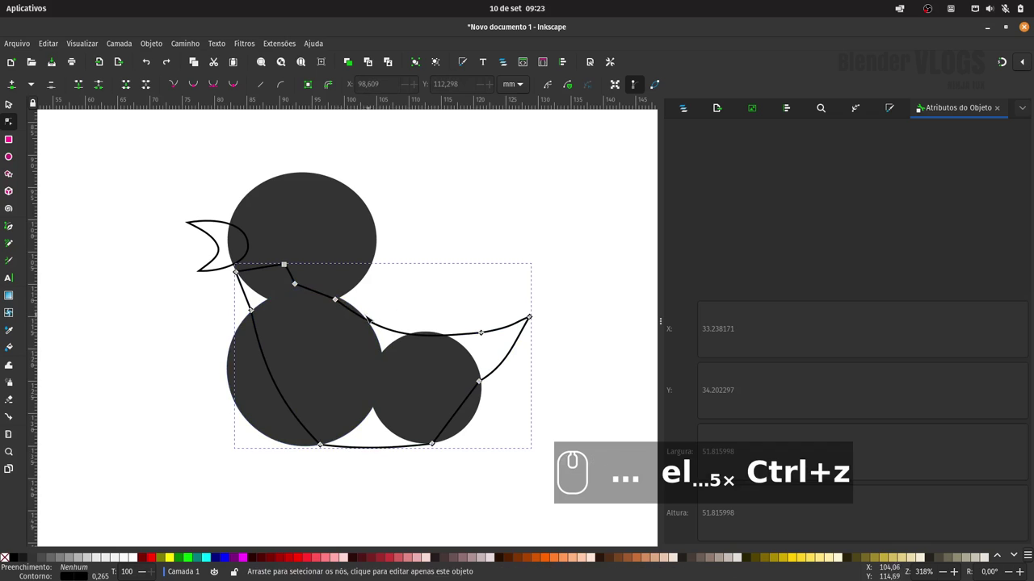
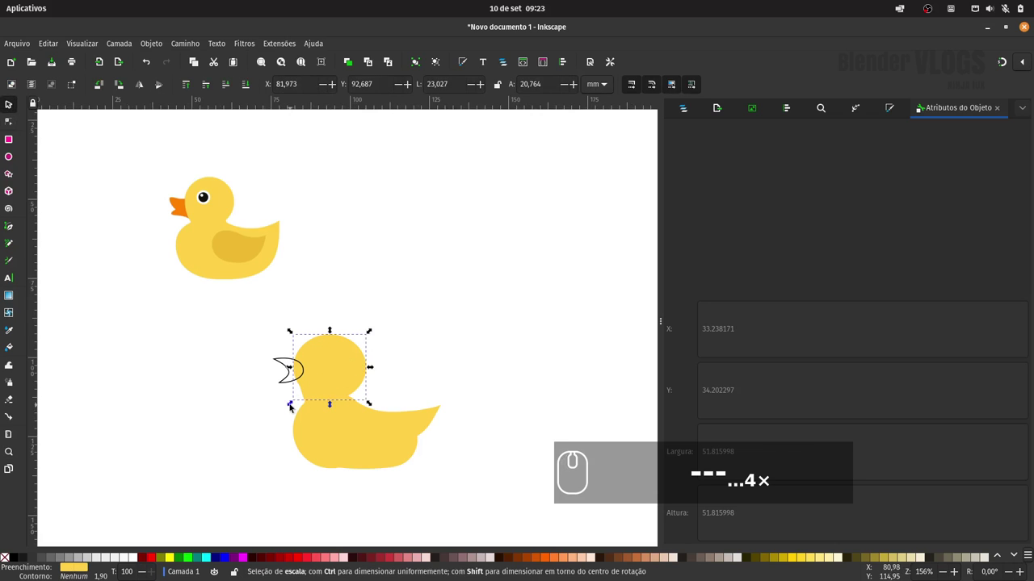
- Select the duck's head circle to enlarge it slightly
left_click(293, 406)
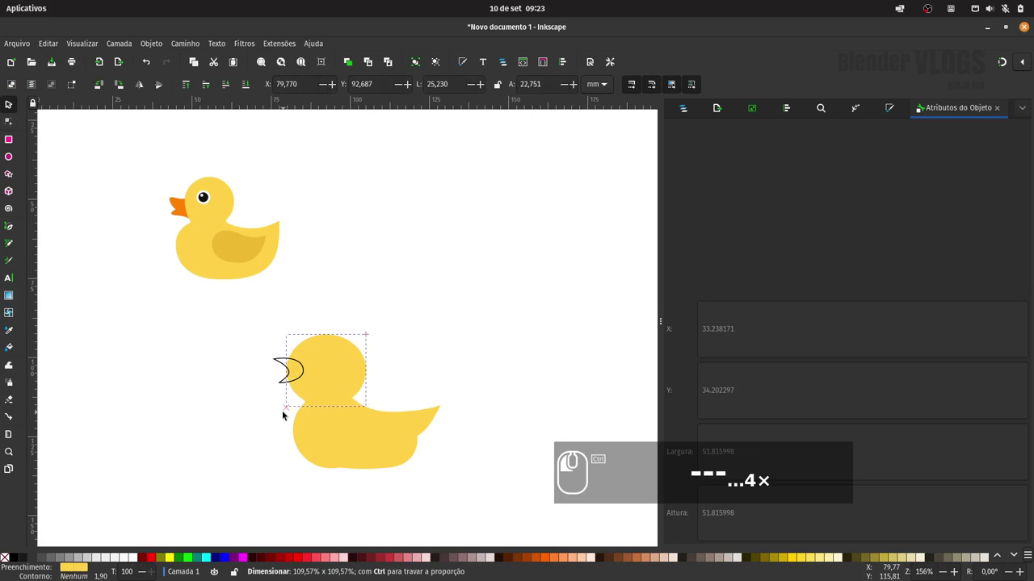
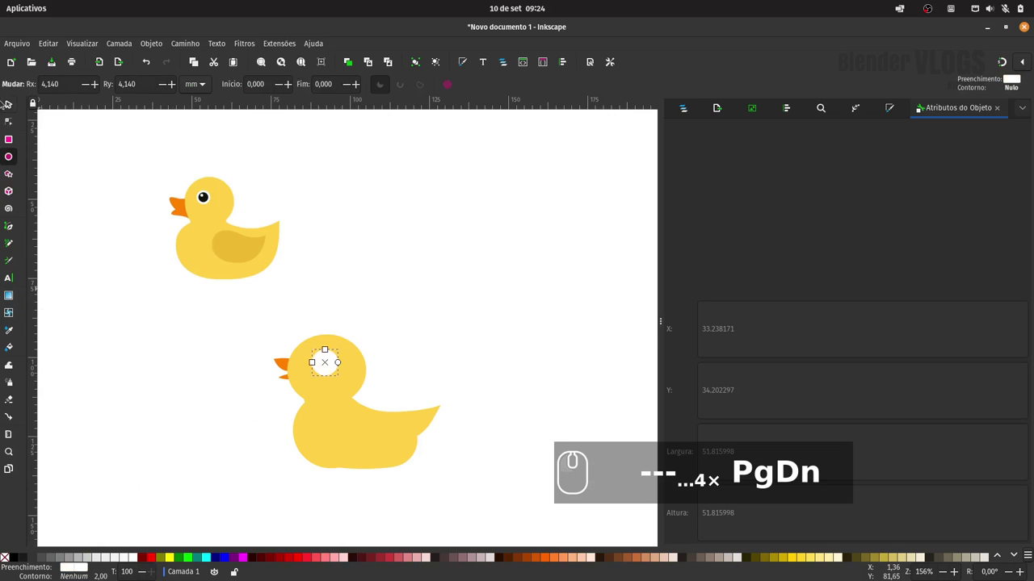
- Place the white eye on the head and duplicate it as a smaller black pupil
left_click(10, 111)
left_click(326, 366)
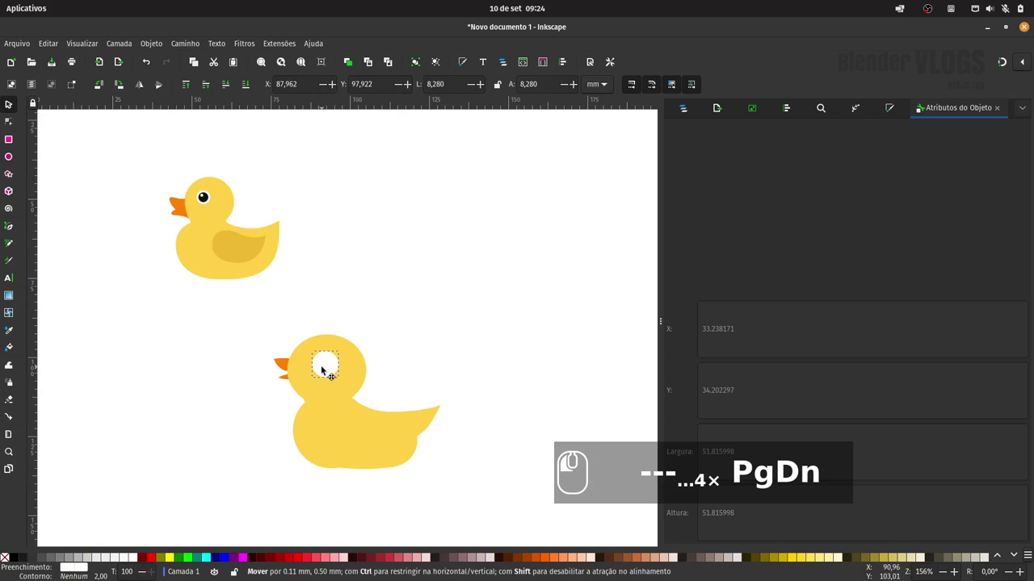
left_click(345, 384)
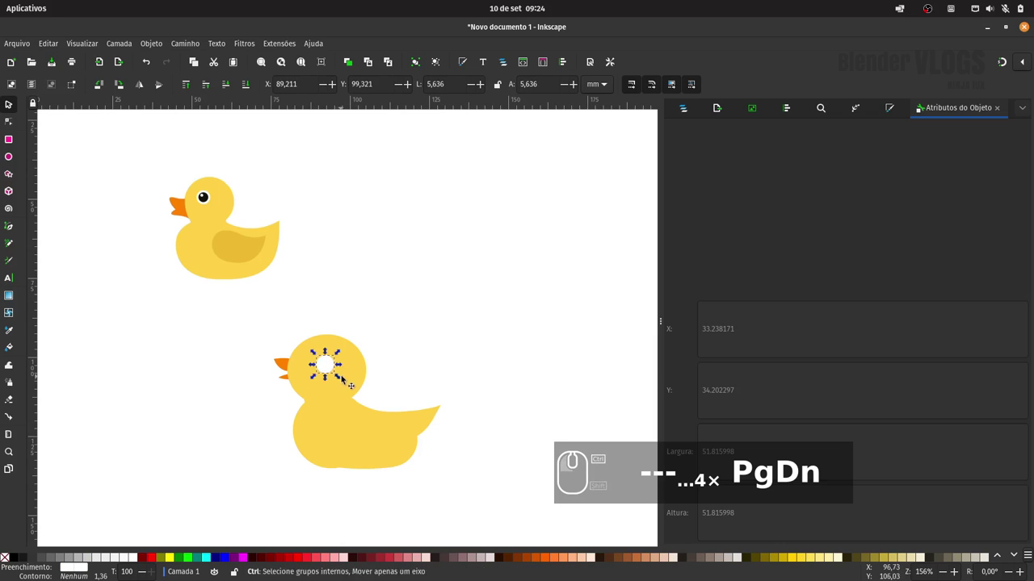
key("ctrl+d")
left_click(339, 352)
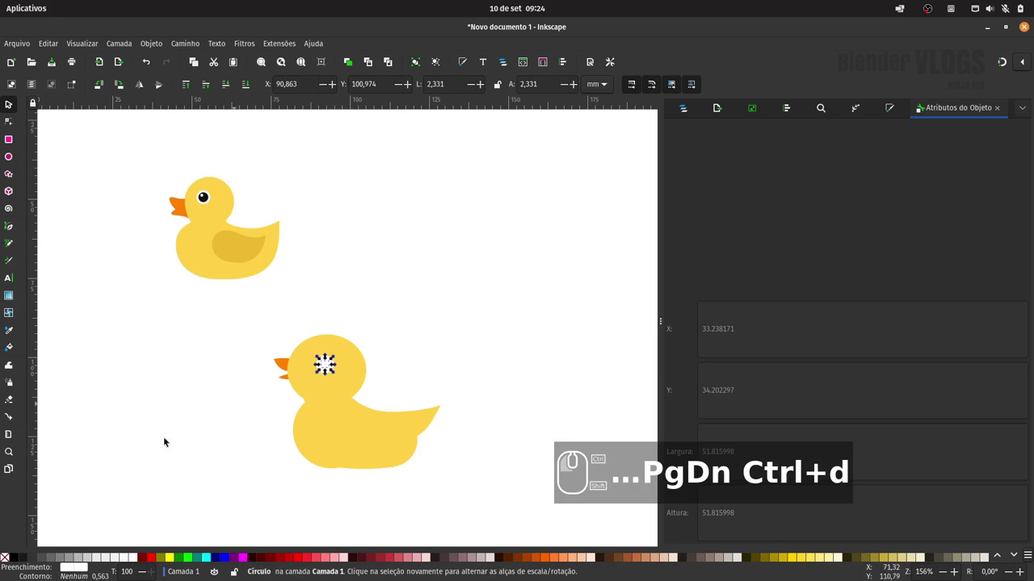
left_click(20, 558)
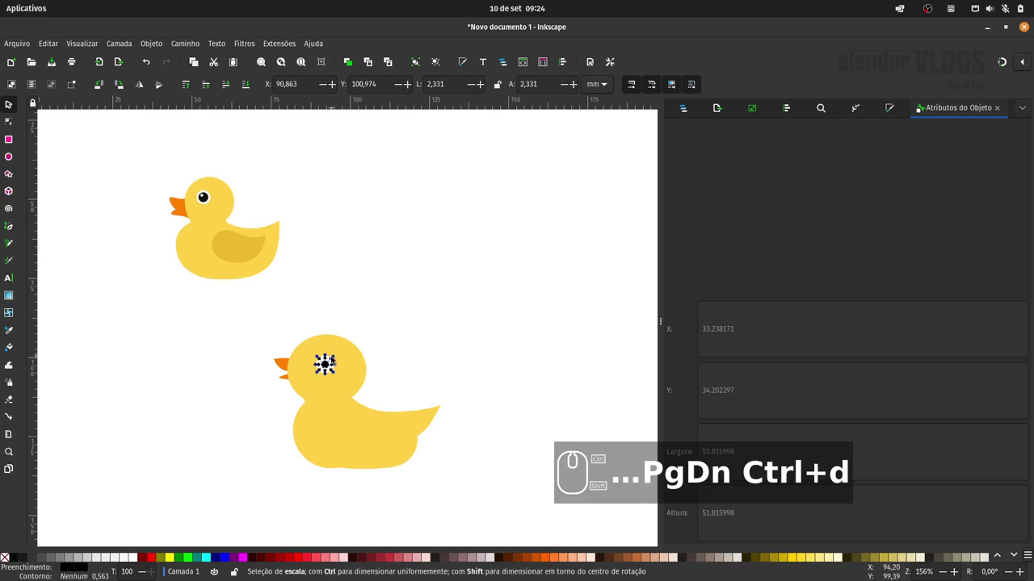
- Position the black pupil inside the white eye and nudge both into place on the head
left_click(334, 358)
left_click_drag(380, 338, 328, 373)
left_click_drag(330, 364, 322, 359)
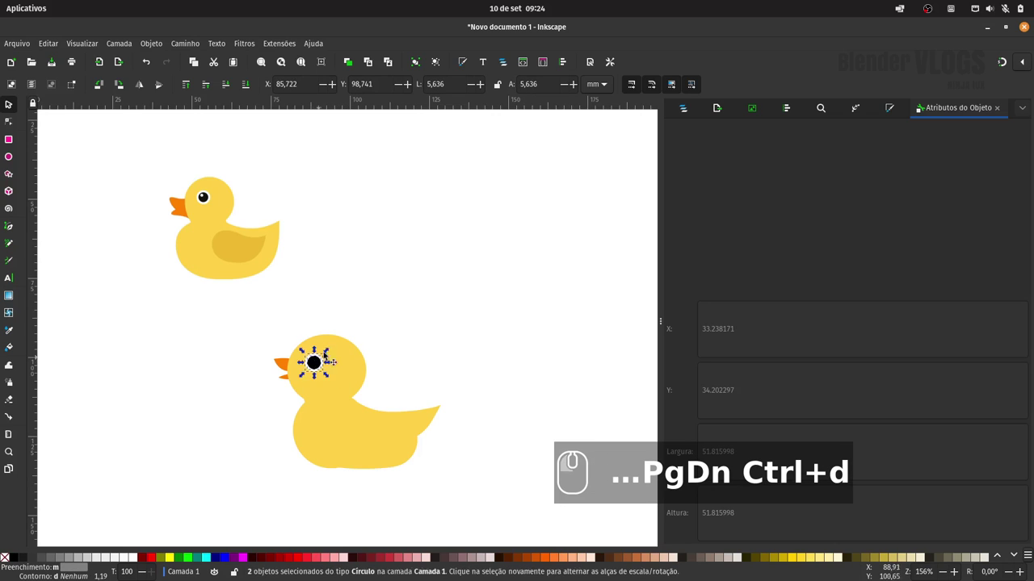
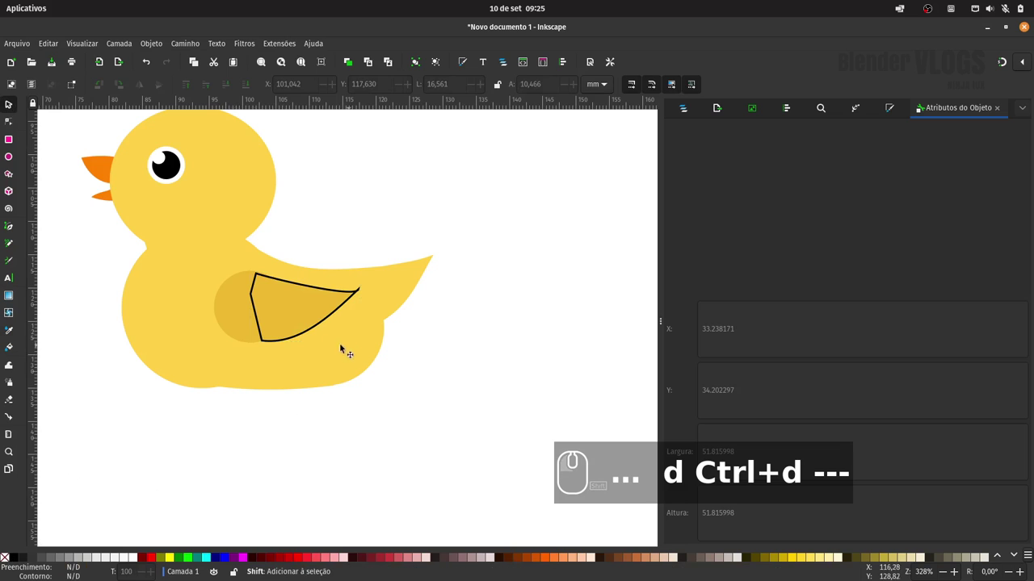
- Combine the wing outline with the body copy into a darker yellow wing patch
left_click(313, 328)
left_click(10, 558)
left_click_drag(209, 485, 230, 473)
left_click(472, 333)
key("ctrl+d")
key("ctrl+d")
- Fit the whole page in view and tidy the wing patch placement, then clear the selection
key("space")
key("space")
key("space")
left_click_drag(391, 279, 353, 323)
left_click(360, 298)
left_click(344, 321)
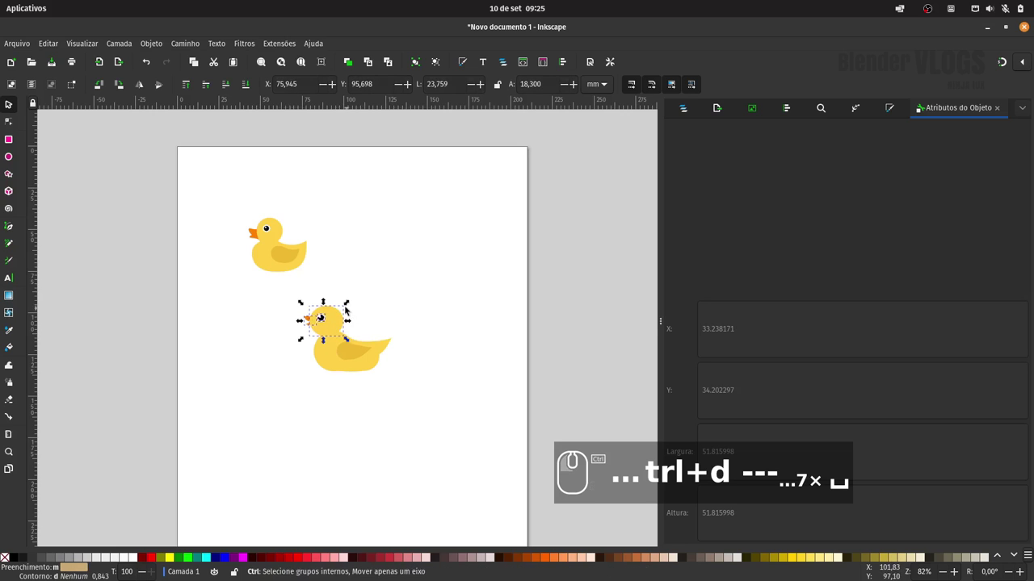
left_click(350, 303)
left_click(340, 316)
left_click(381, 294)
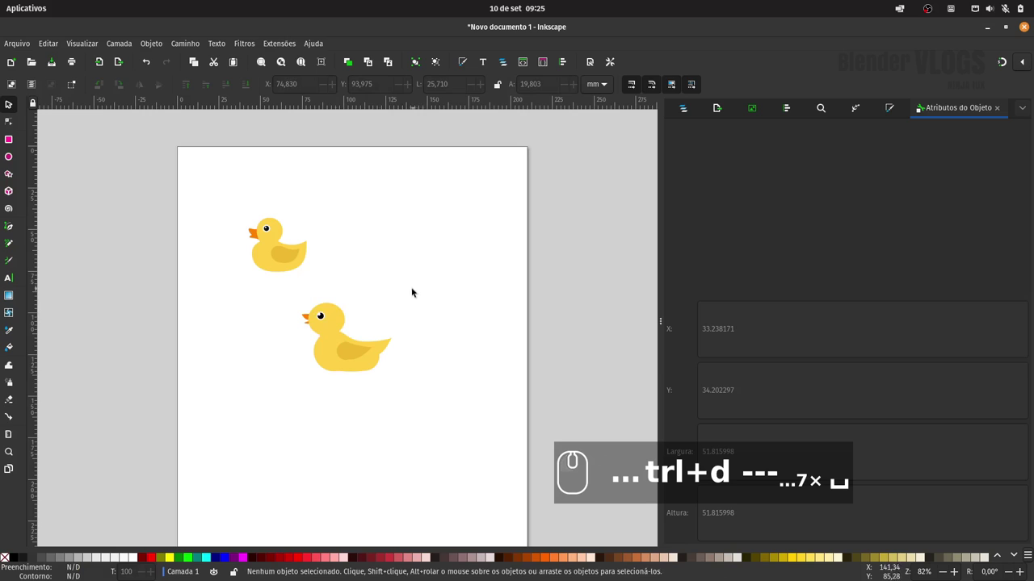
left_click(422, 286)
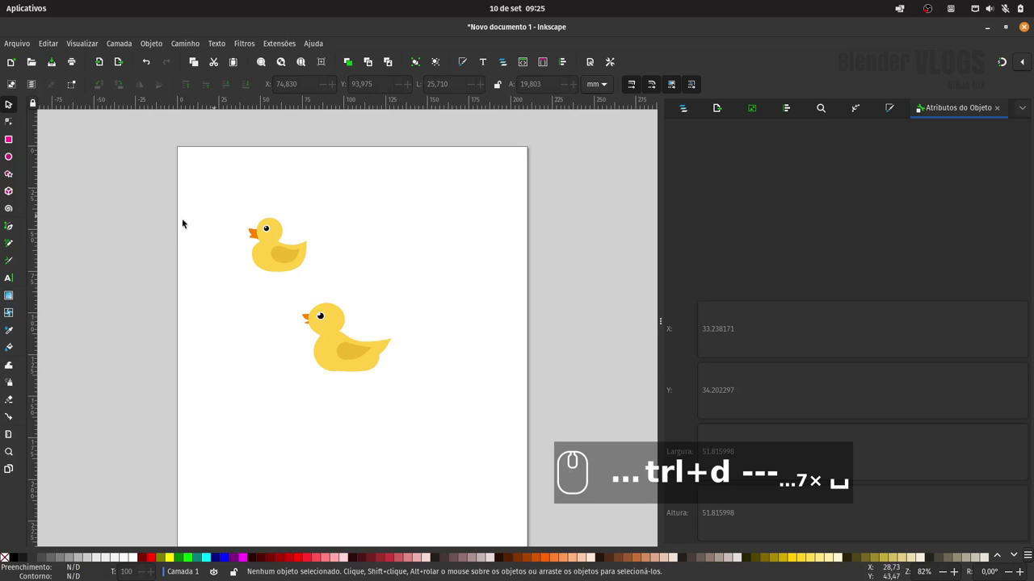
- Select every part of the traced duck and squeeze it slightly narrower horizontally
left_click(392, 343)
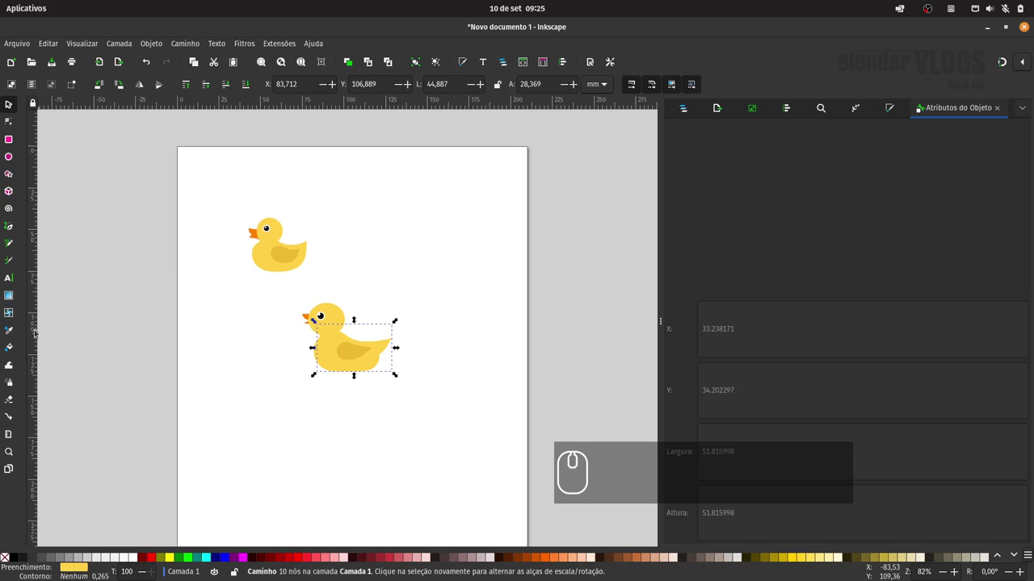
left_click_drag(235, 298, 453, 382)
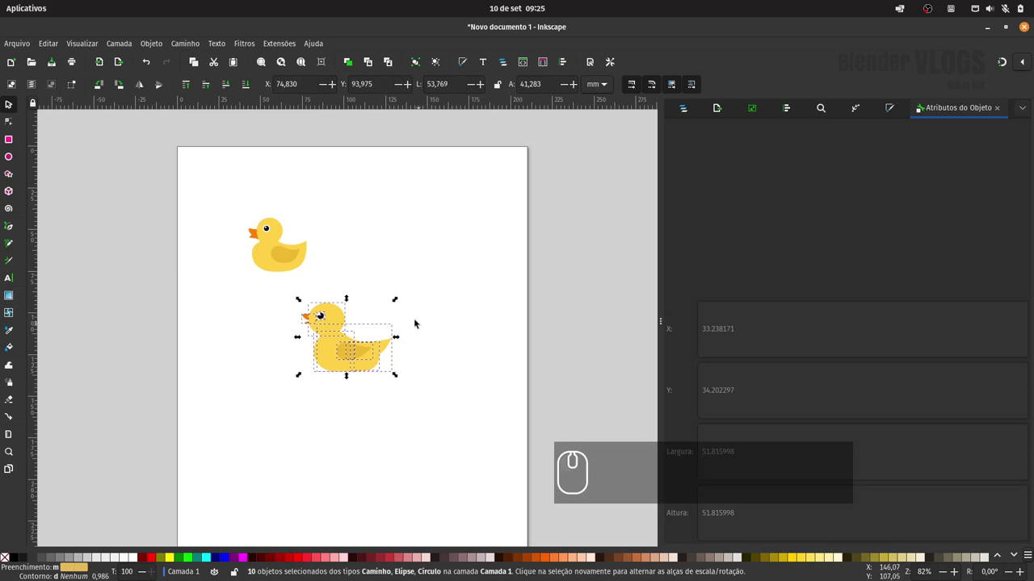
left_click(402, 338)
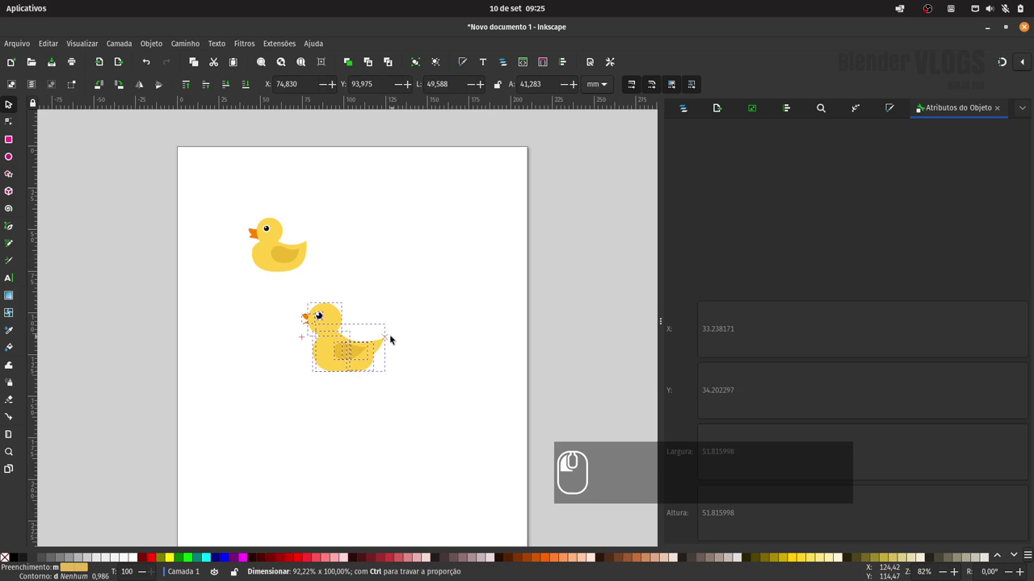
left_click(431, 328)
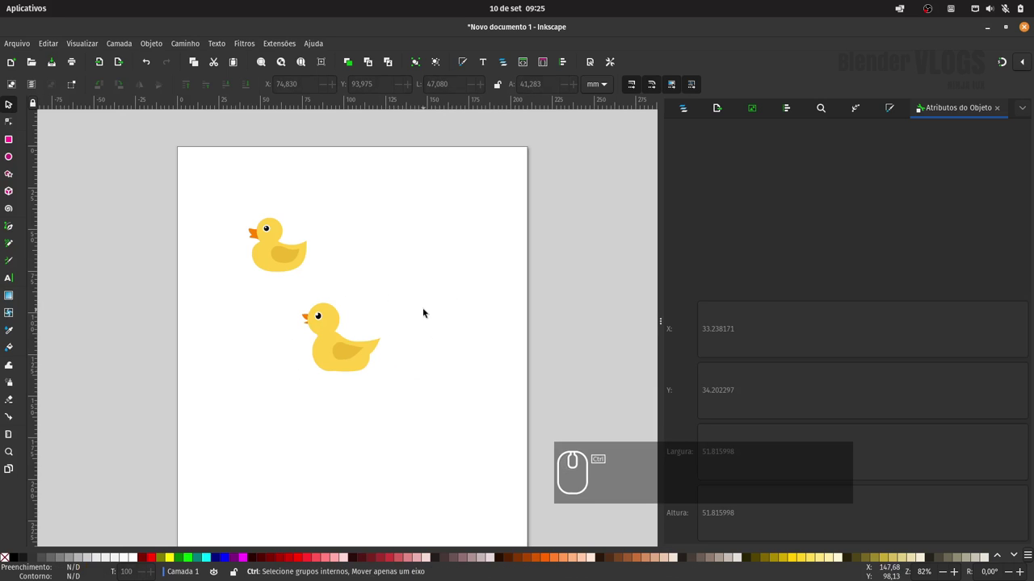
- Start saving and browse to Animacoes > Fiverr > Pe_de_Frango > Imagens
key("ctrl+s")
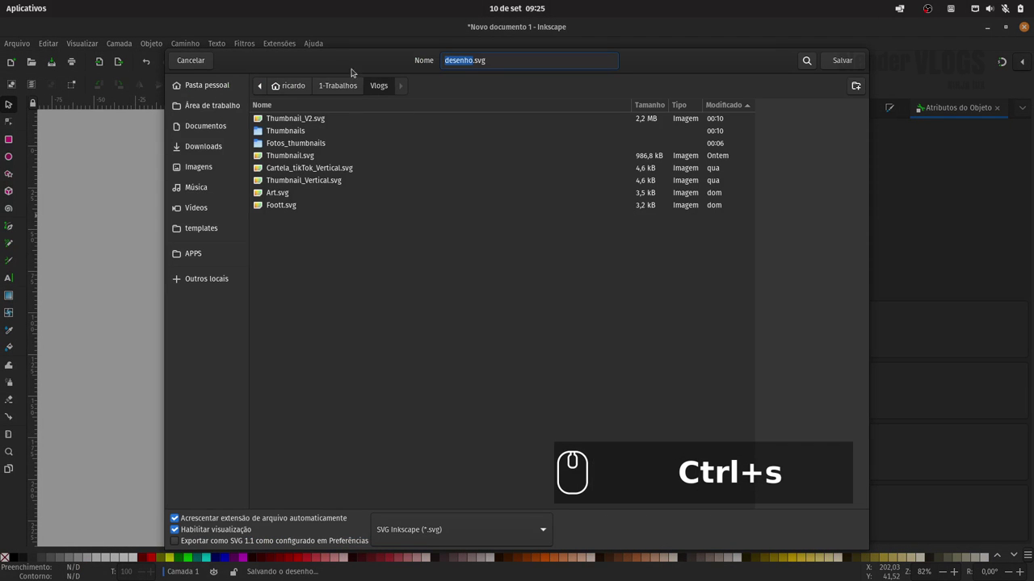
left_click(342, 88)
double_click(304, 143)
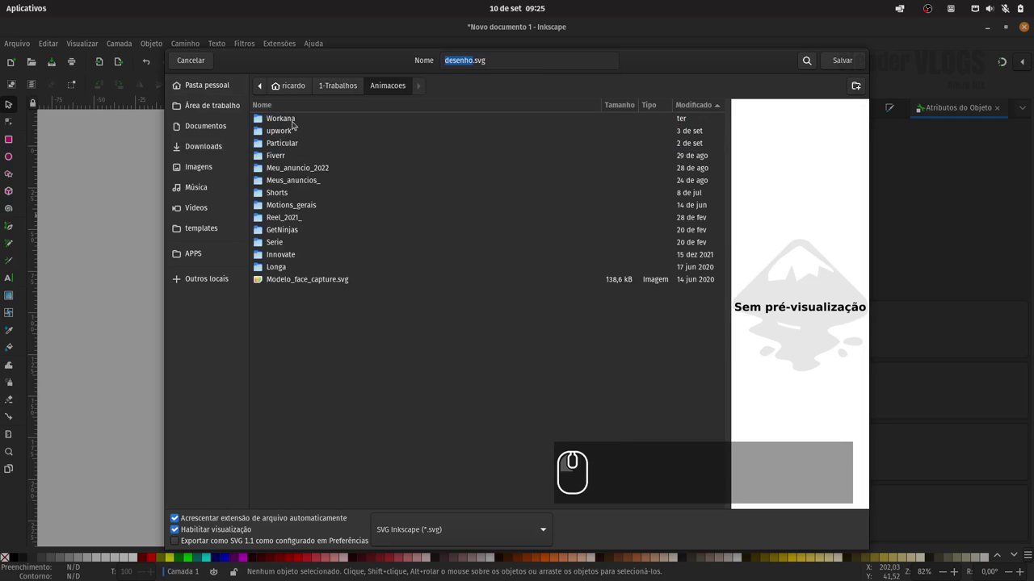
double_click(288, 155)
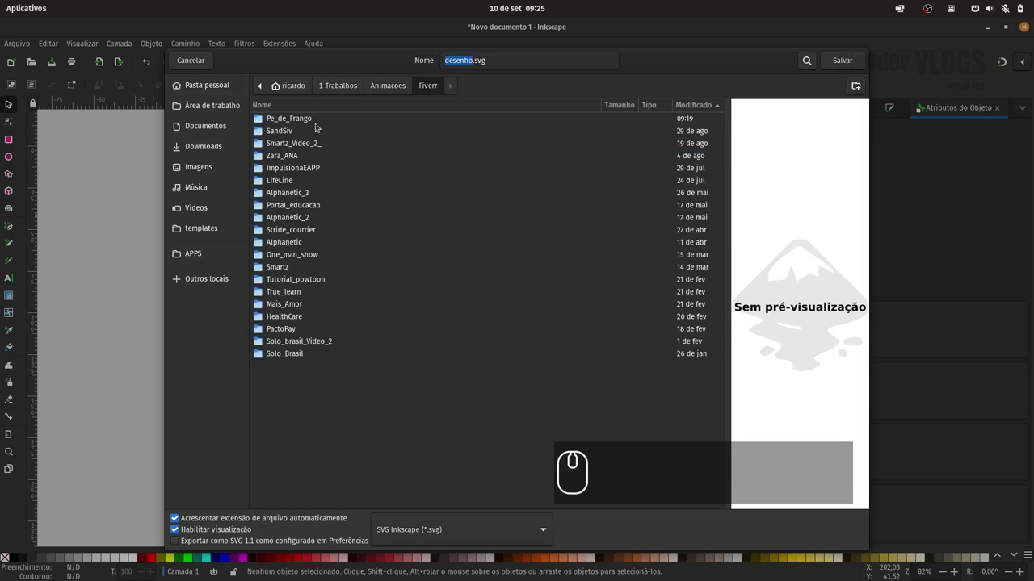
left_click(311, 122)
double_click(313, 121)
left_click(296, 123)
double_click(299, 123)
double_click(301, 122)
- Name the file Pato_roupa.svg and save the duck drawing there
left_click_drag(470, 93, 443, 98)
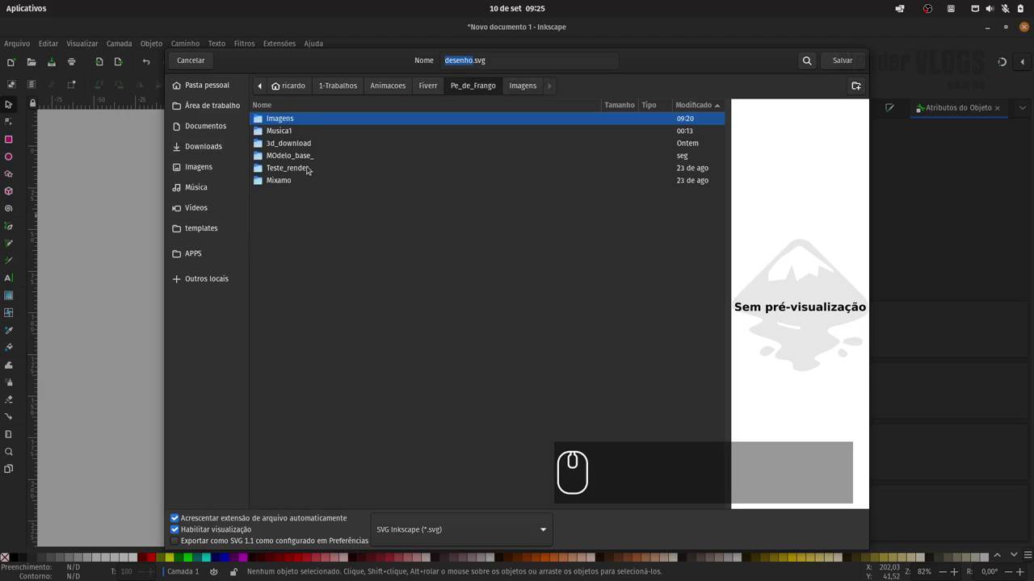
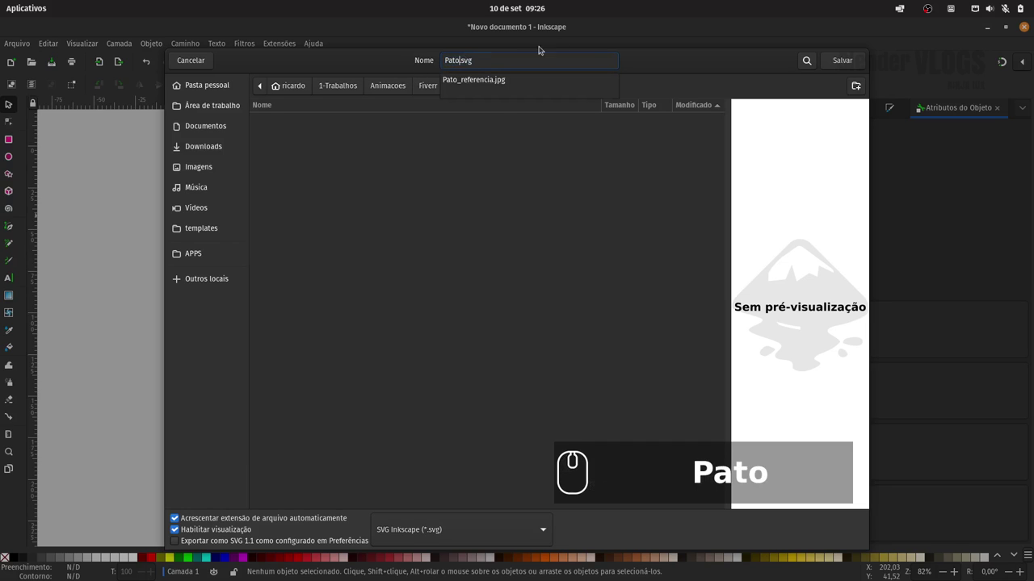
type("_roupa")
left_click(831, 58)
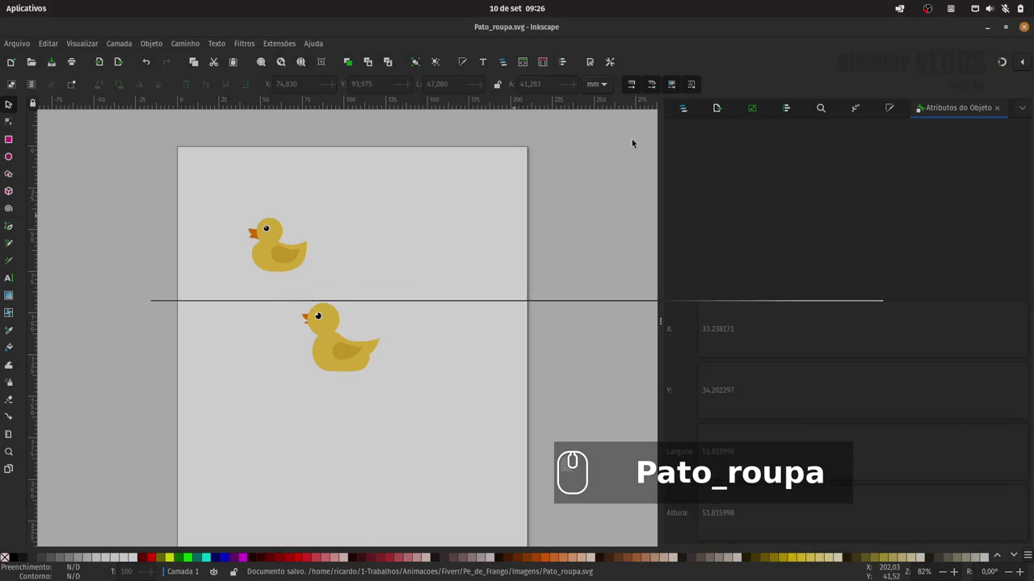